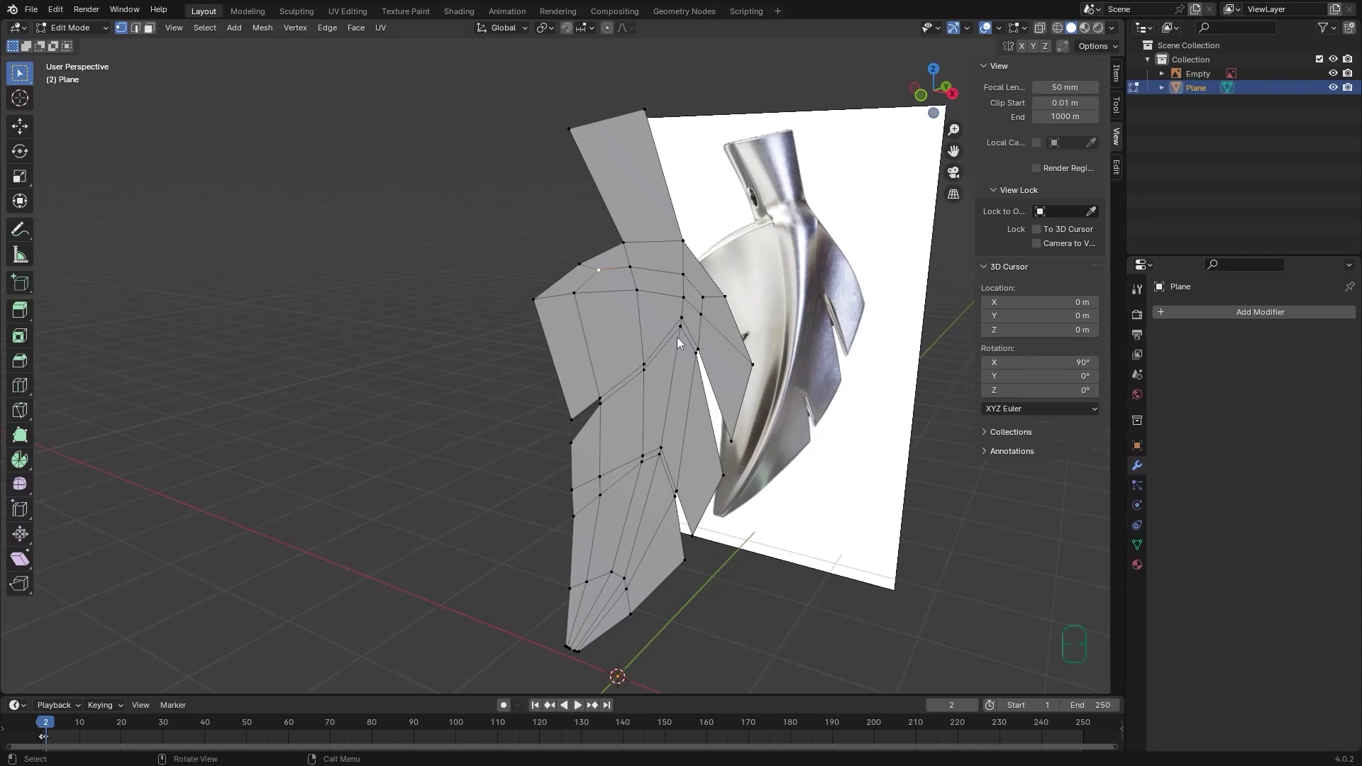
Select every vertex of the flat leaf and extrude the whole outline to give it thickness.
middle_click(723, 315)
middle_click(718, 319)
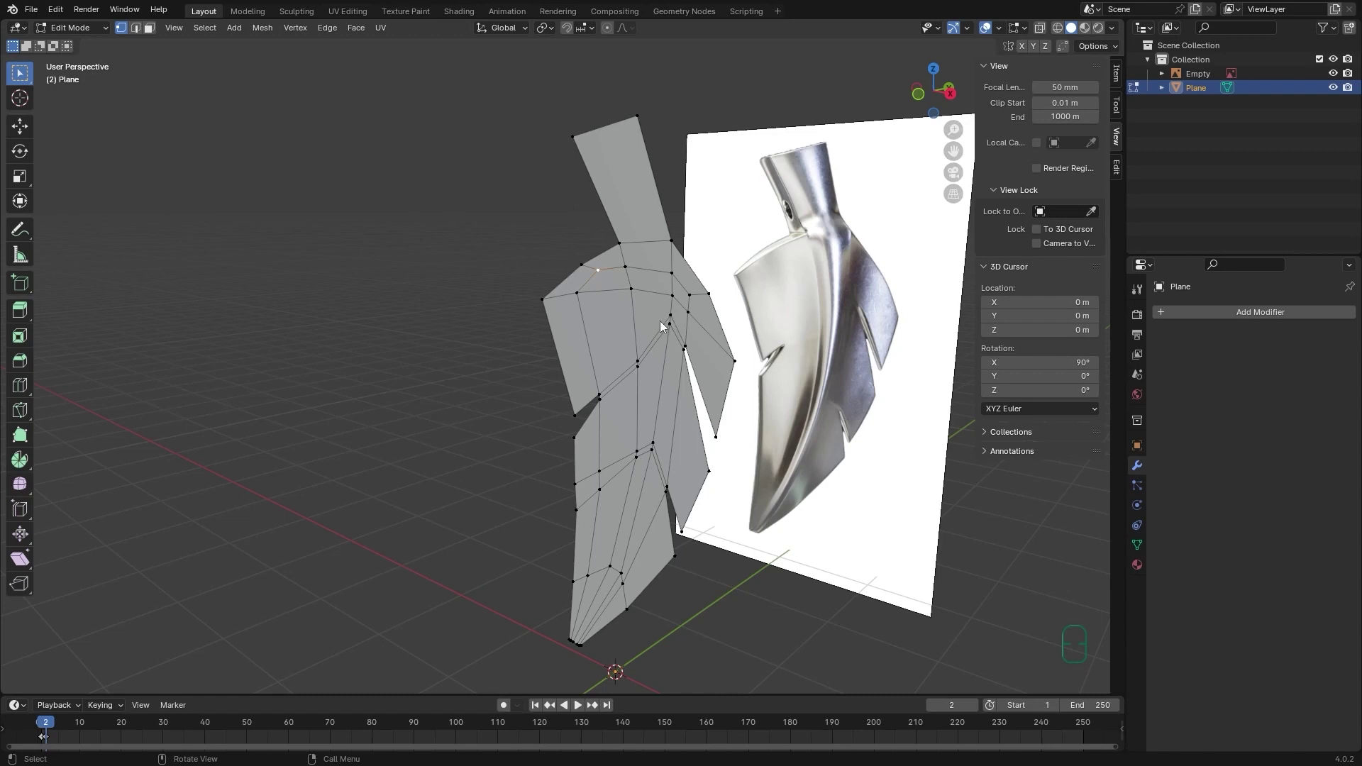
key("l")
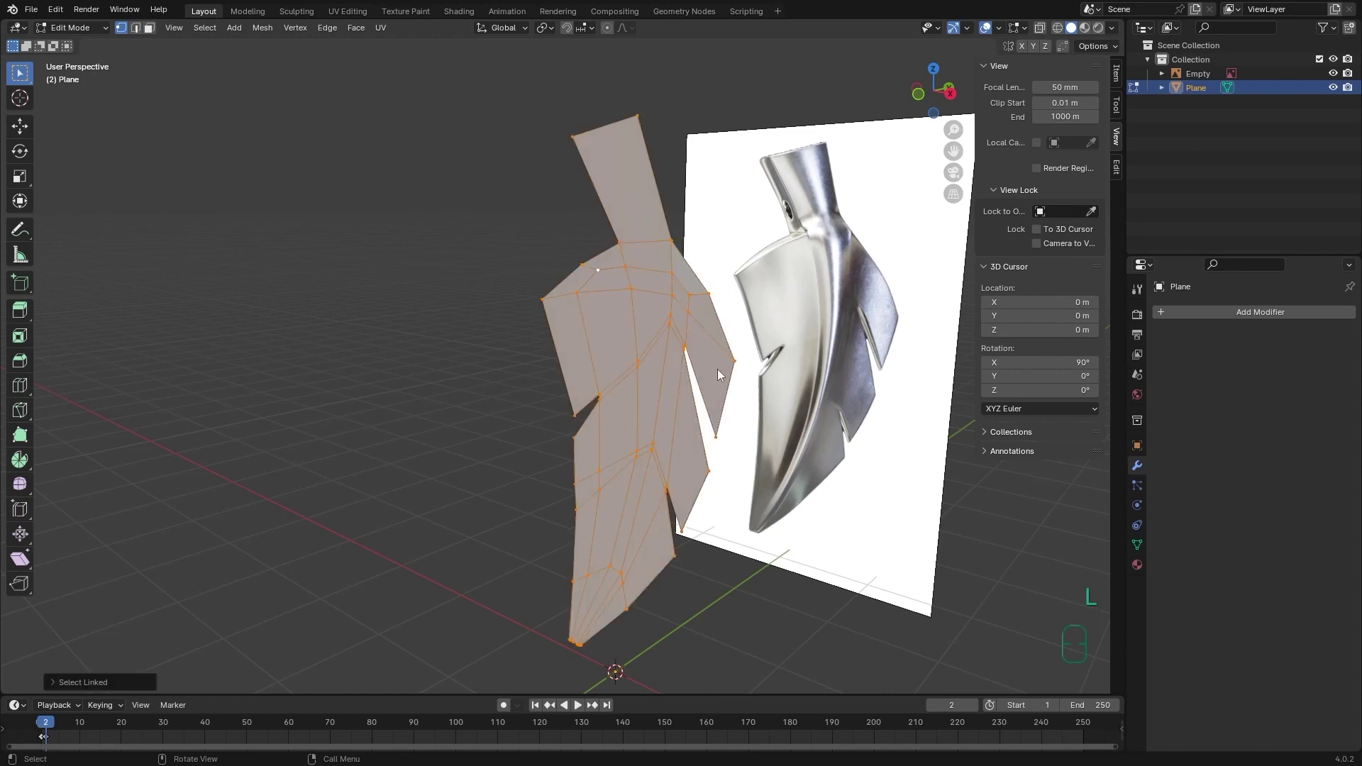
middle_click(701, 363)
key("e")
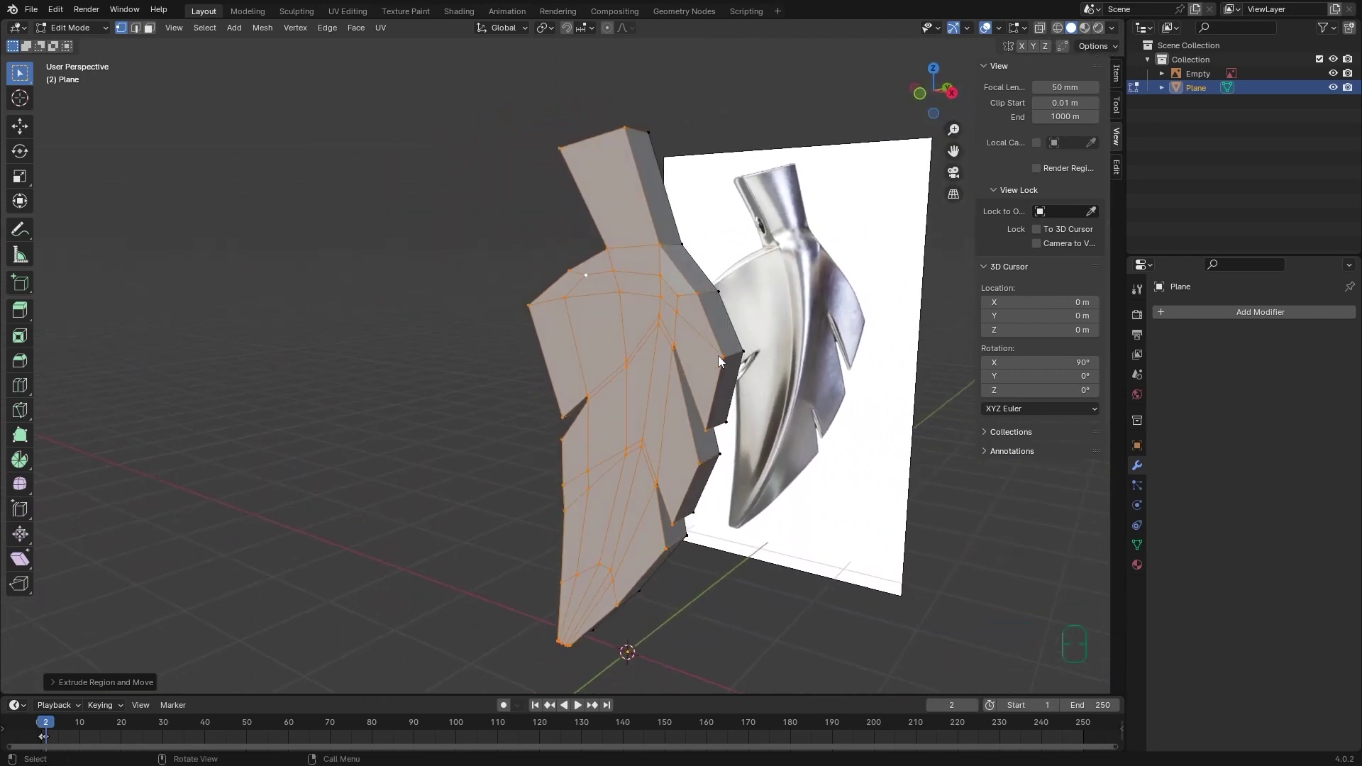
Edge-slide the right-hand rim vertices of the thickened leaf to tidy its serrated outline.
left_click_drag(723, 358, 716, 393)
left_click_drag(713, 413, 700, 470)
left_click_drag(677, 513, 670, 471)
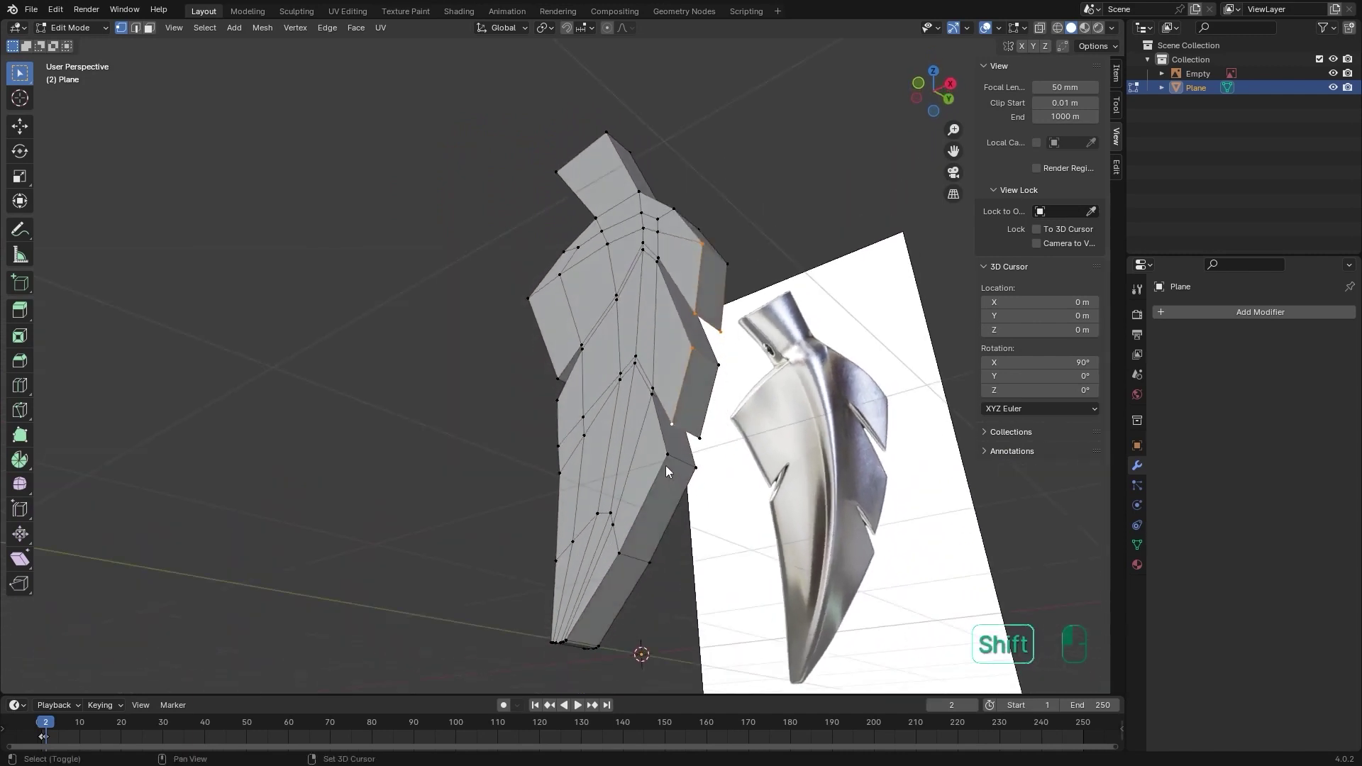
left_click(568, 639)
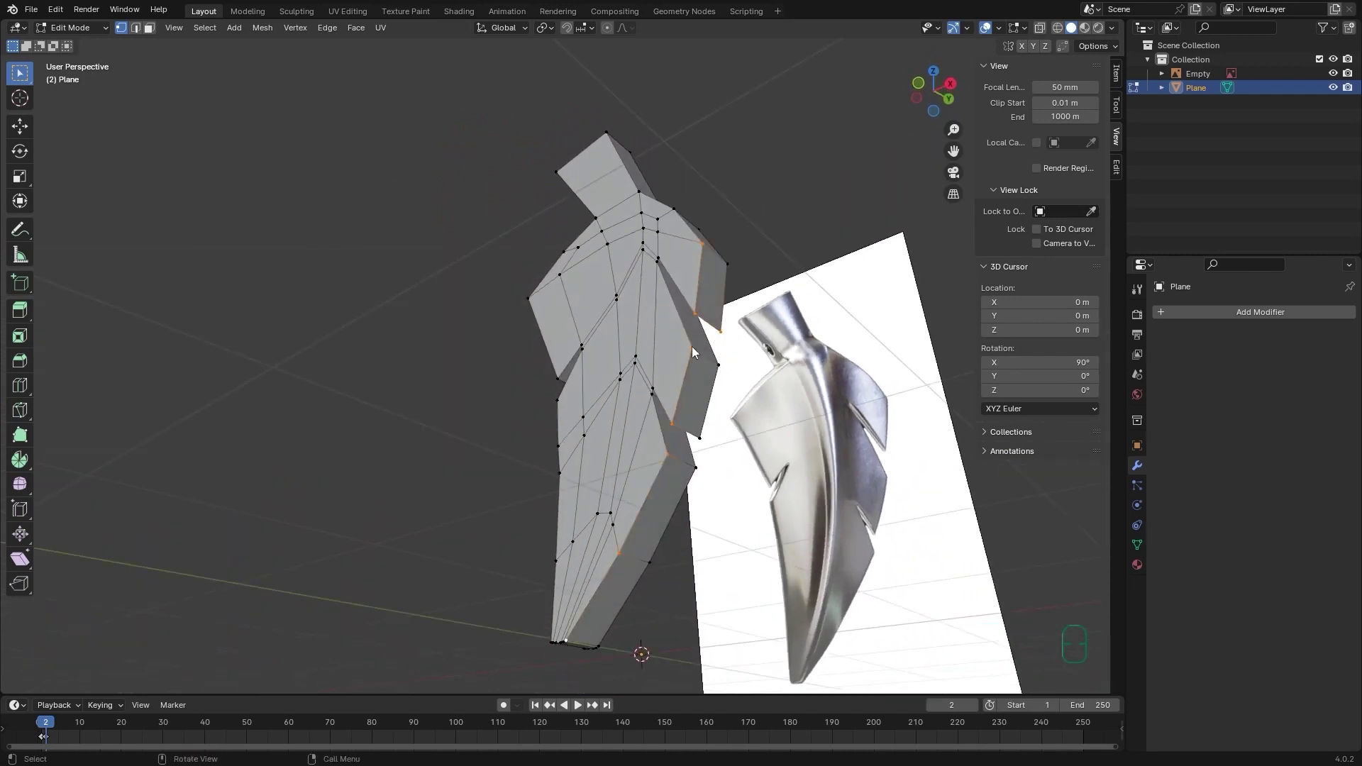
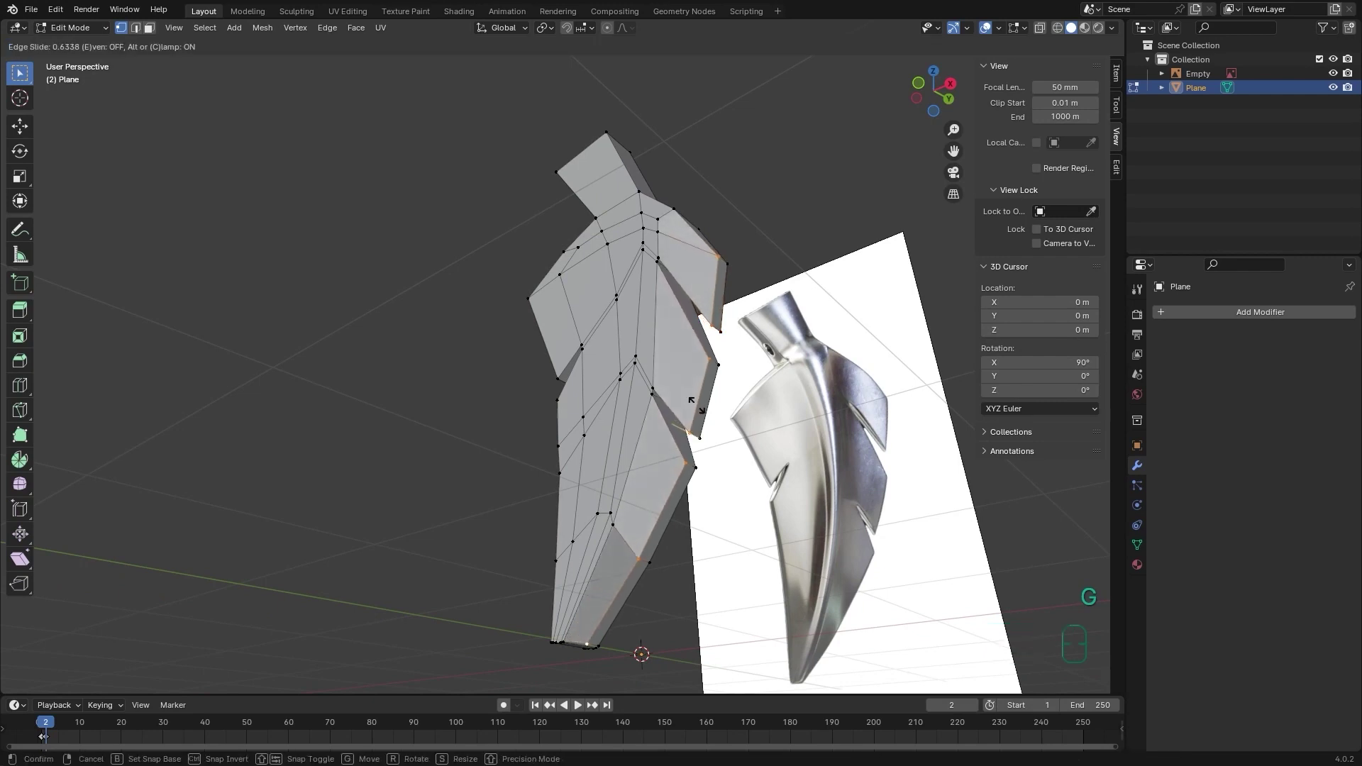
left_click(704, 411)
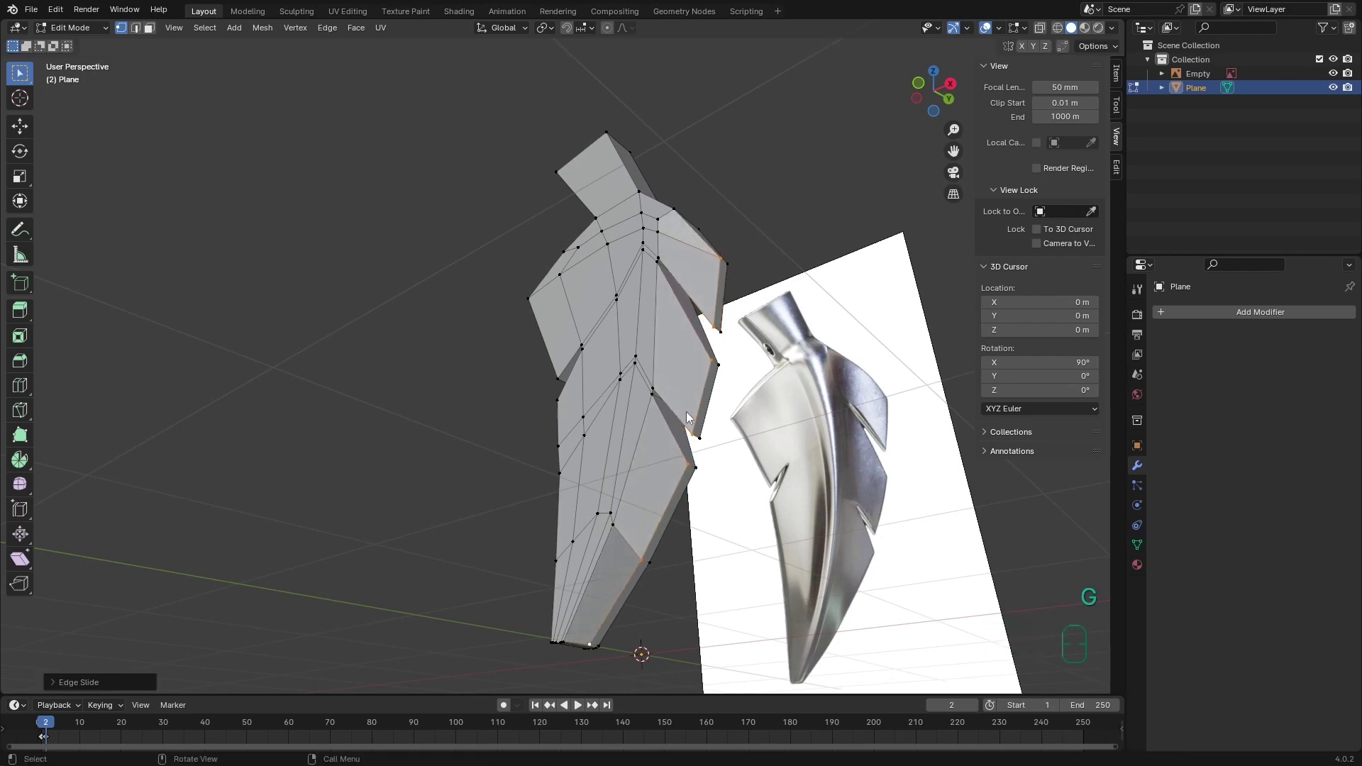
Undo the extrusion twice so the leaf returns to a flat single-sided mesh.
left_click_drag(717, 399, 710, 424)
middle_click(690, 392)
left_click_drag(676, 364, 645, 365)
key("ctrl+z")
left_click_drag(660, 365, 668, 363)
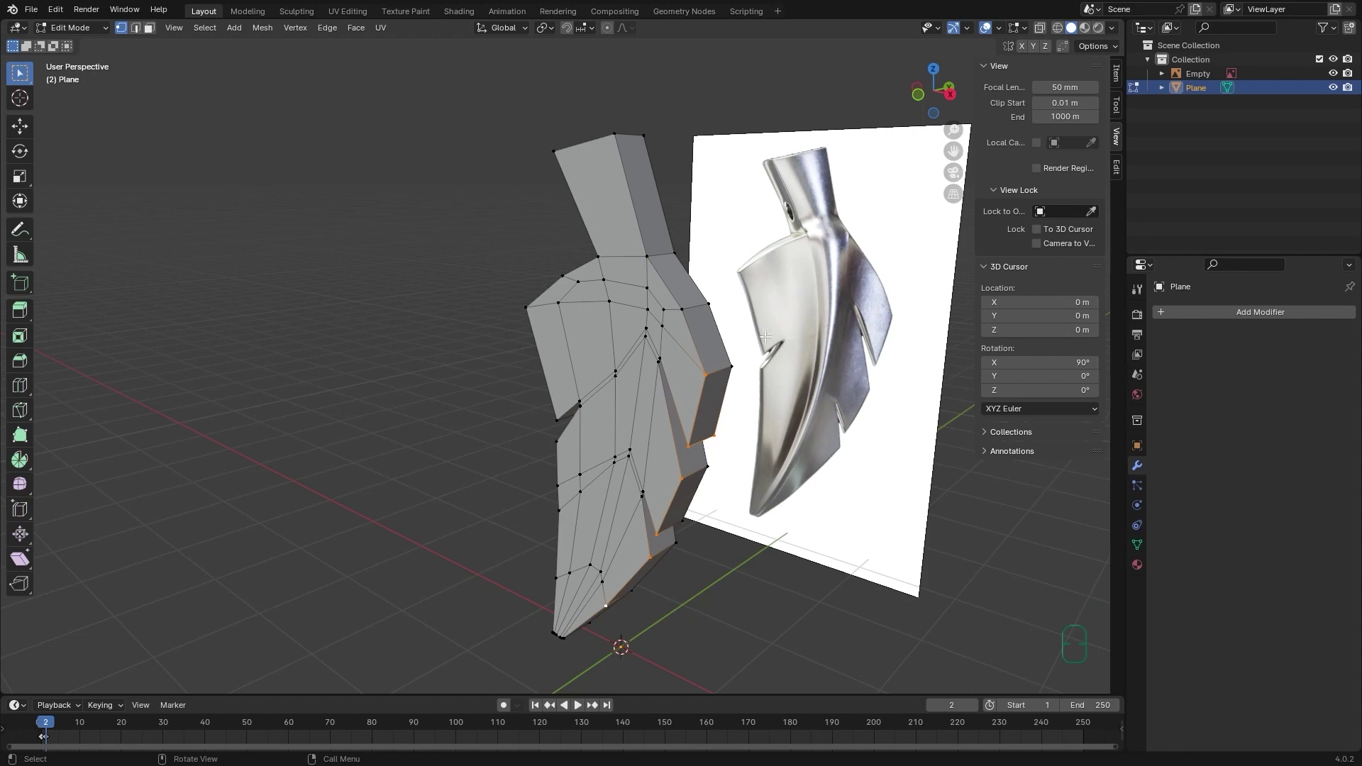
key("ctrl+z")
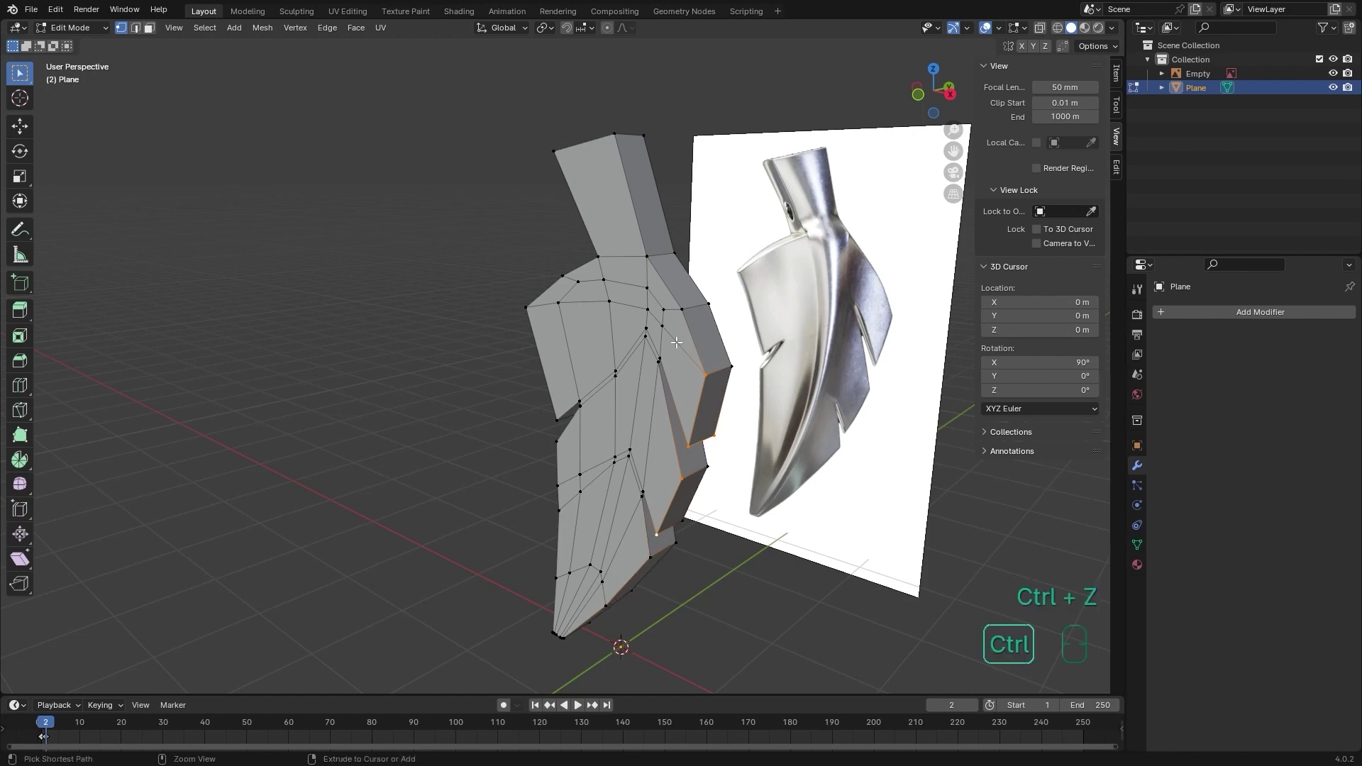
right_click(695, 323)
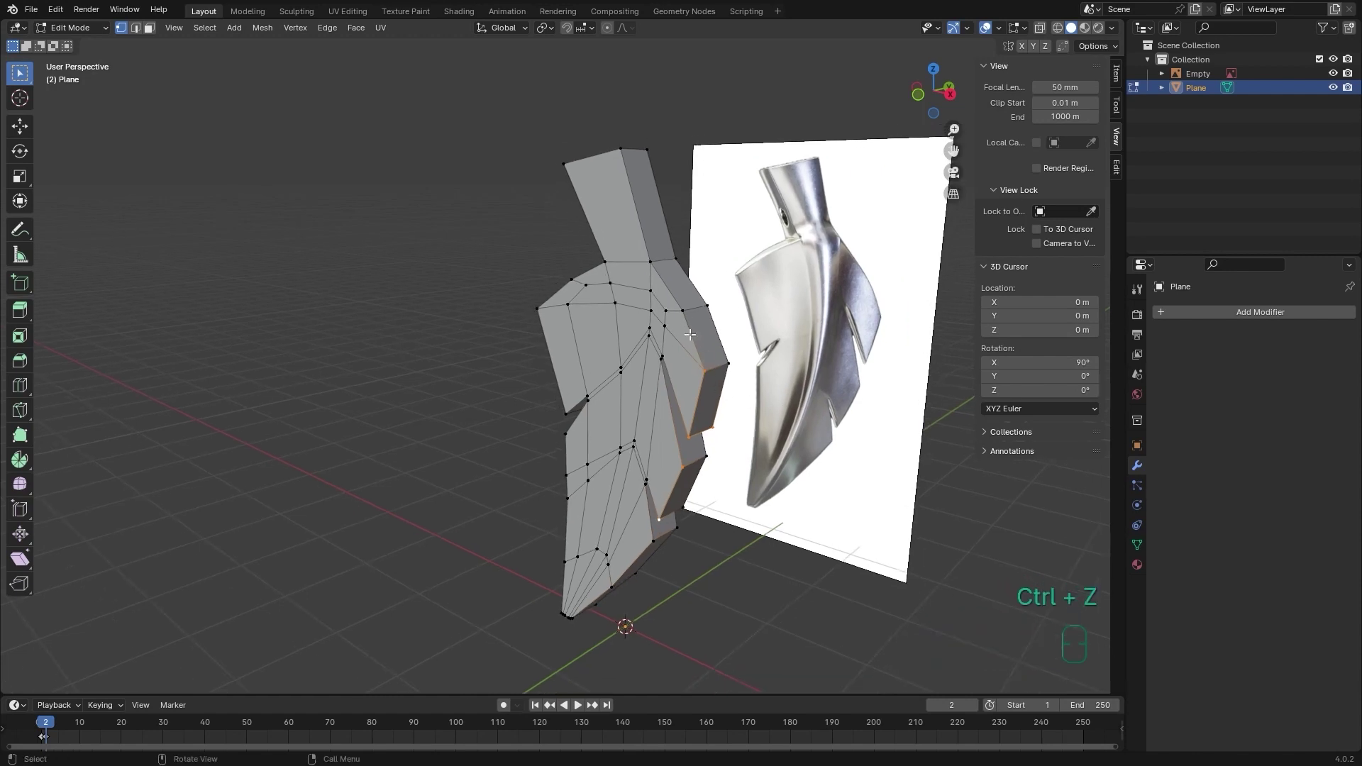
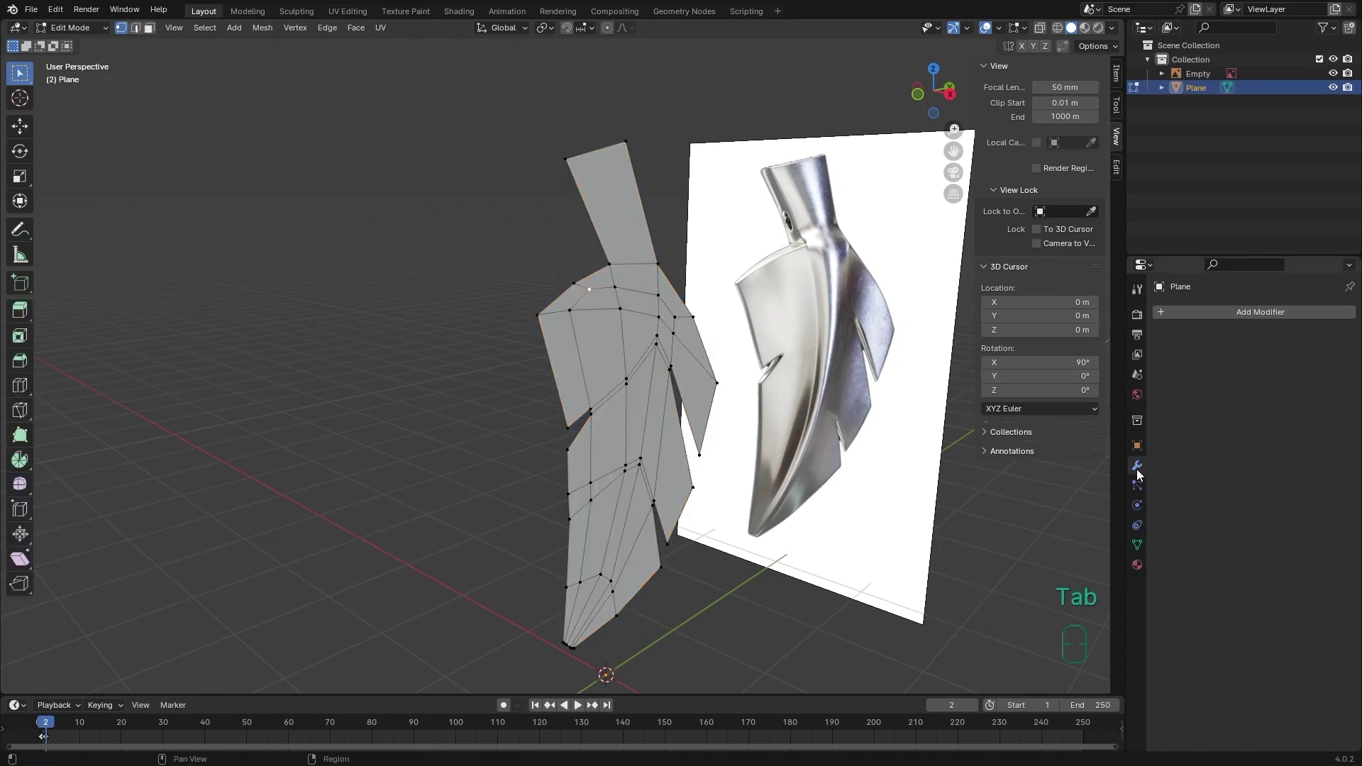
Add a Solidify modifier to the leaf and enable its on-cage display while editing.
left_click(1142, 474)
left_click_drag(1260, 315, 1252, 420)
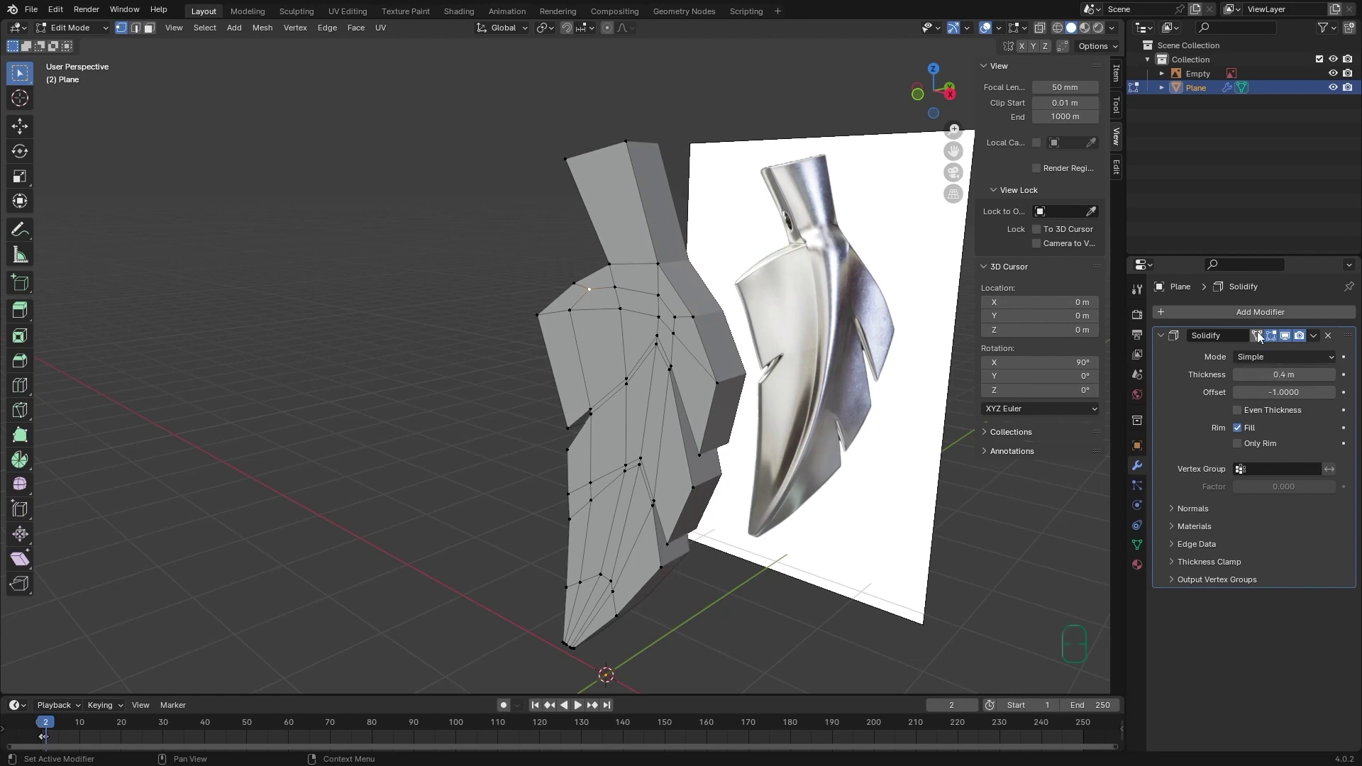
left_click(1262, 339)
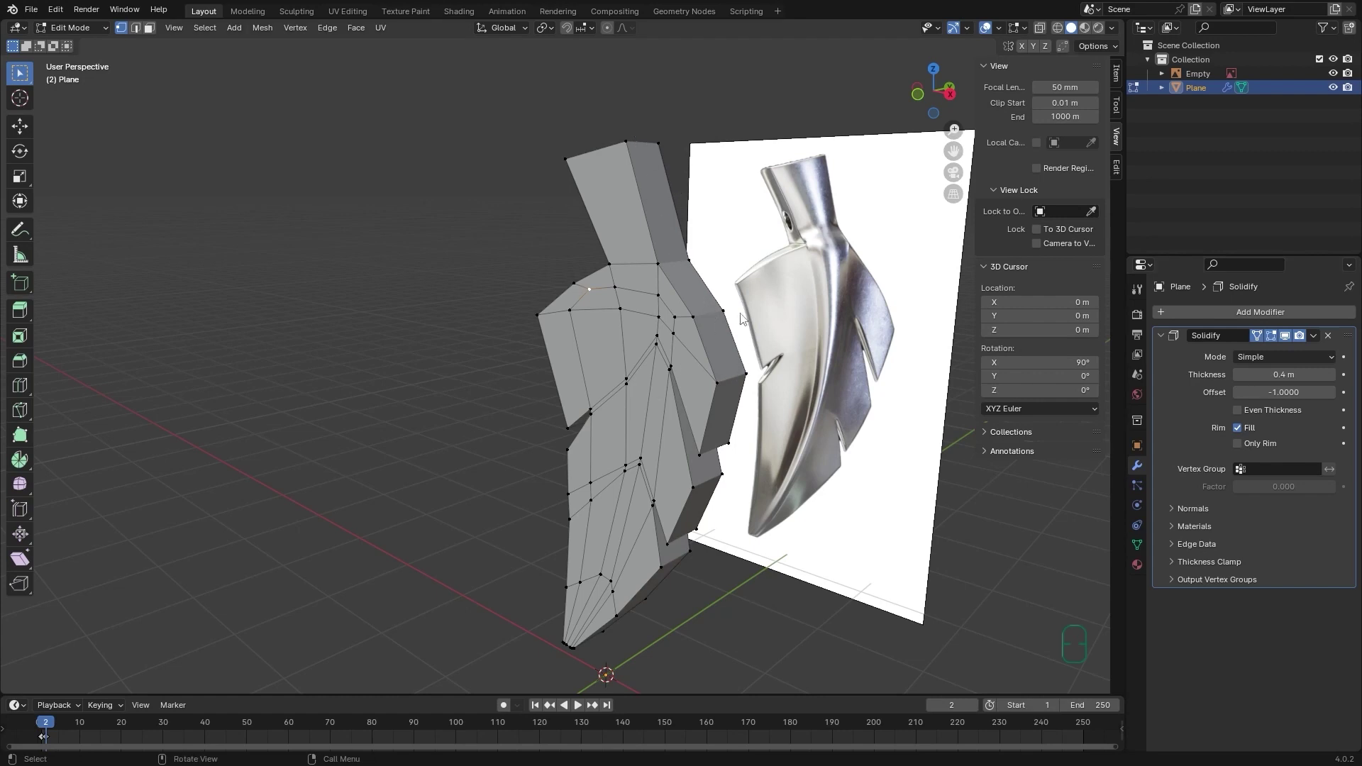
left_click_drag(722, 332, 718, 331)
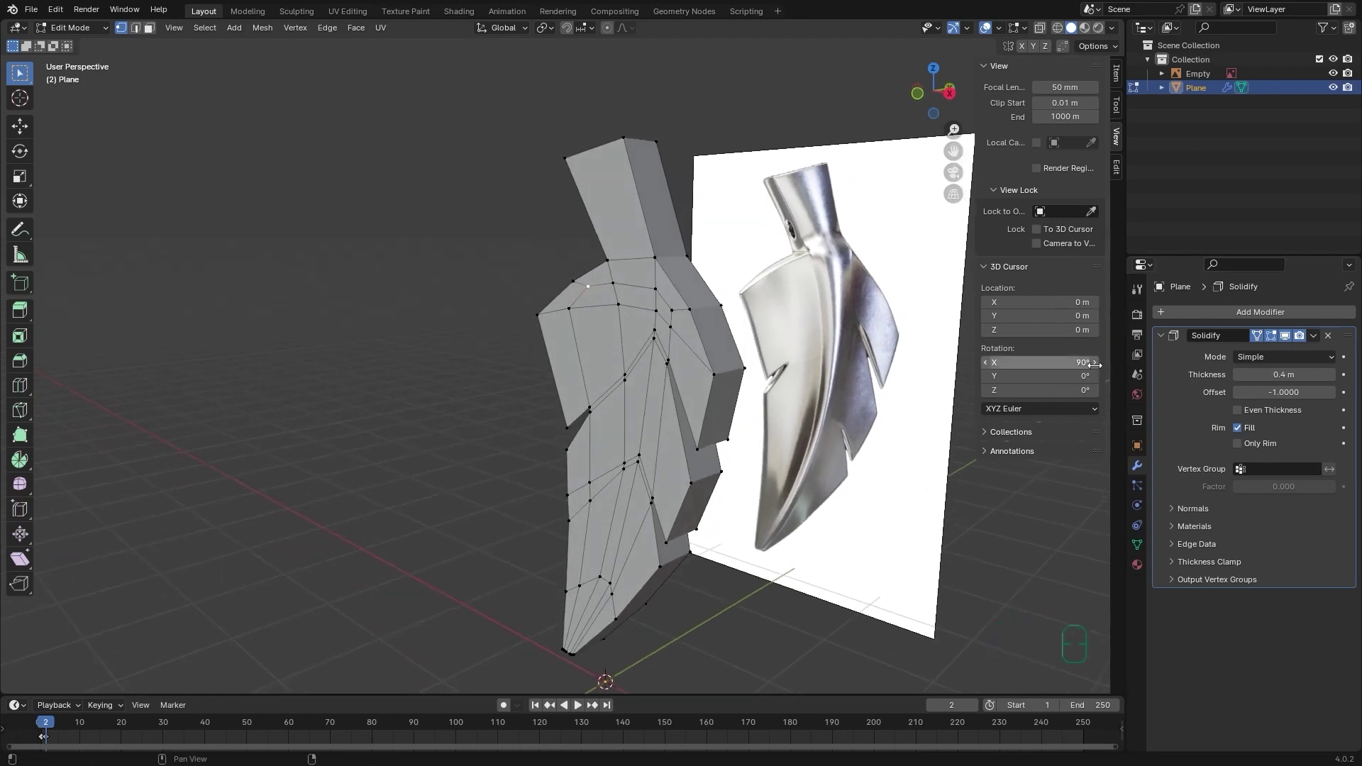
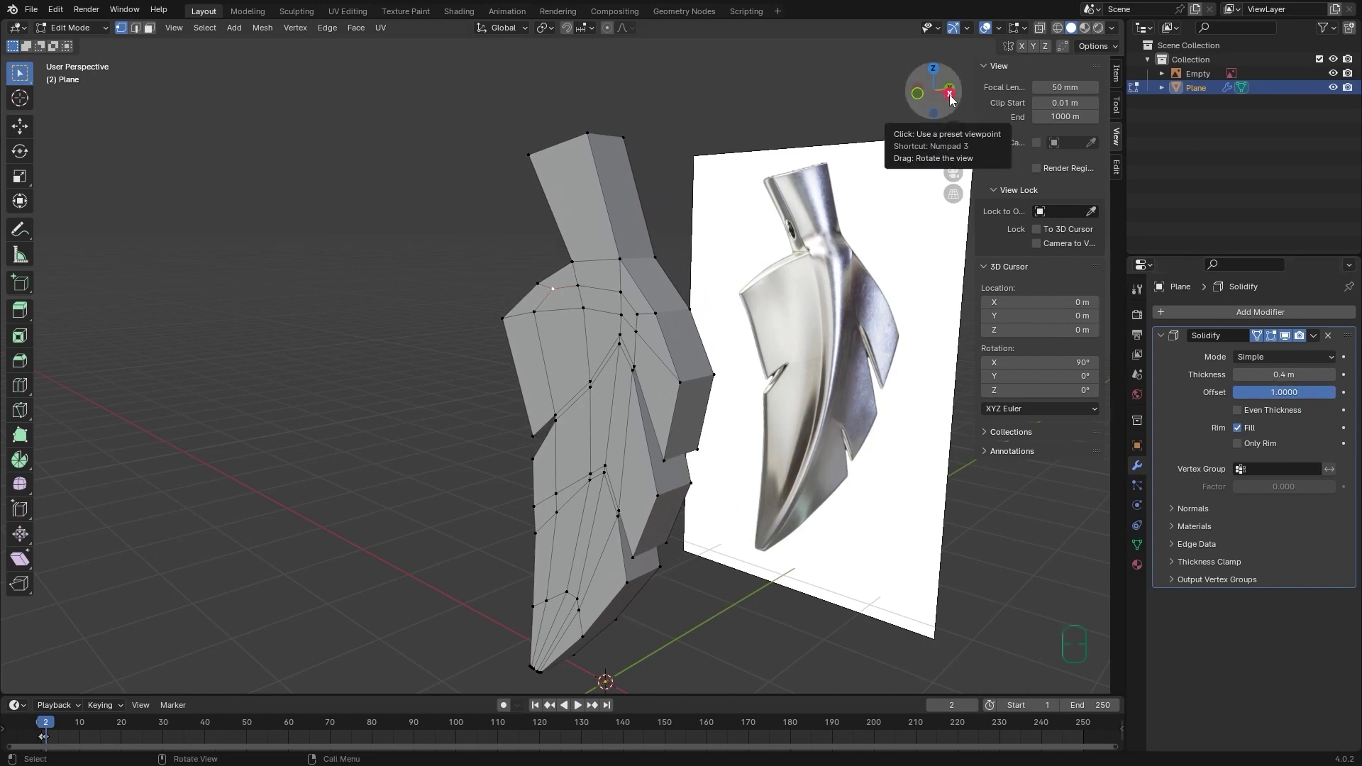
View the solidified leaf side-on and drag the Solidify offset back to -1.
left_click_drag(712, 257, 920, 261)
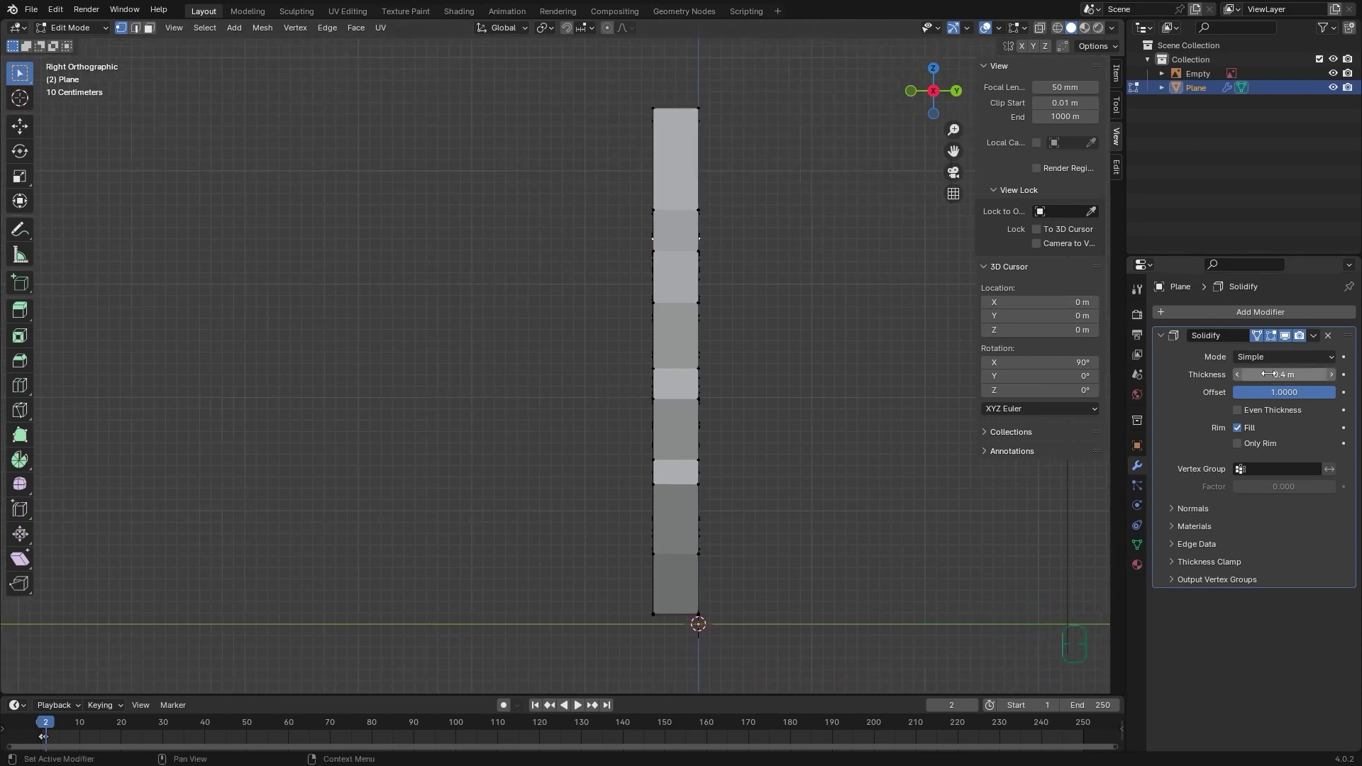
left_click_drag(1320, 398, 1176, 386)
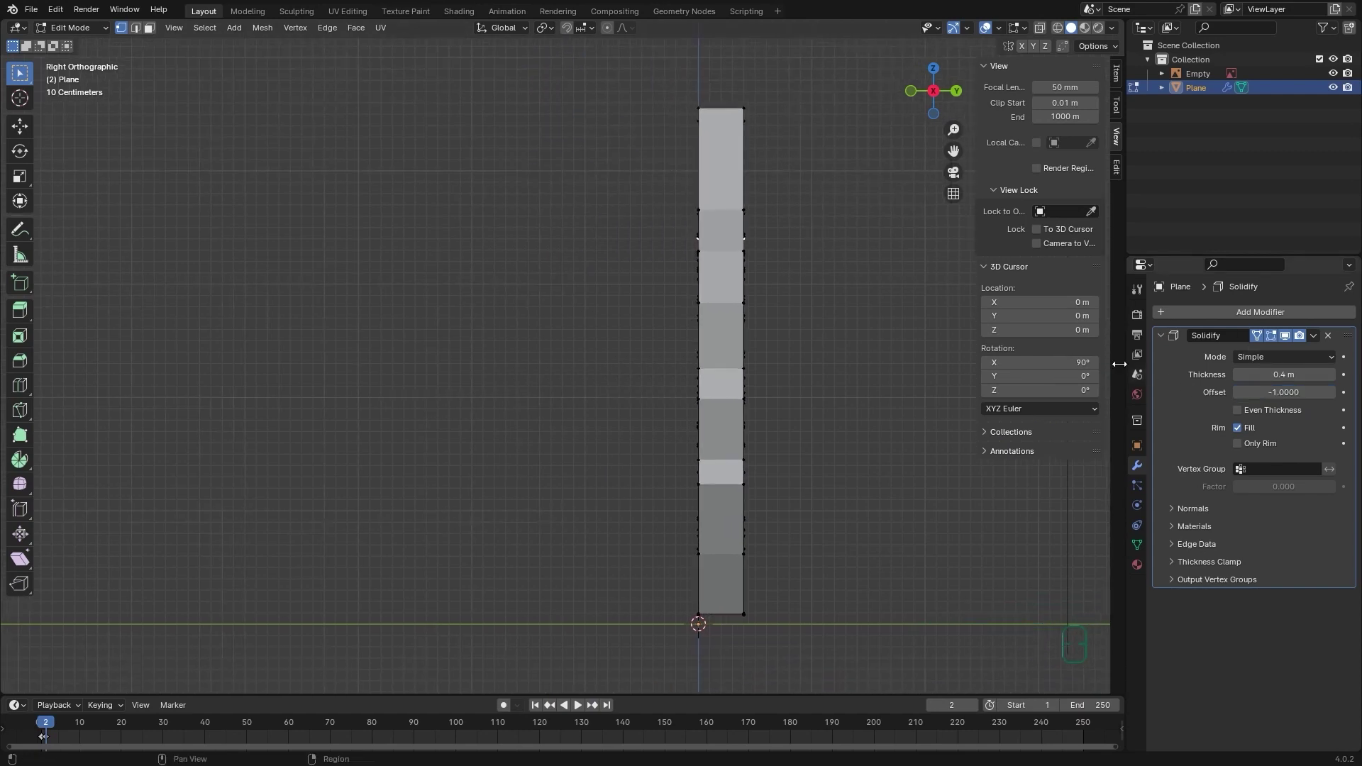
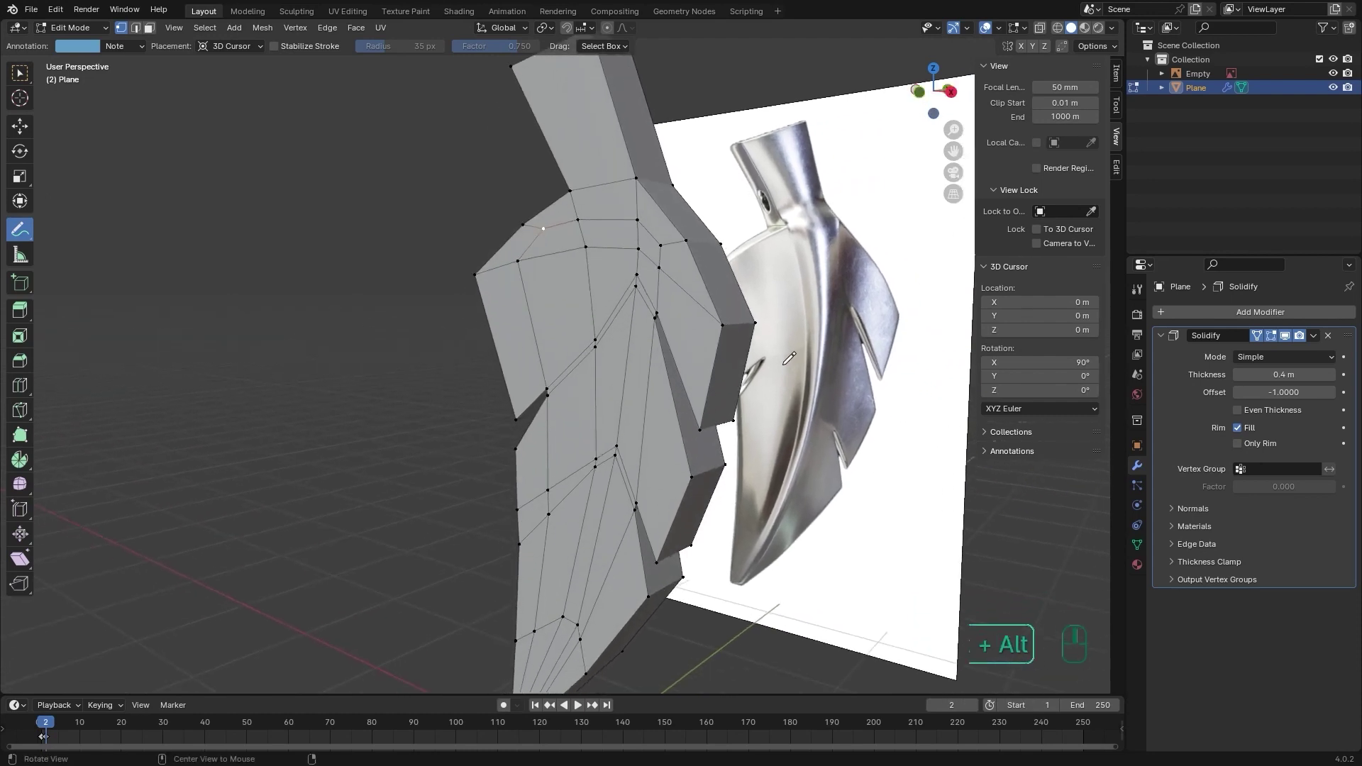
Show the leaf's mesh data settings with its empty Vertex Groups list.
left_click_drag(1244, 376, 777, 380)
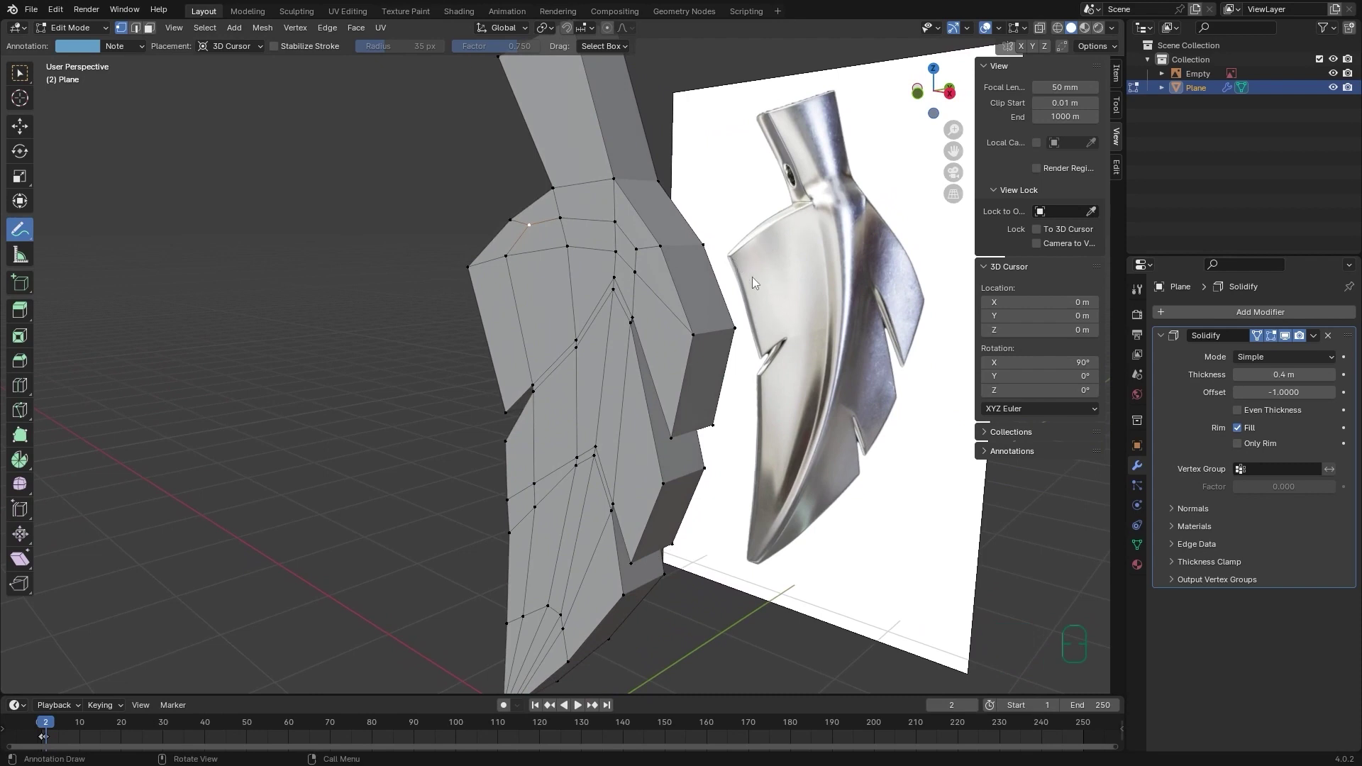
middle_click(762, 503)
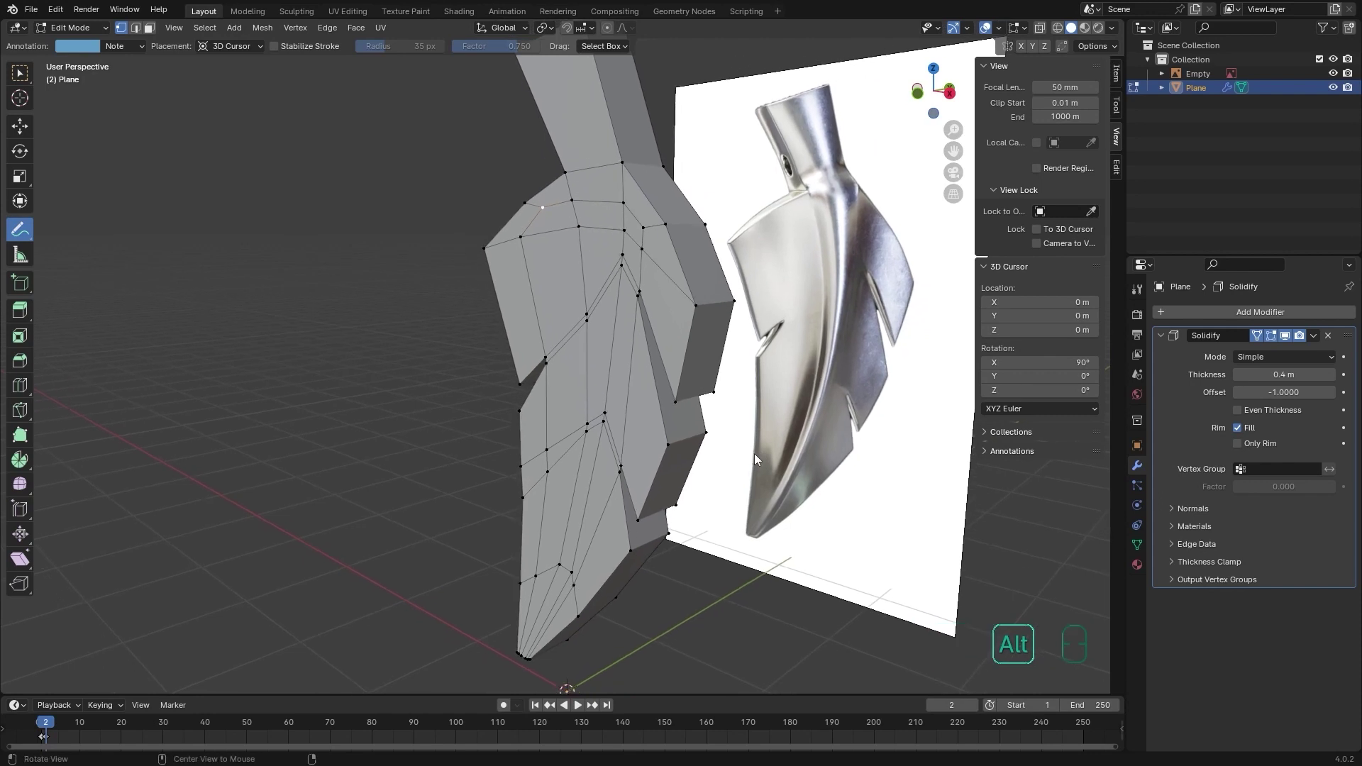
middle_click(764, 469)
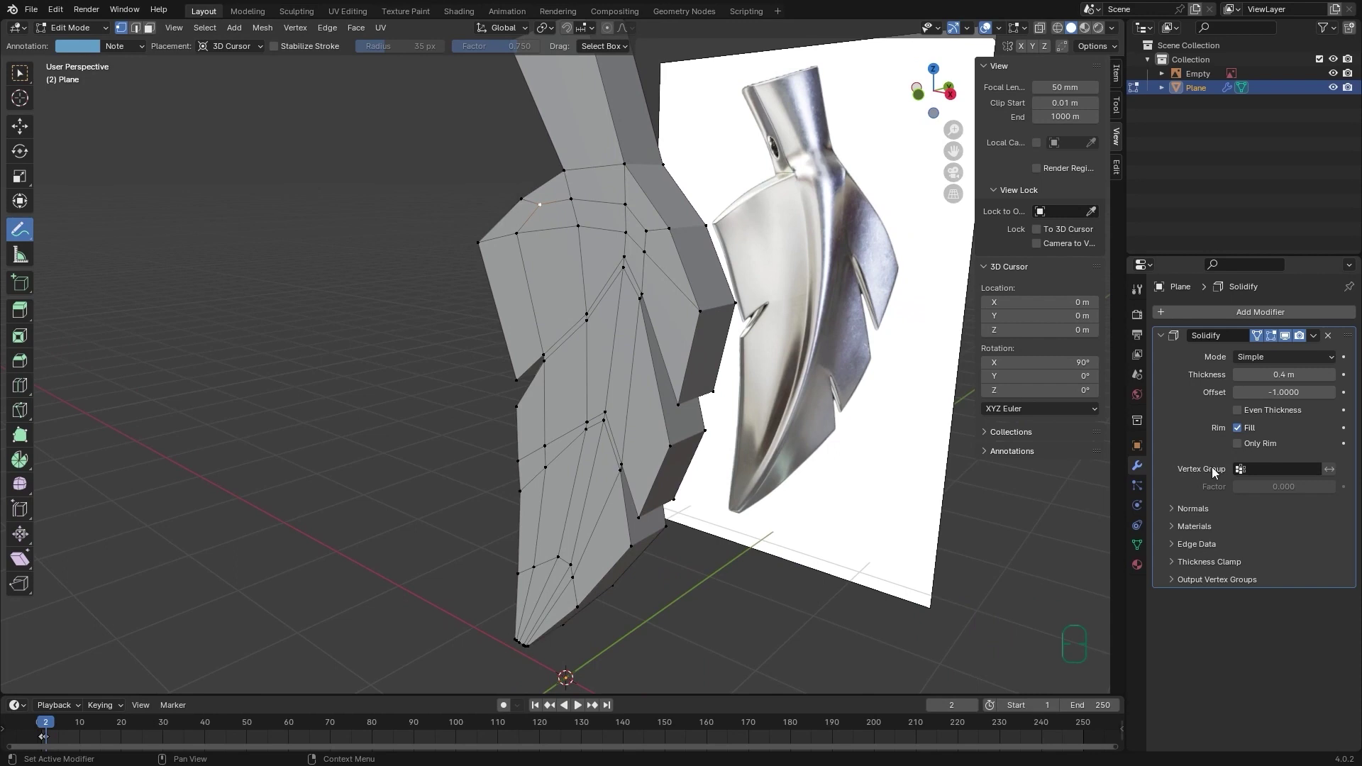
left_click(26, 78)
middle_click(730, 260)
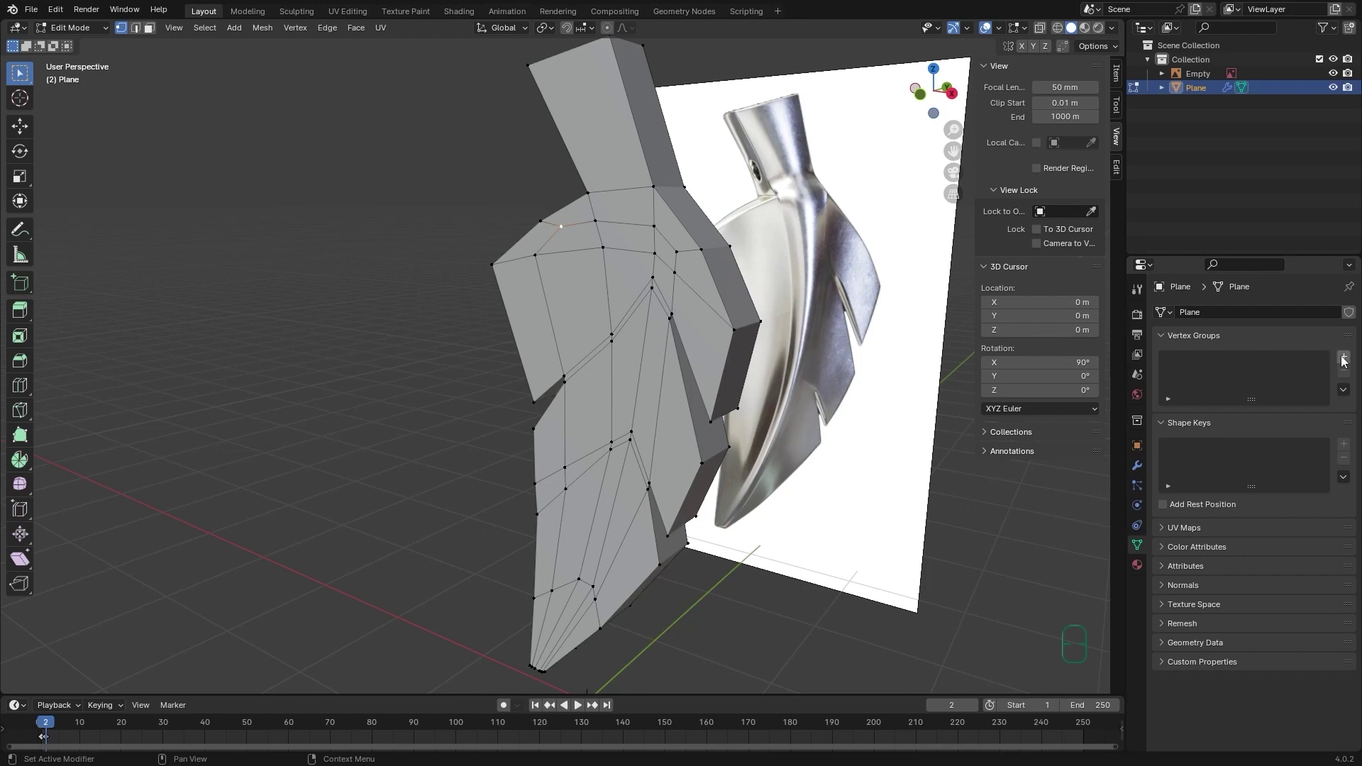
Add a new vertex group named Thickness to the leaf mesh.
left_click(1349, 359)
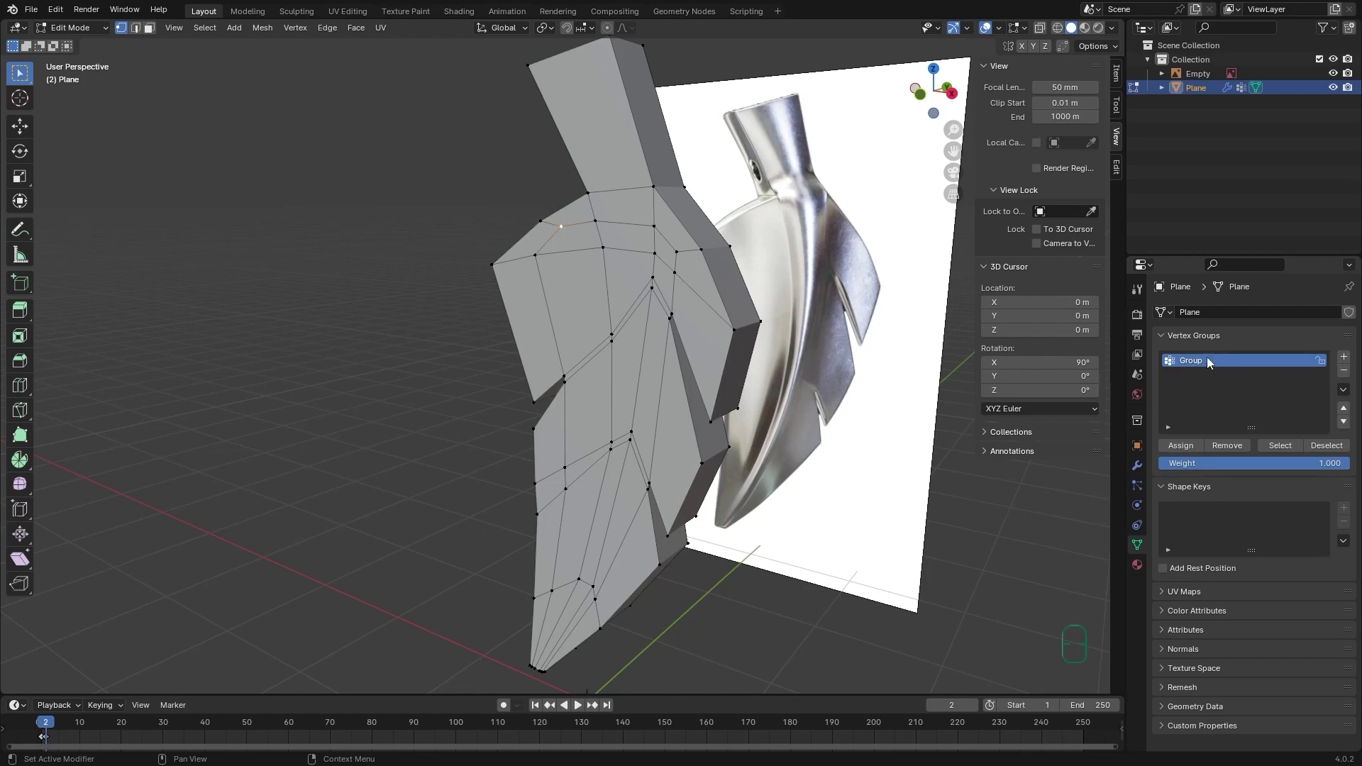
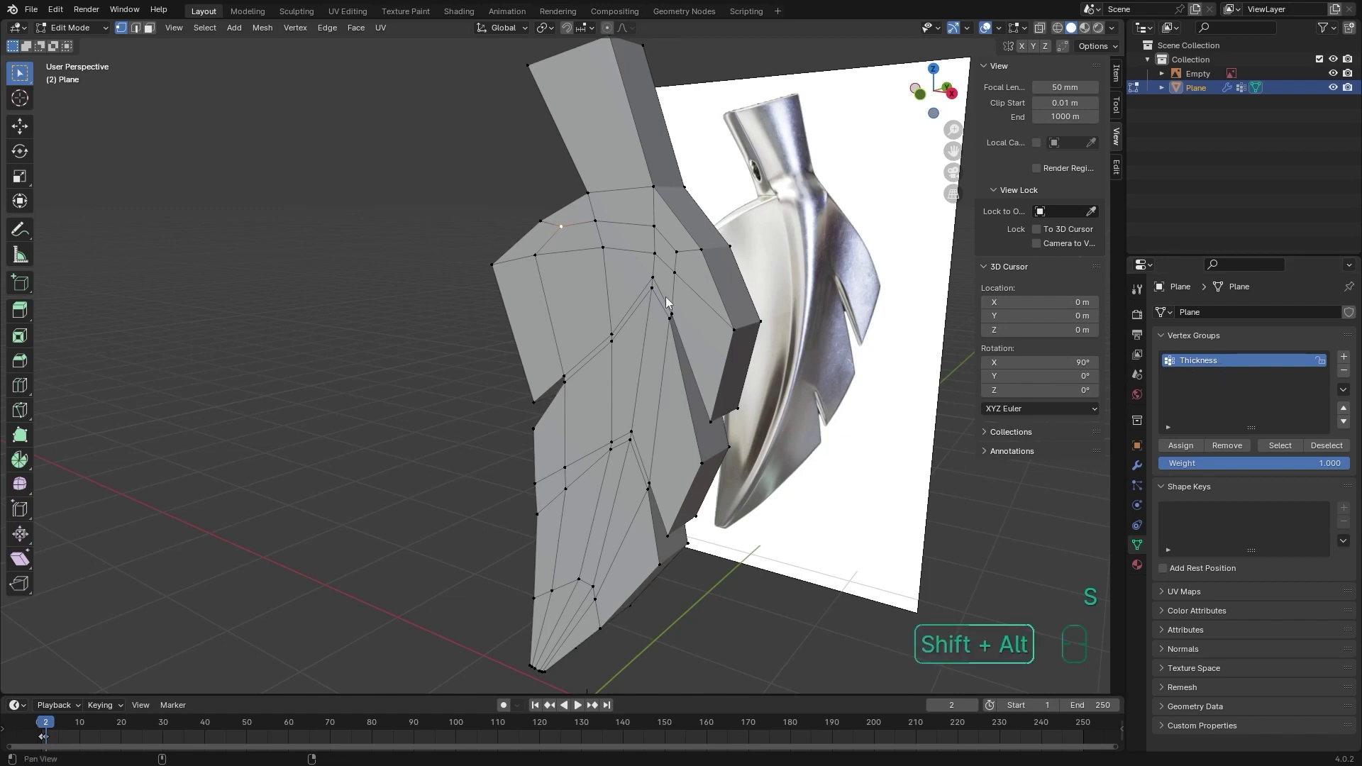
middle_click(706, 301)
middle_click(706, 300)
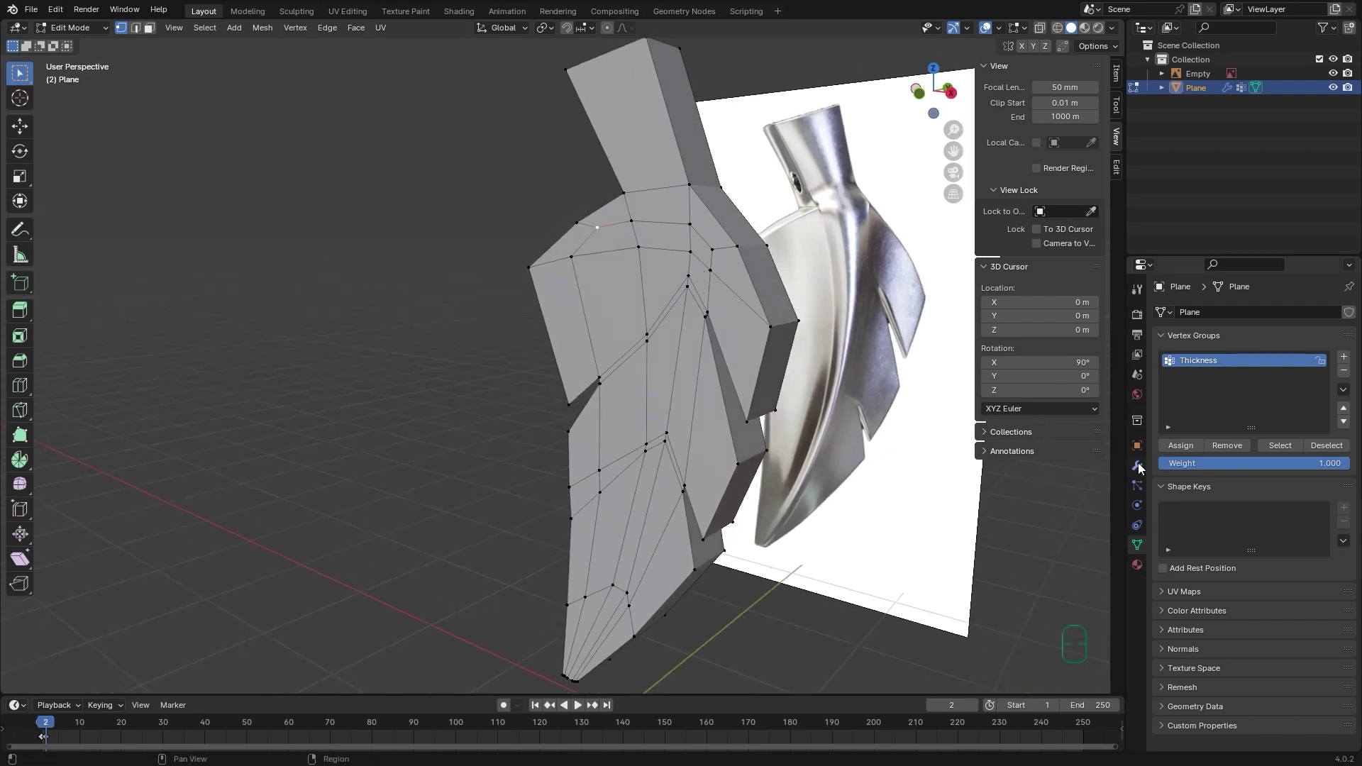
Set the Solidify modifier's Vertex Group to Thickness so the leaf turns flat.
left_click(1142, 468)
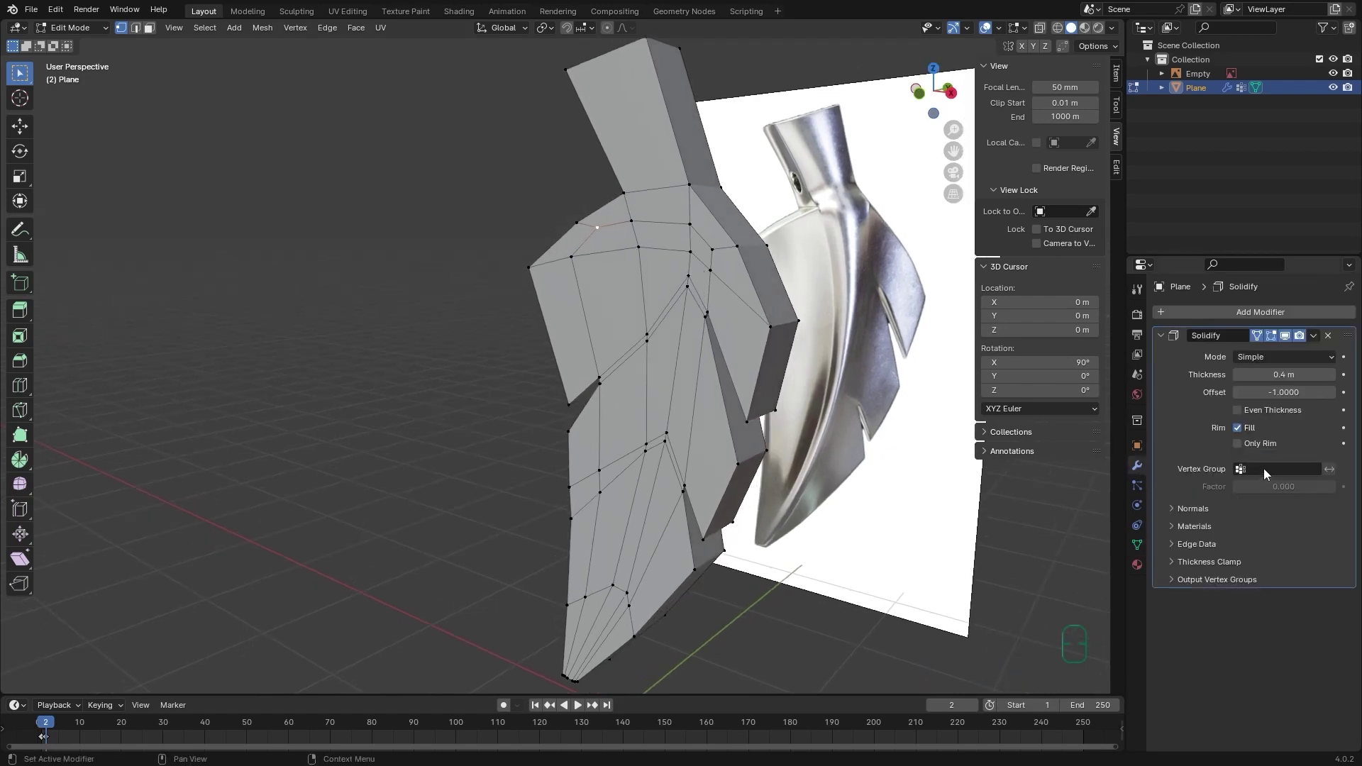
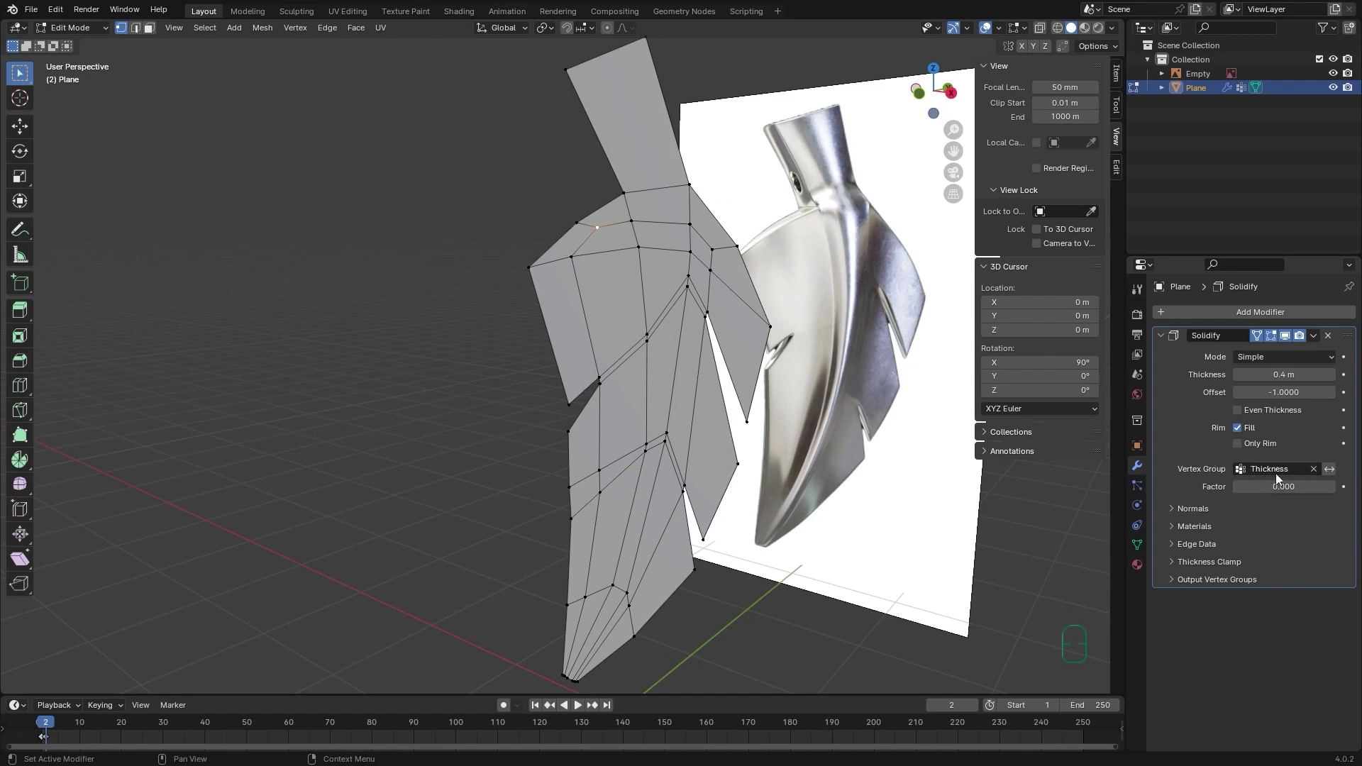
middle_click(707, 243)
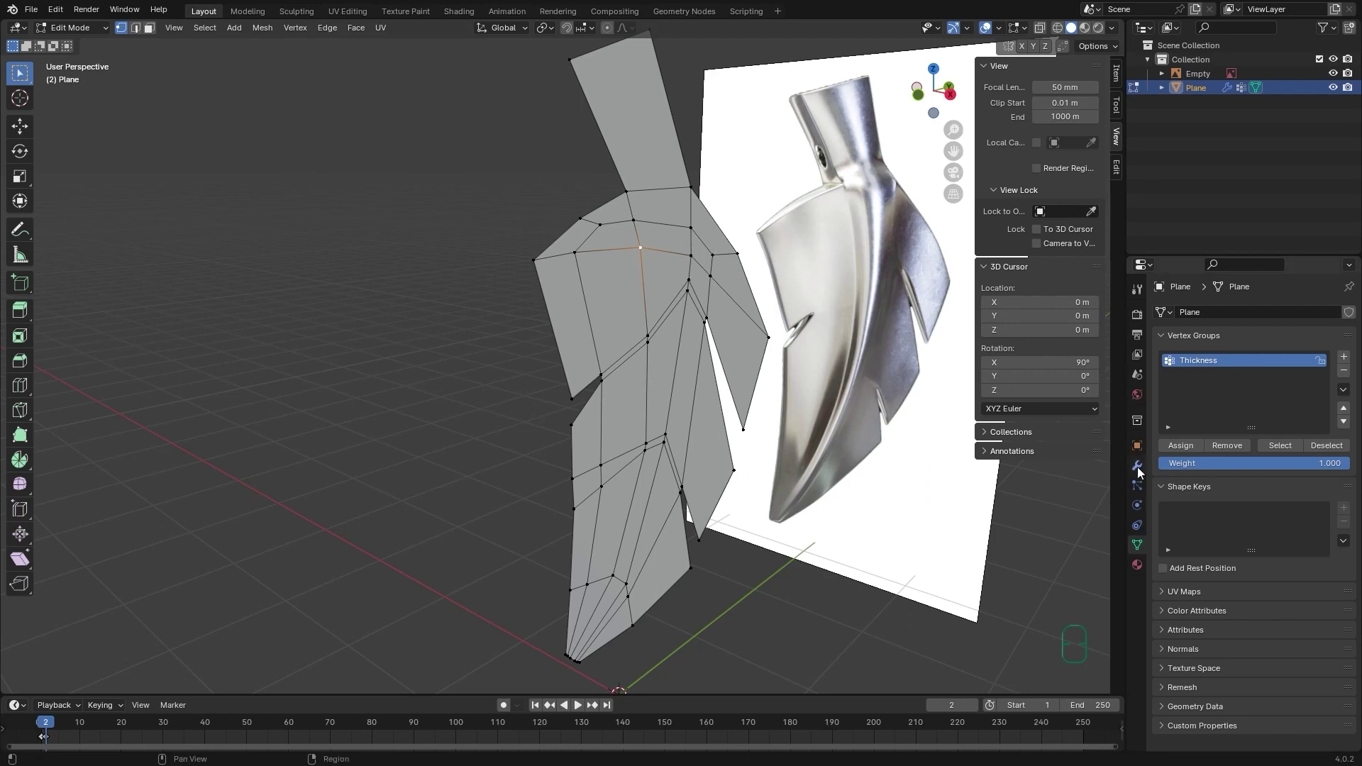
Assign all leaf vertices to the Thickness group at weight 1.0, restoring the solid depth.
left_click(1145, 548)
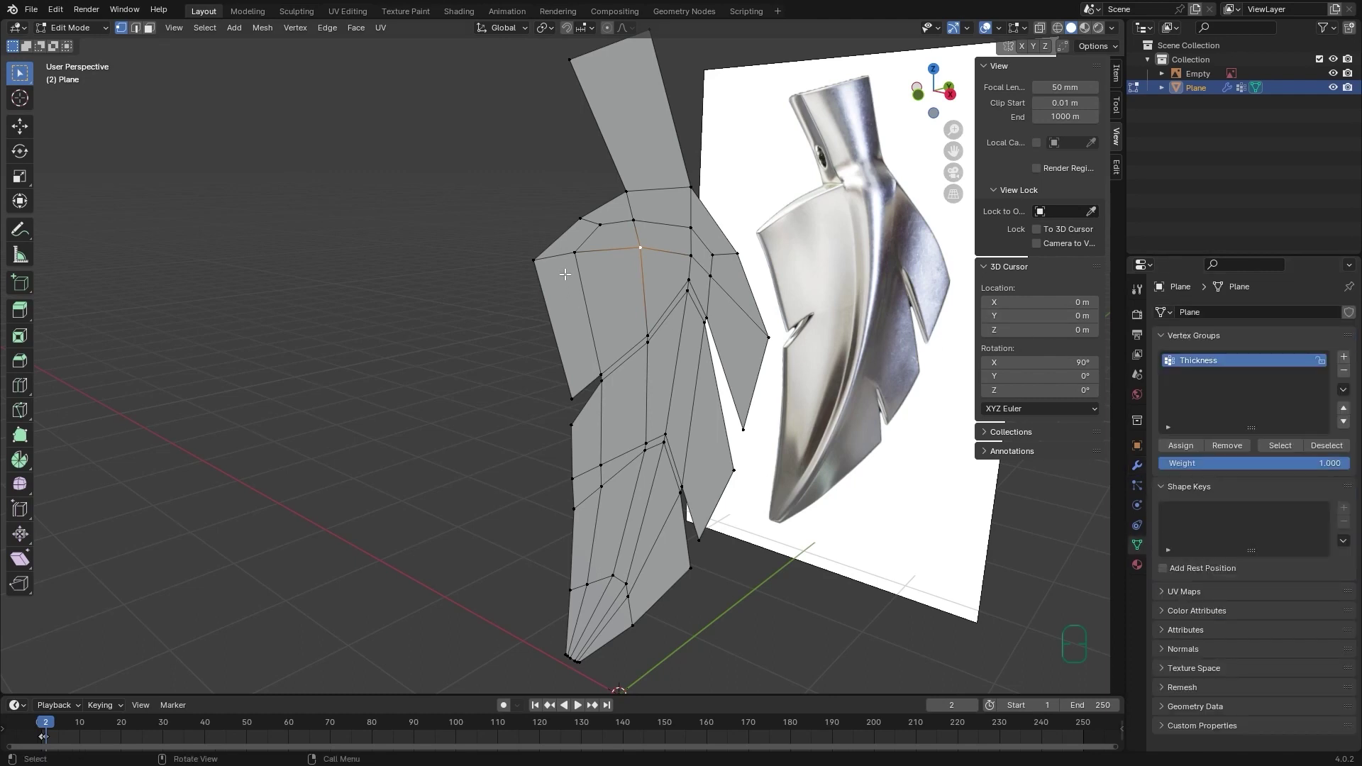
key("l")
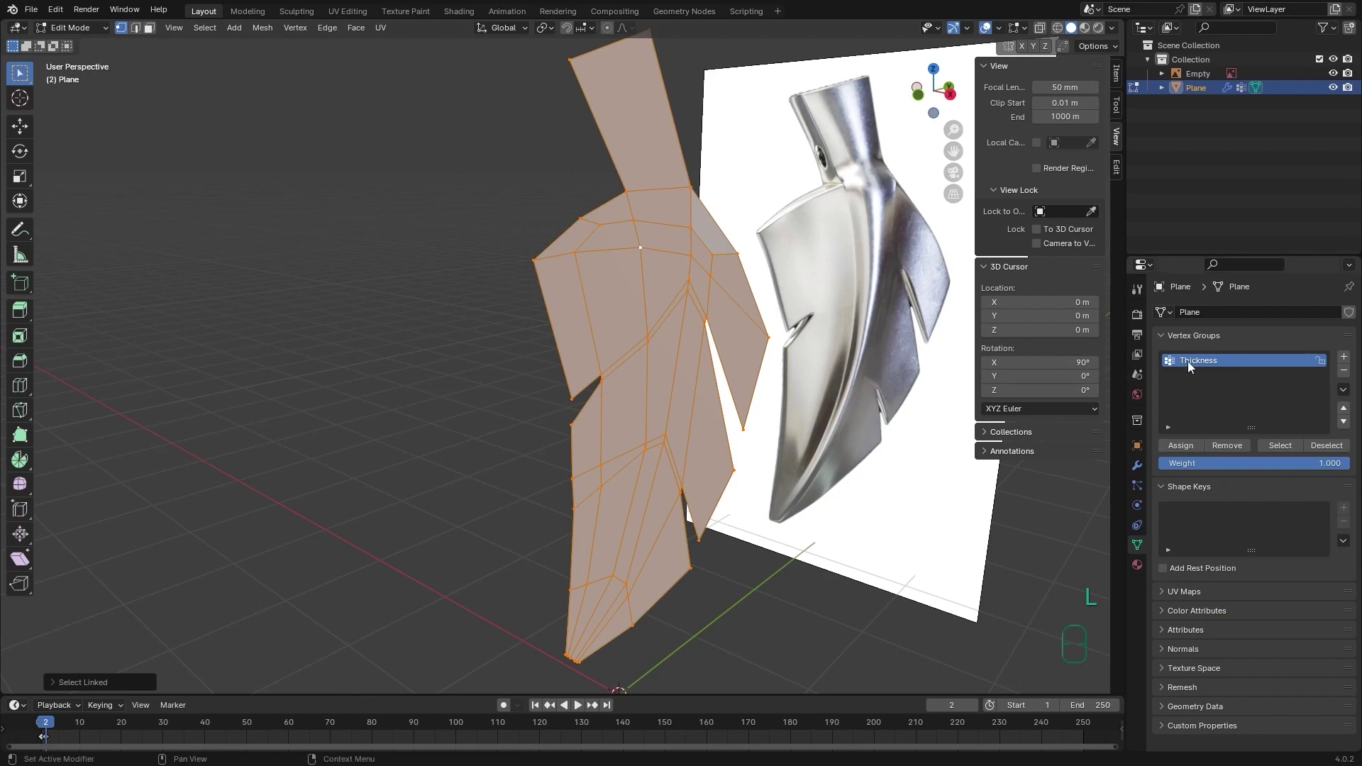
left_click(1191, 367)
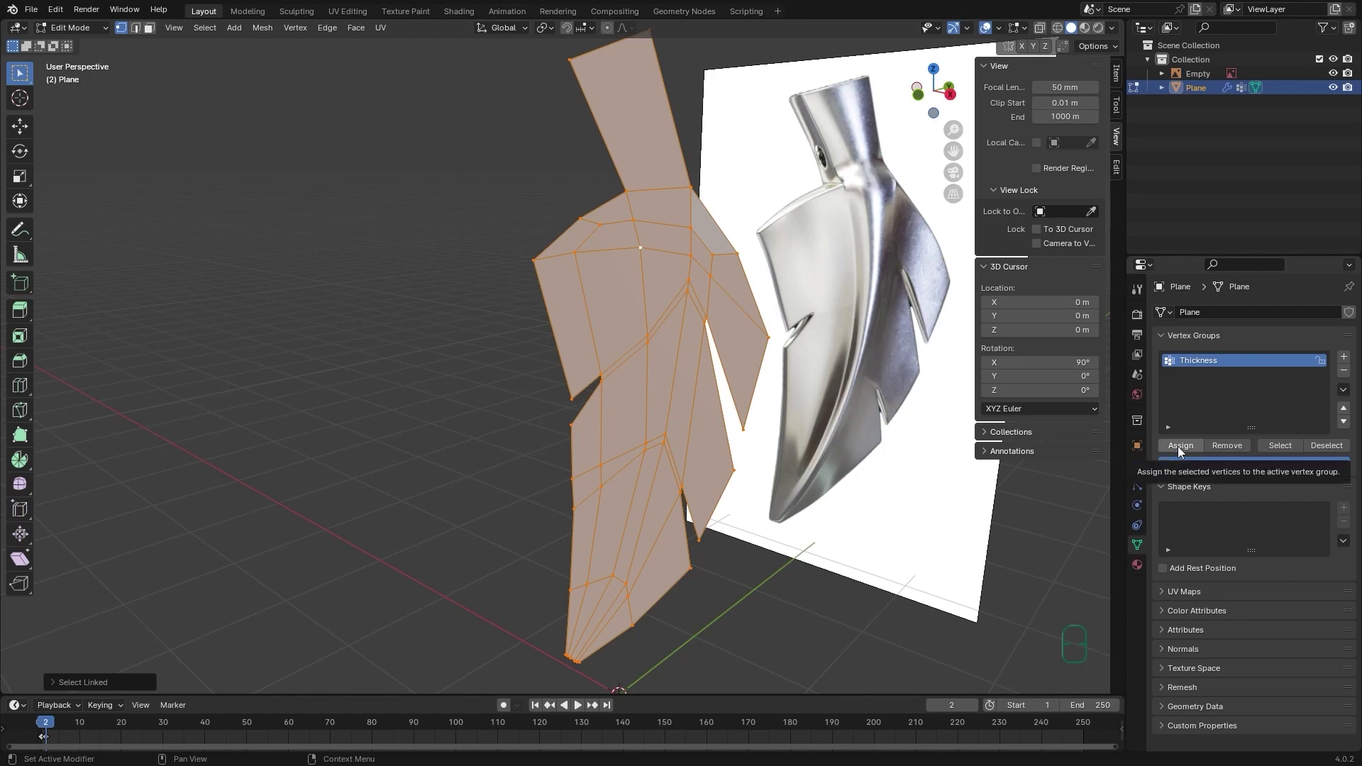
left_click(1182, 452)
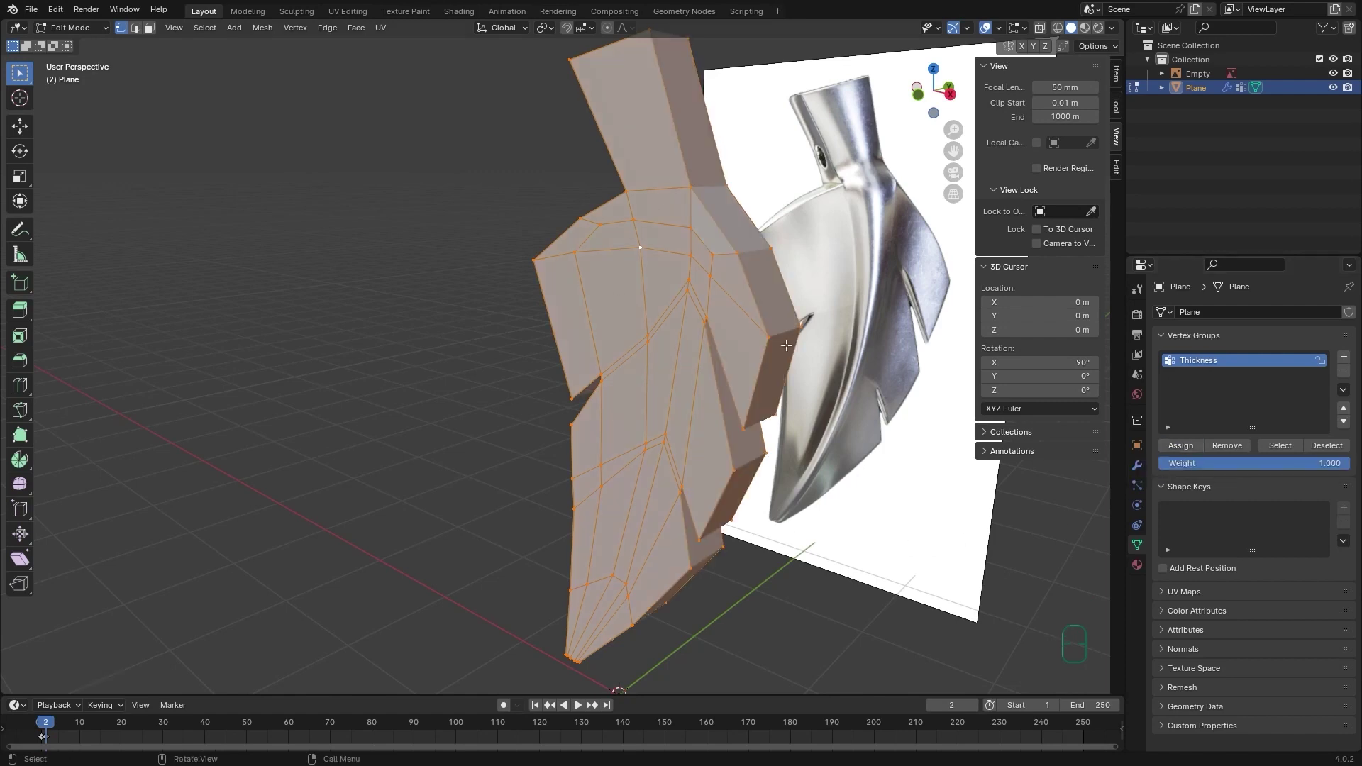
middle_click(704, 200)
middle_click(715, 223)
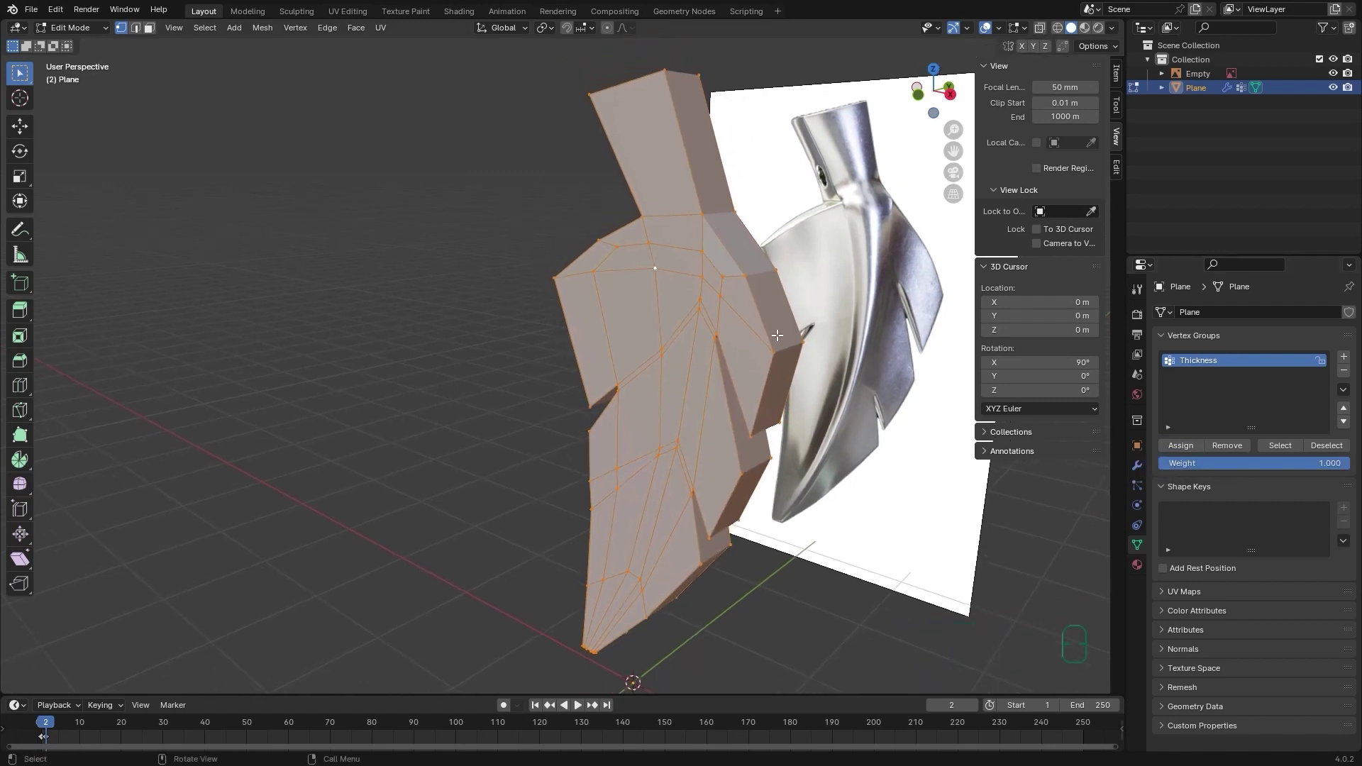
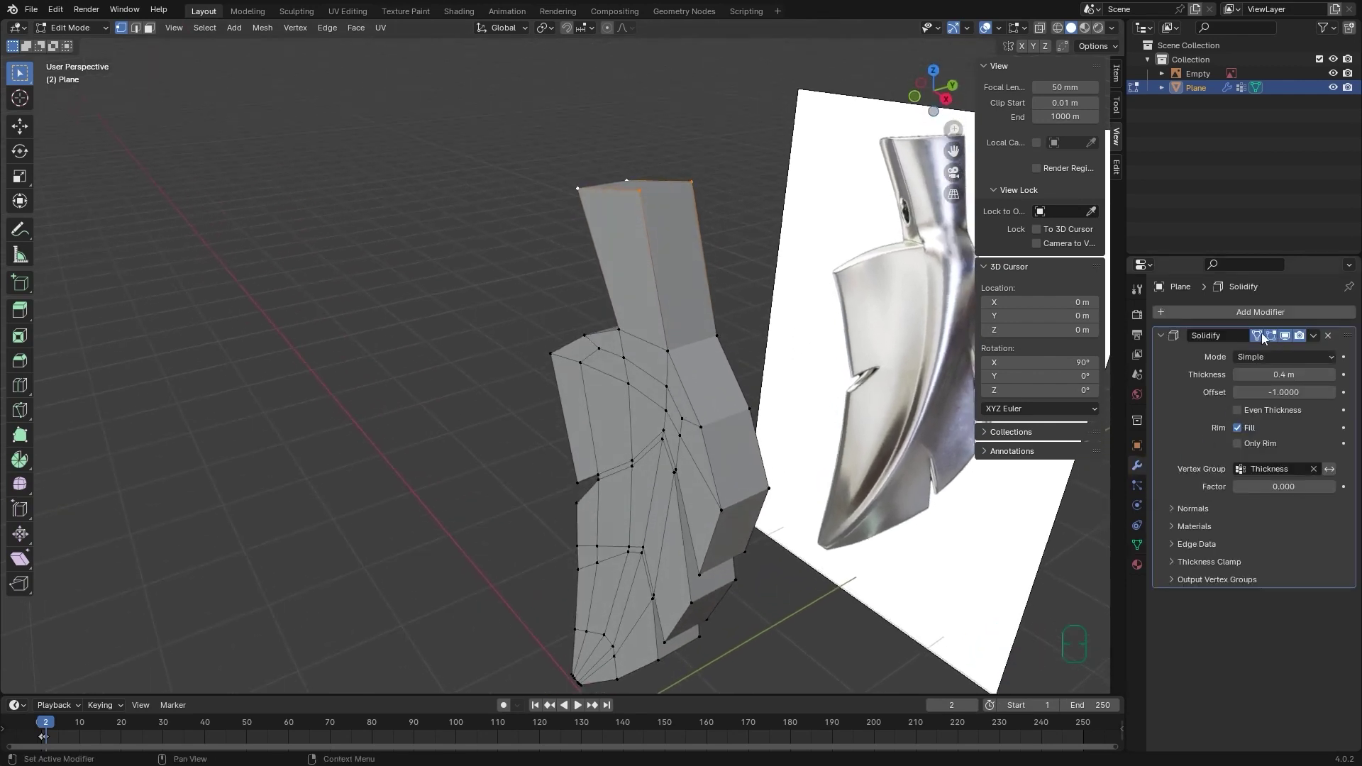
right_click(1259, 339)
right_click(1271, 341)
middle_click(1272, 341)
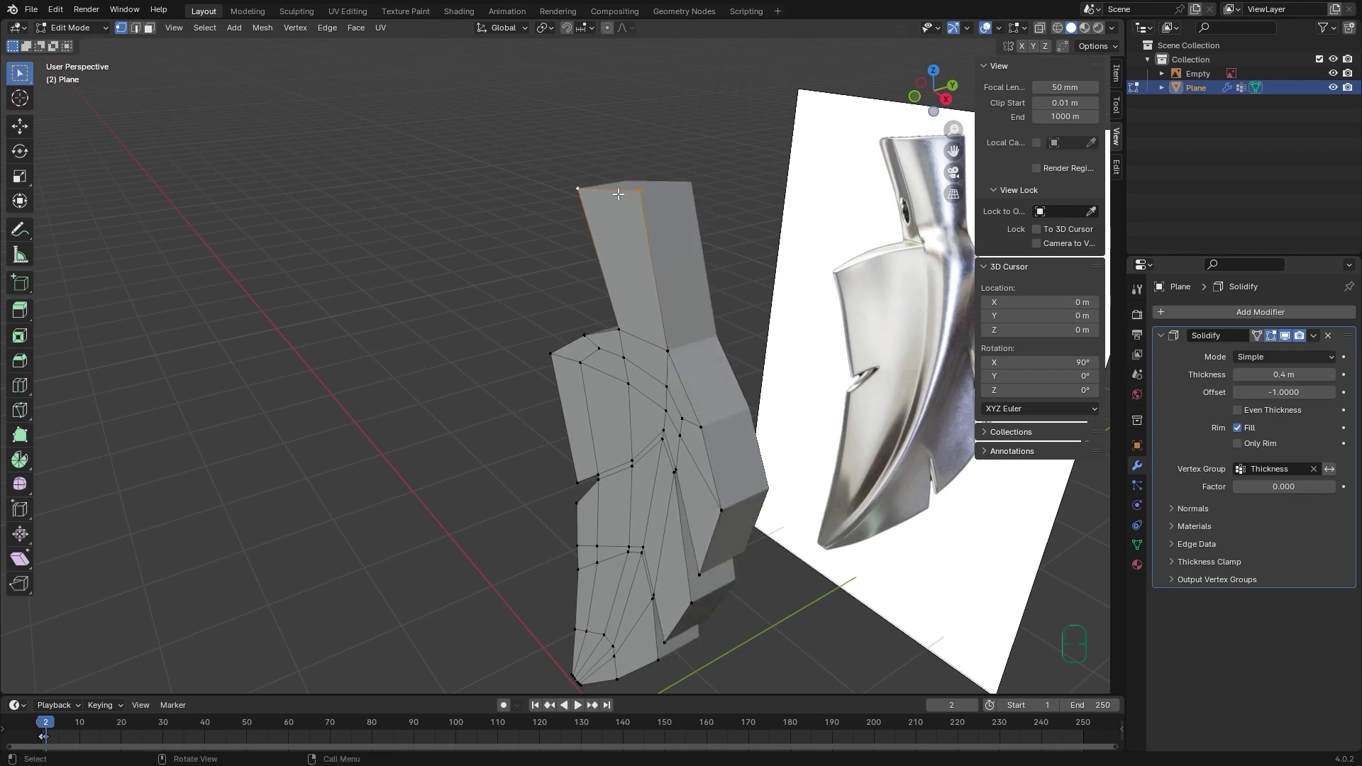
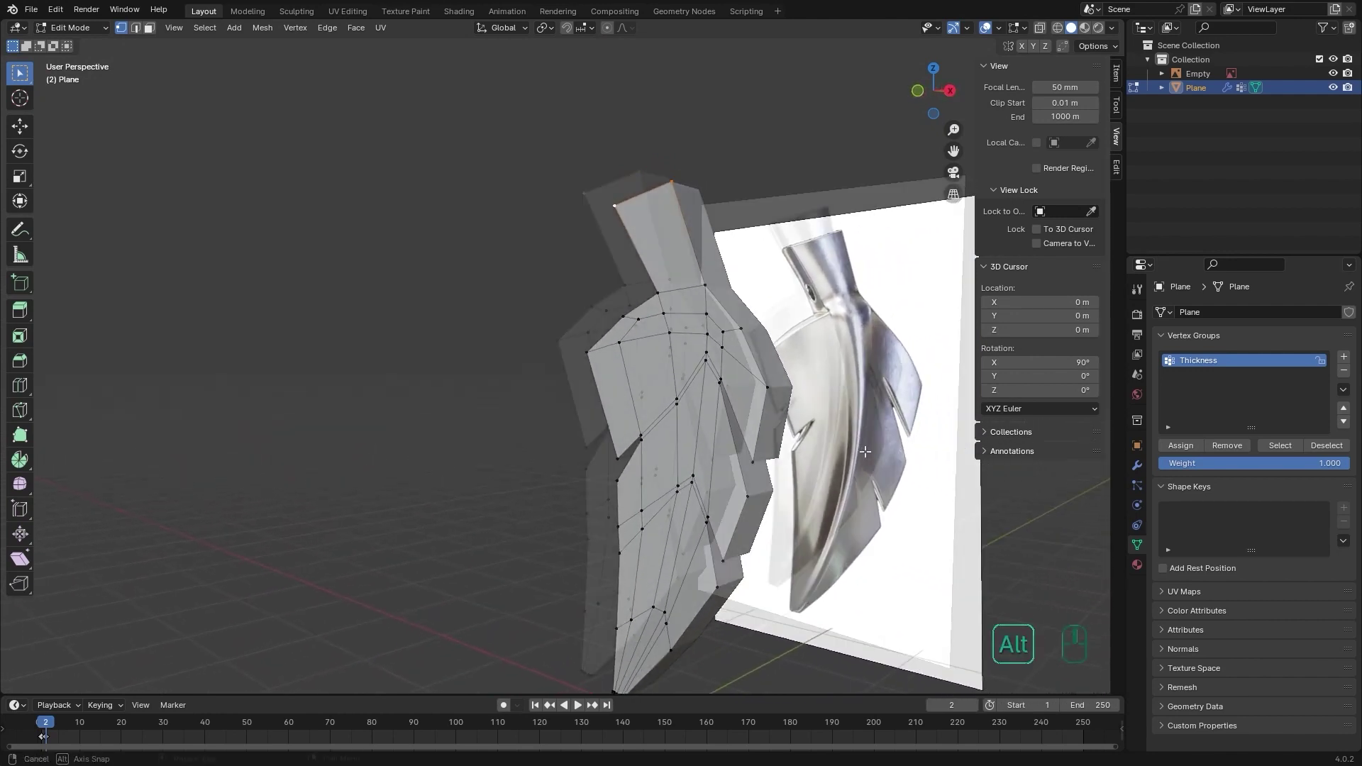
middle_click(1209, 362)
left_click(1207, 370)
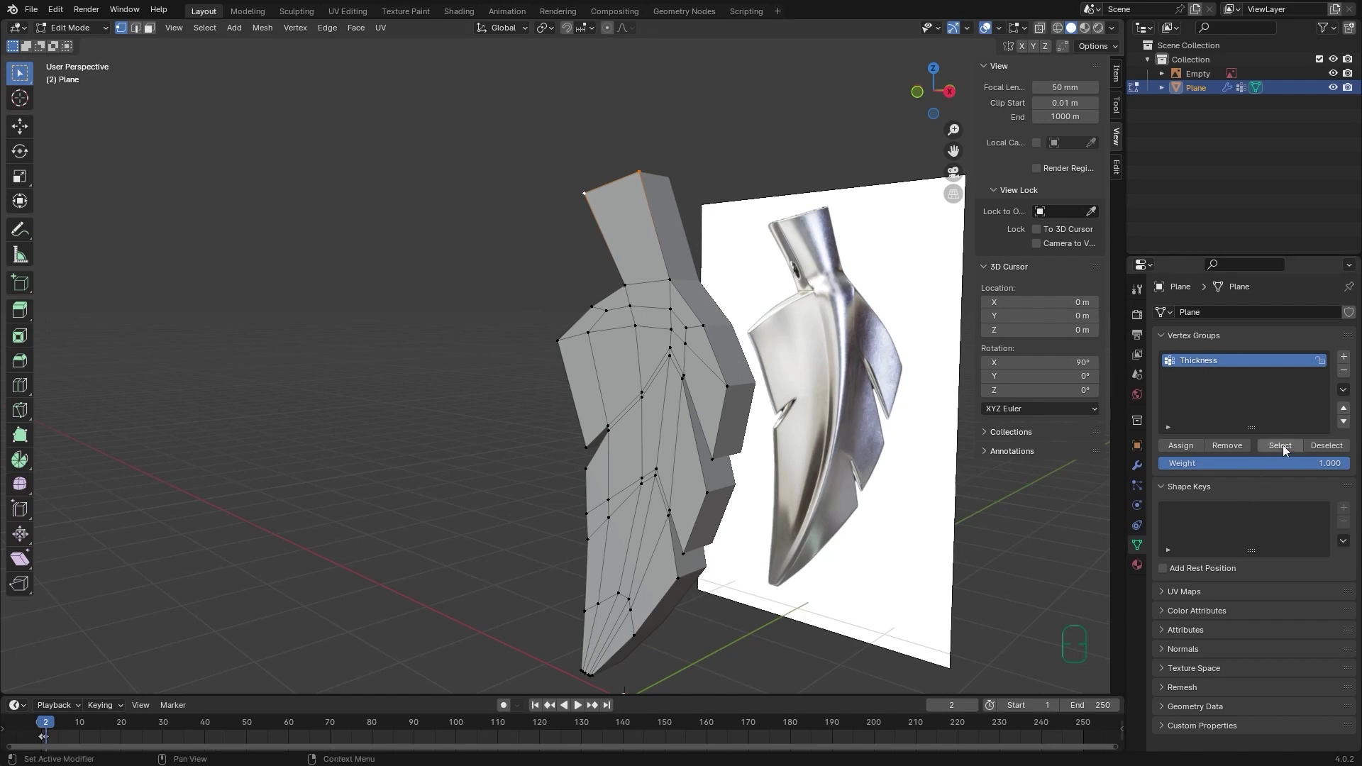
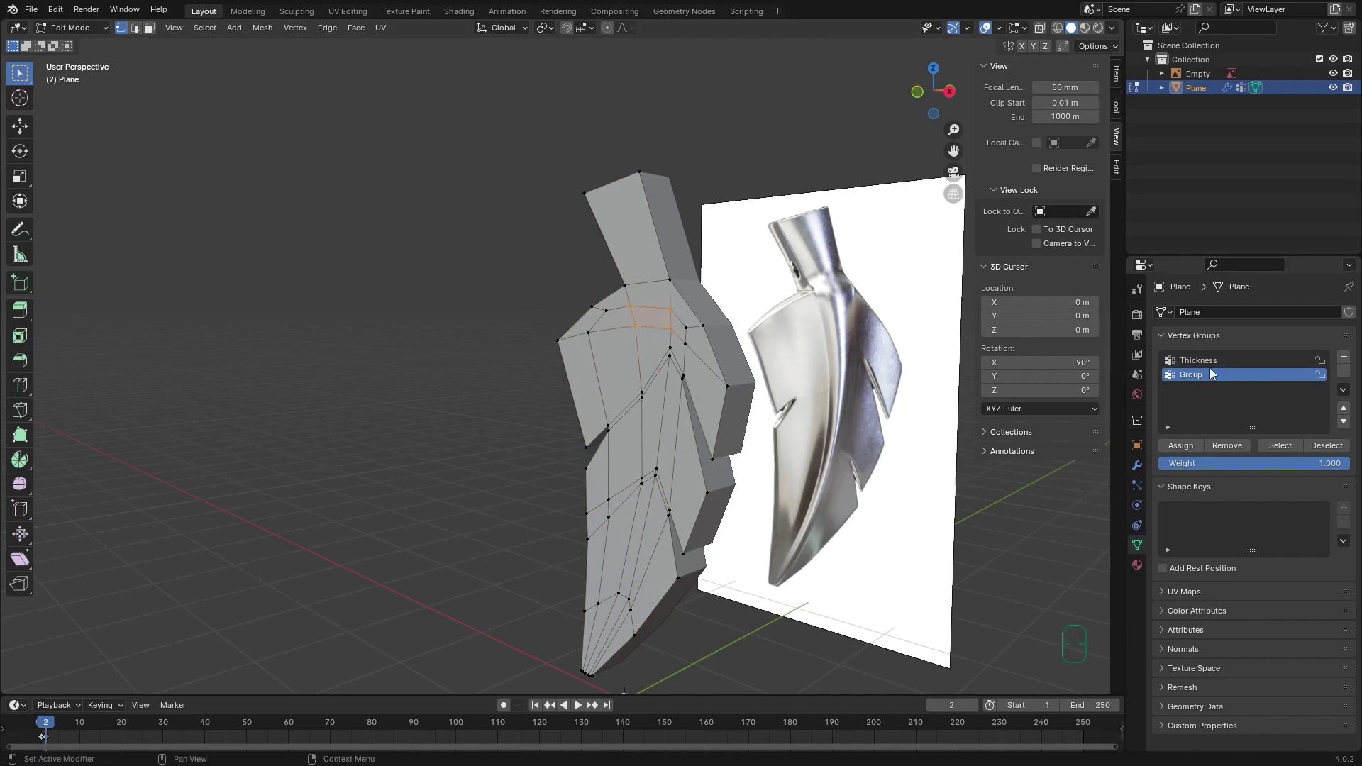
left_click(1191, 368)
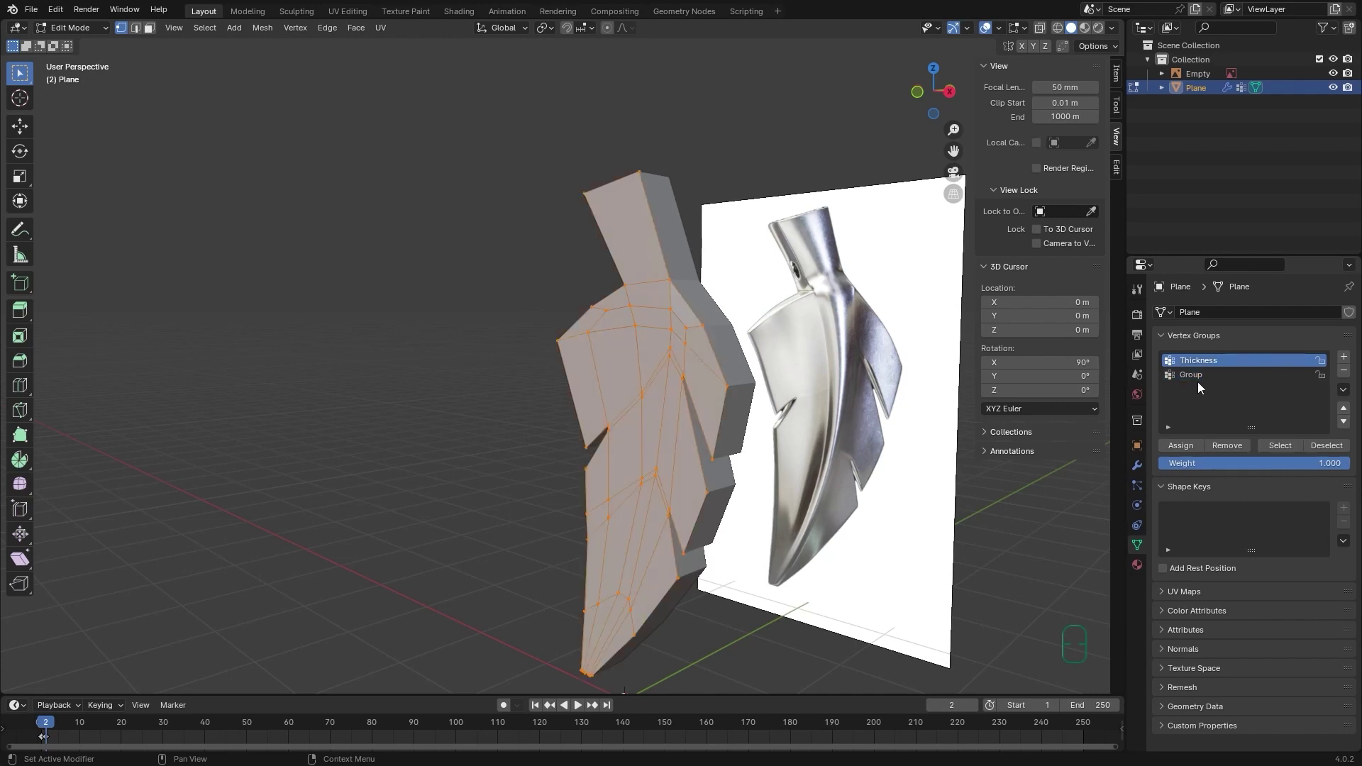
left_click(1195, 379)
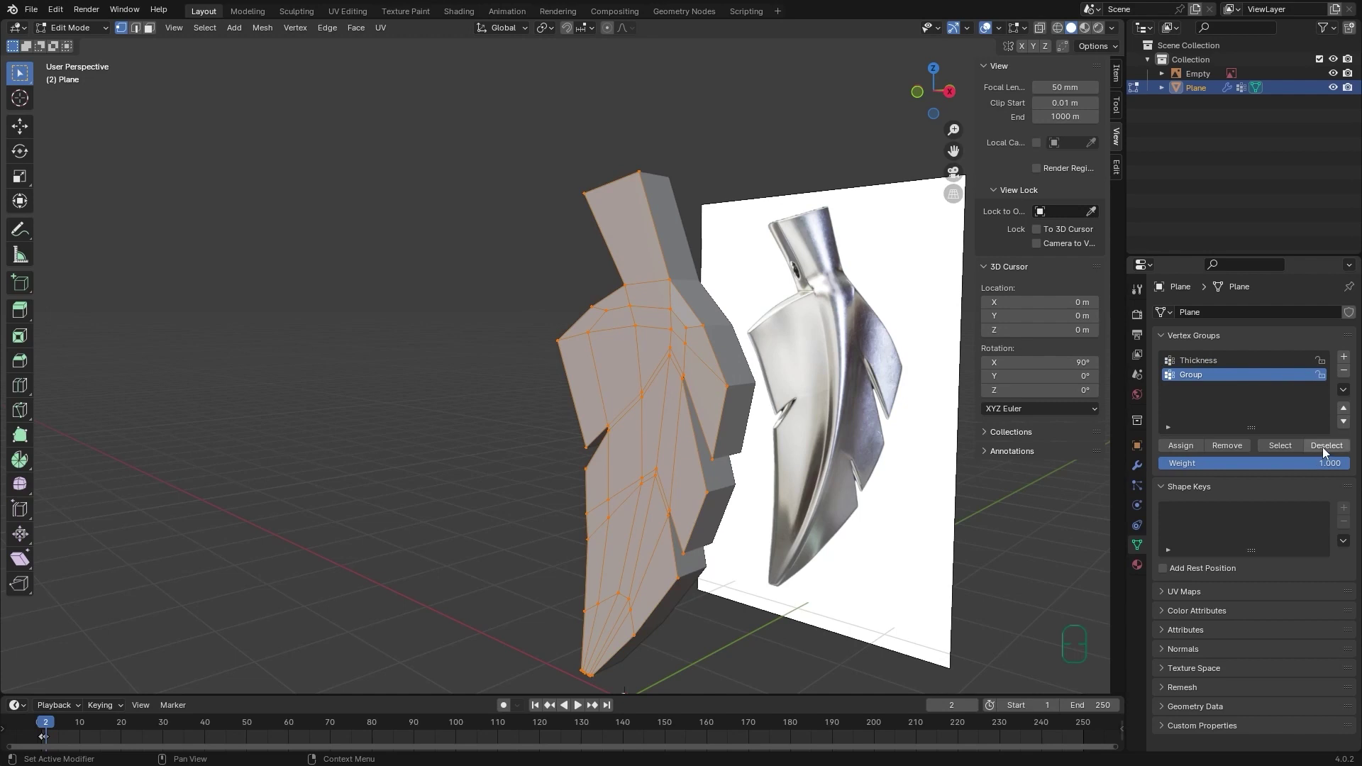
left_click_drag(1326, 451, 1206, 377)
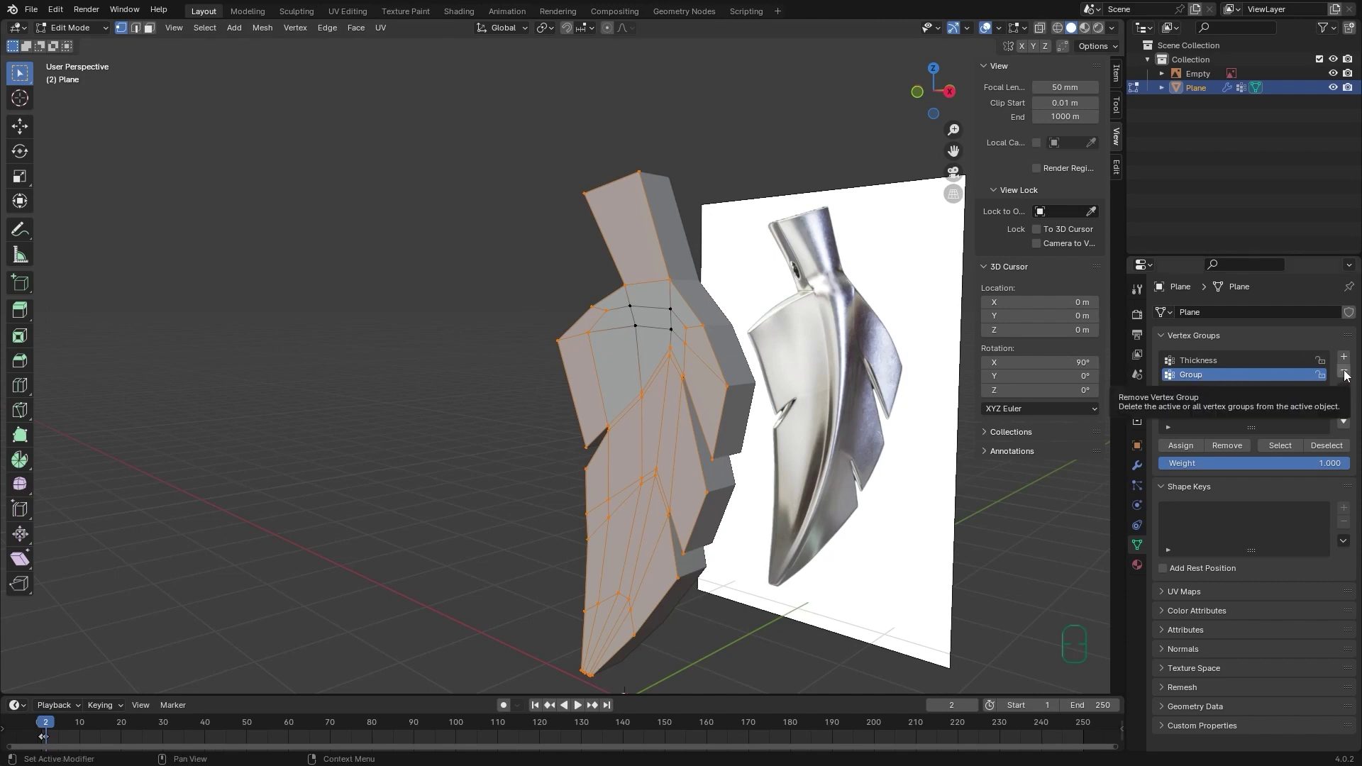
left_click_drag(1349, 374, 1203, 366)
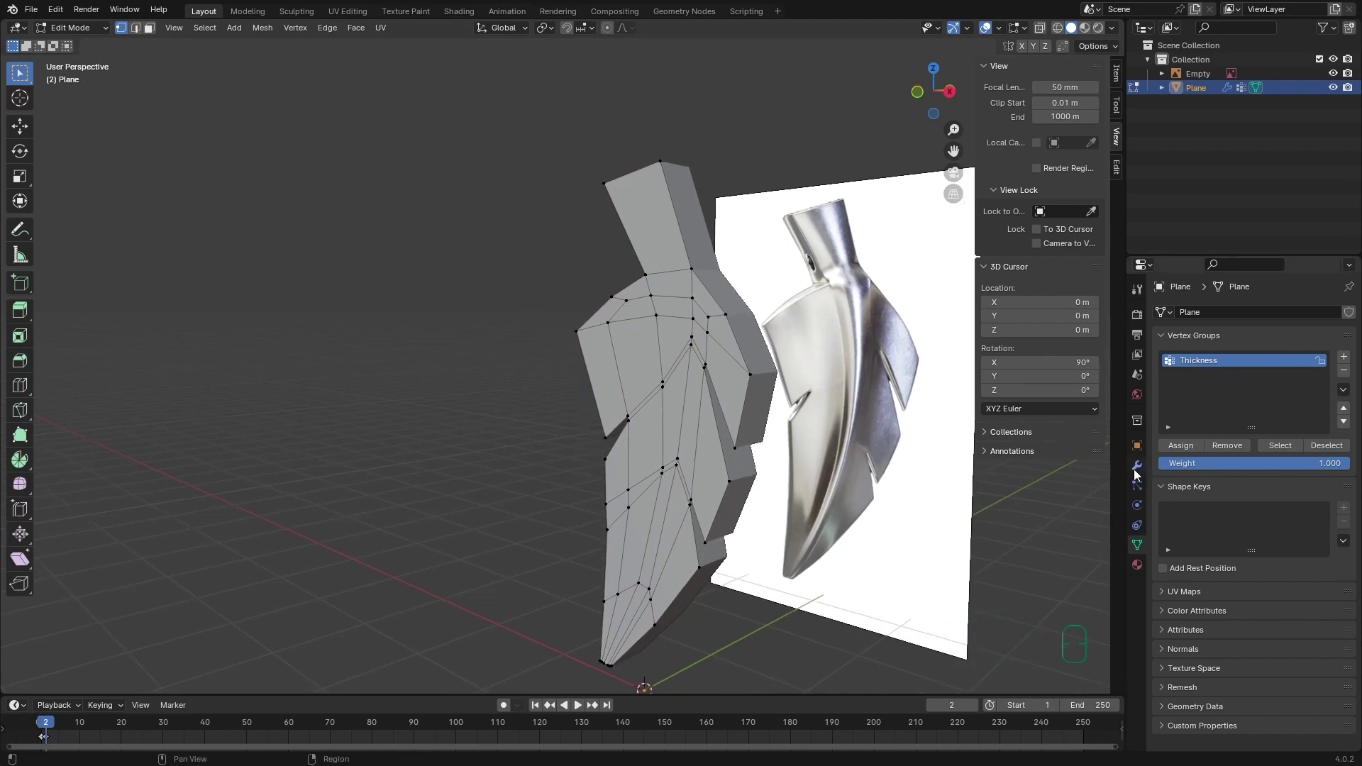
Assign the leaf's outer rim vertices to Thickness at weight 0.301 so the edges thin out.
left_click(1136, 471)
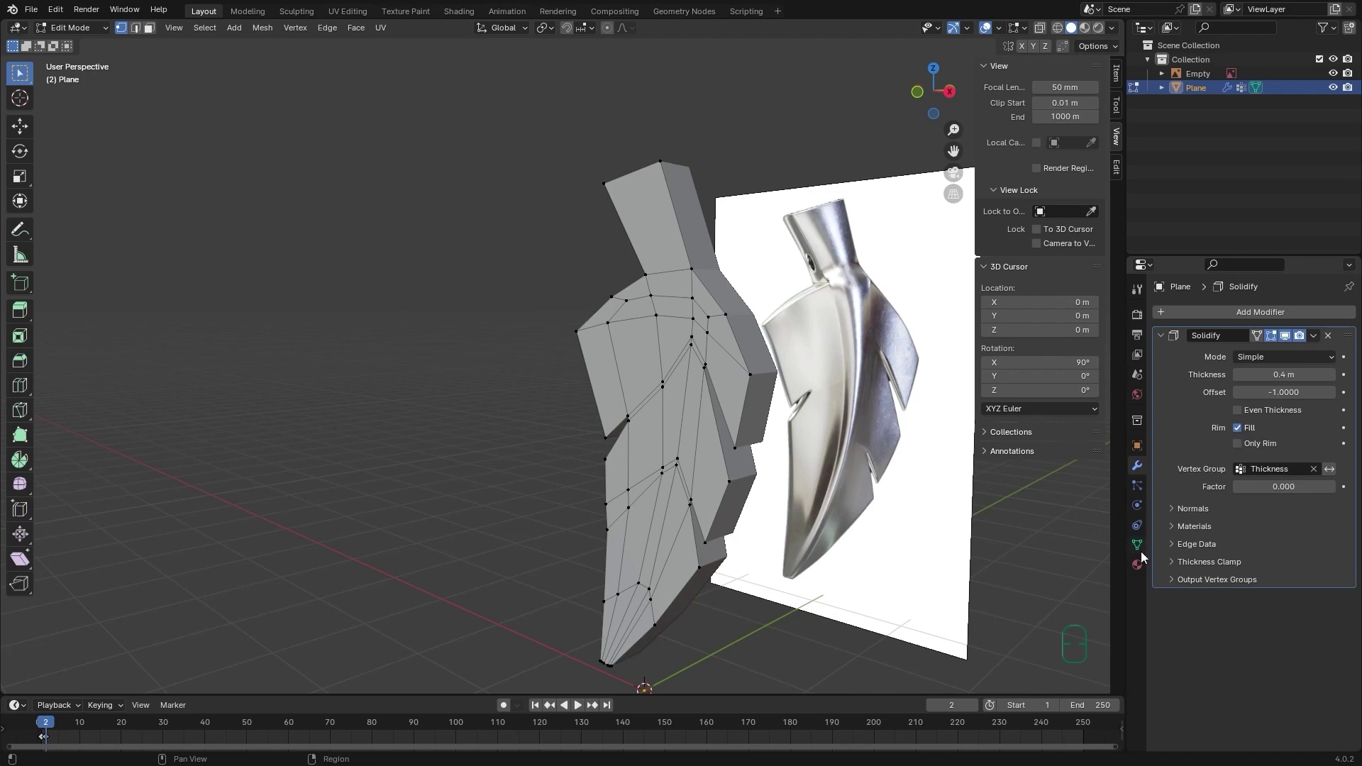
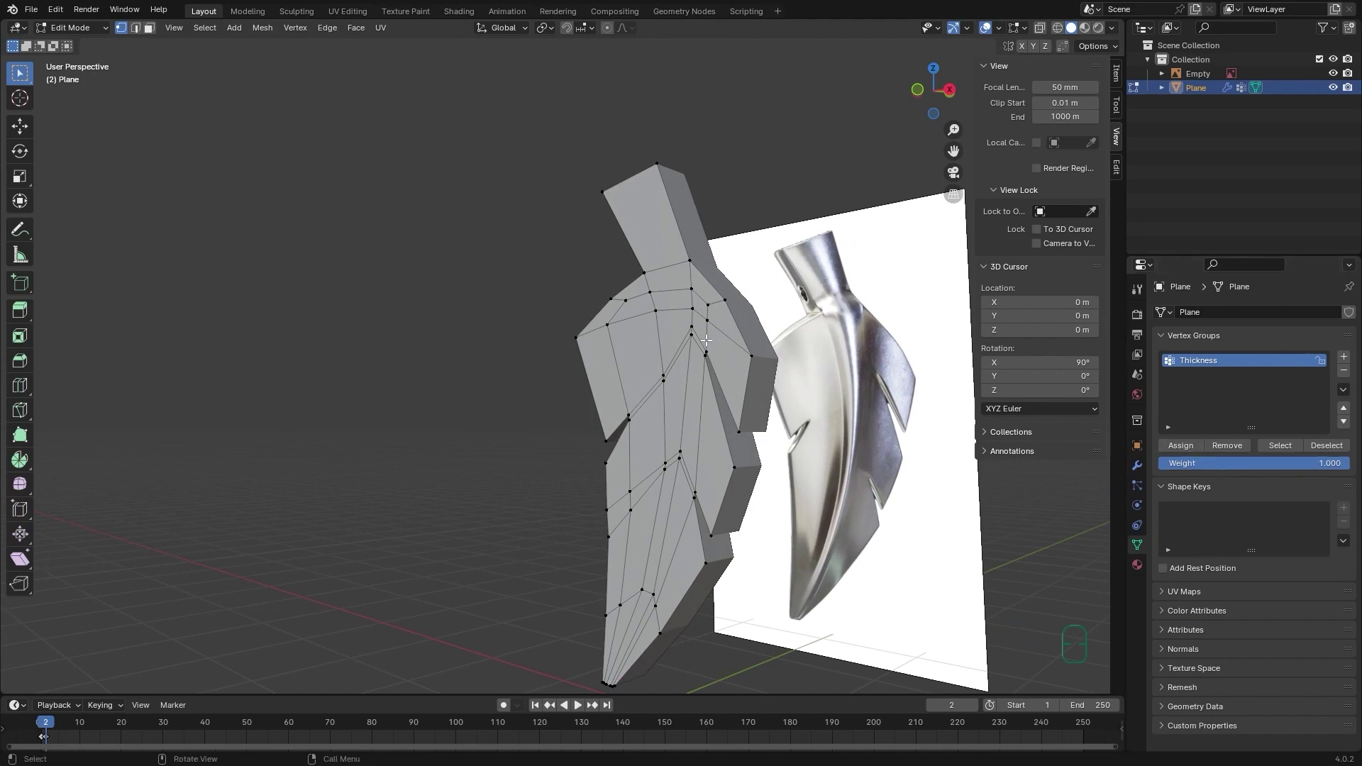
key("l")
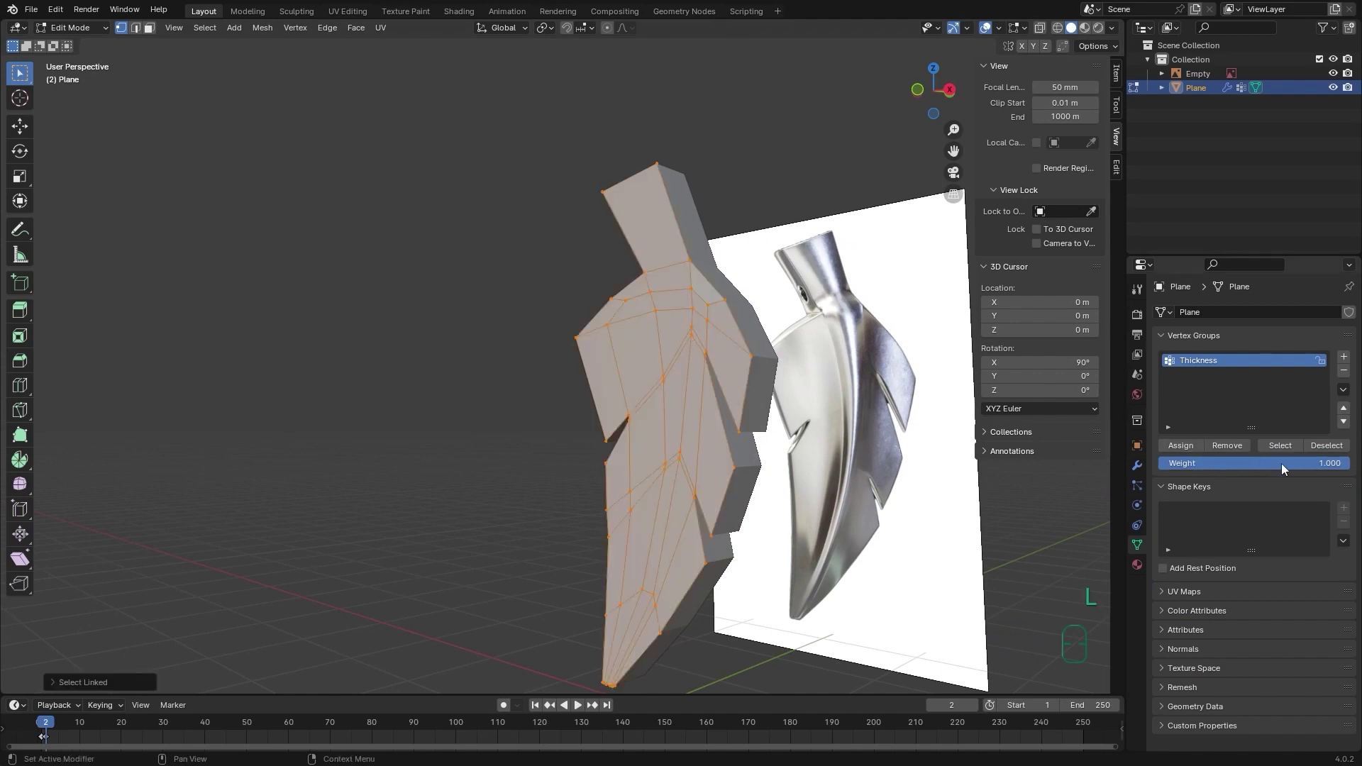
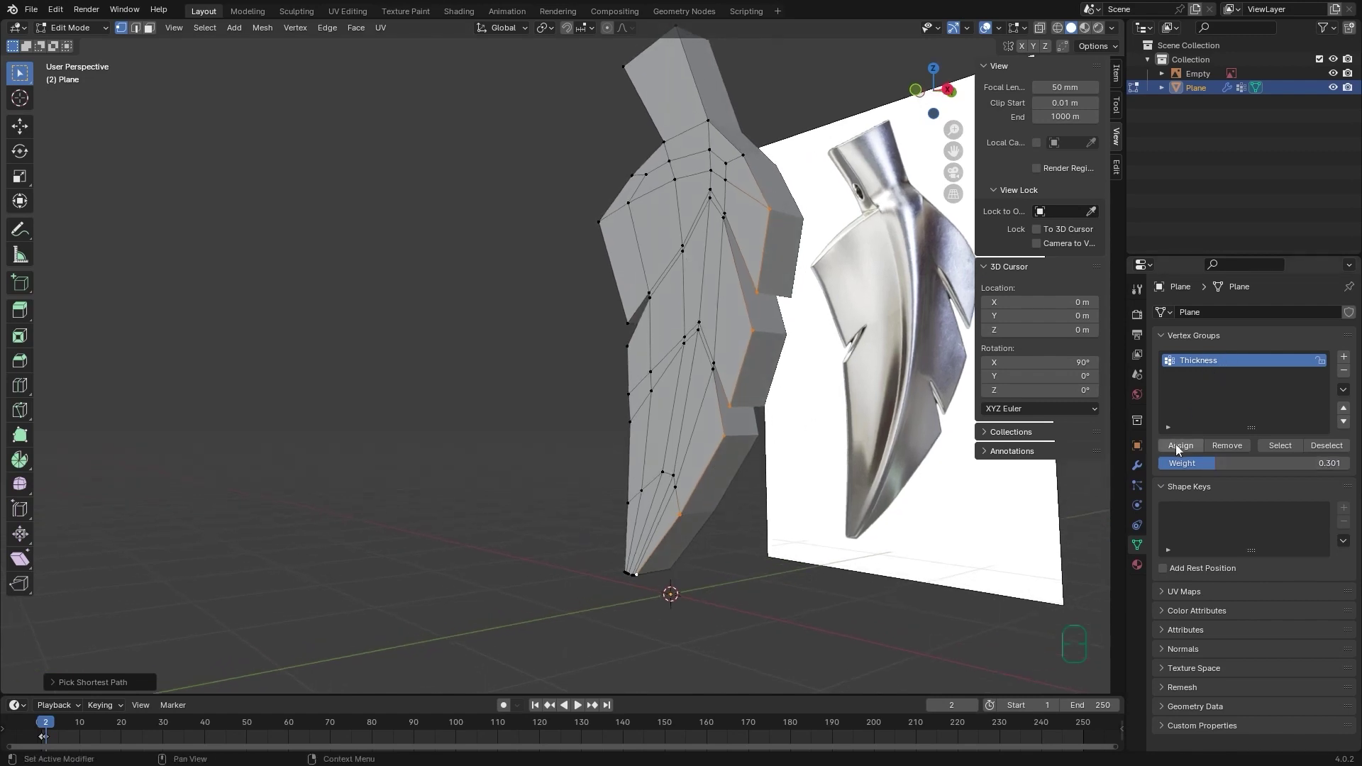
left_click(1179, 449)
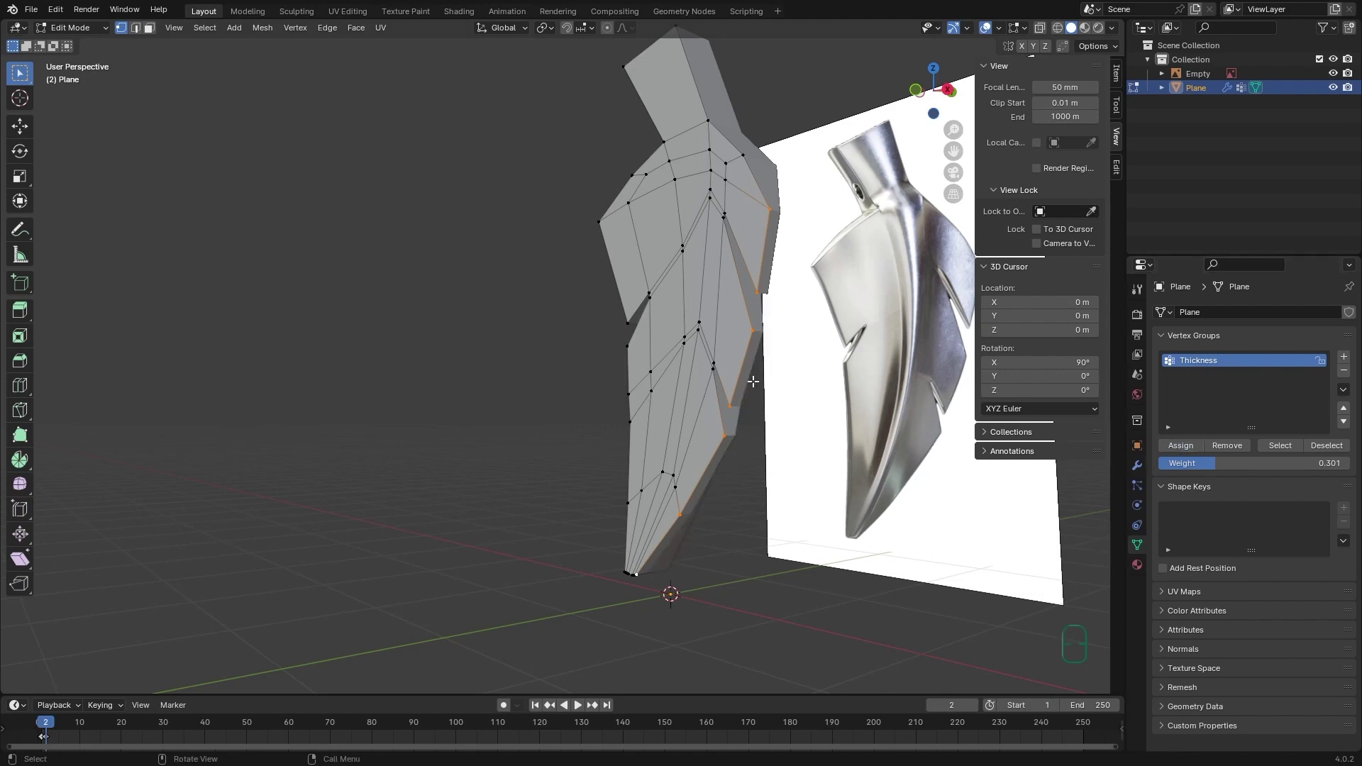
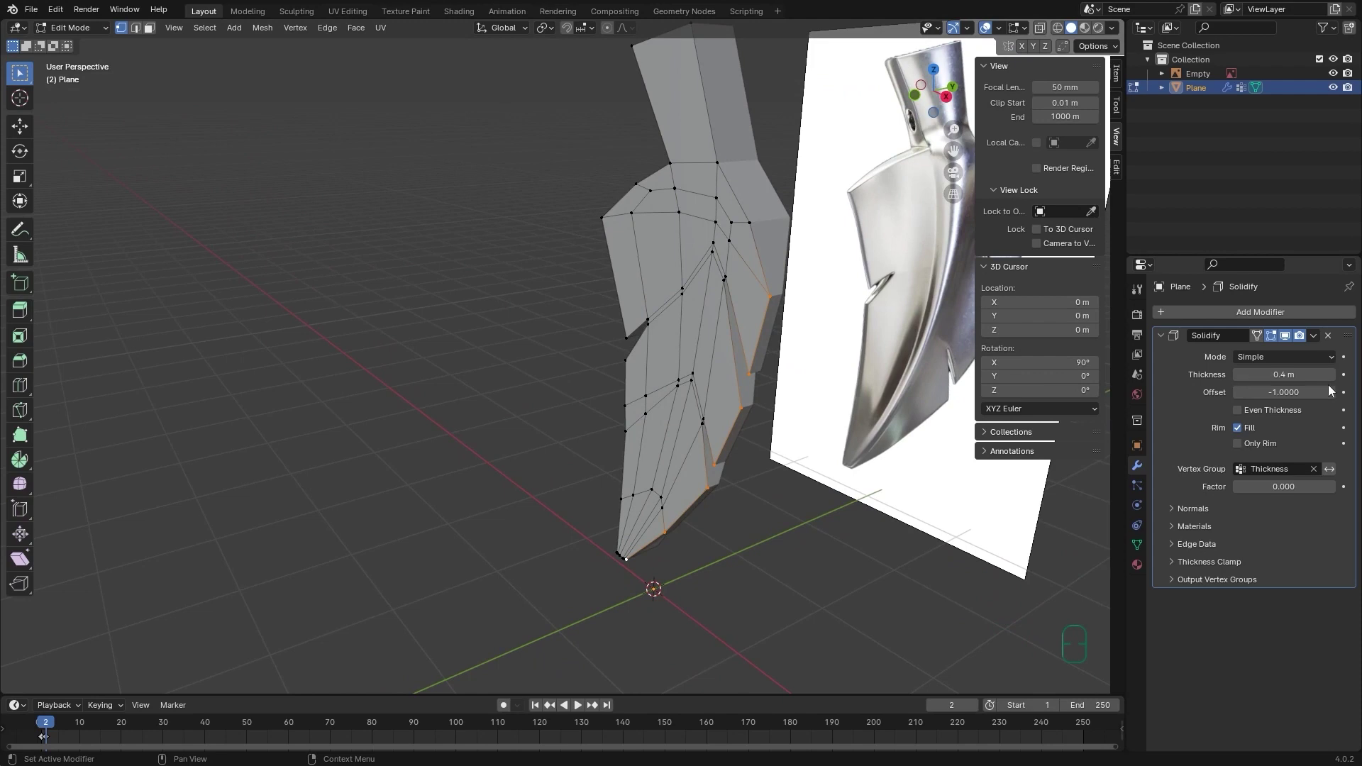
Flip the Solidify offset from -1 to 1 so thickness grows toward the other side.
left_click_drag(1259, 397, 1334, 387)
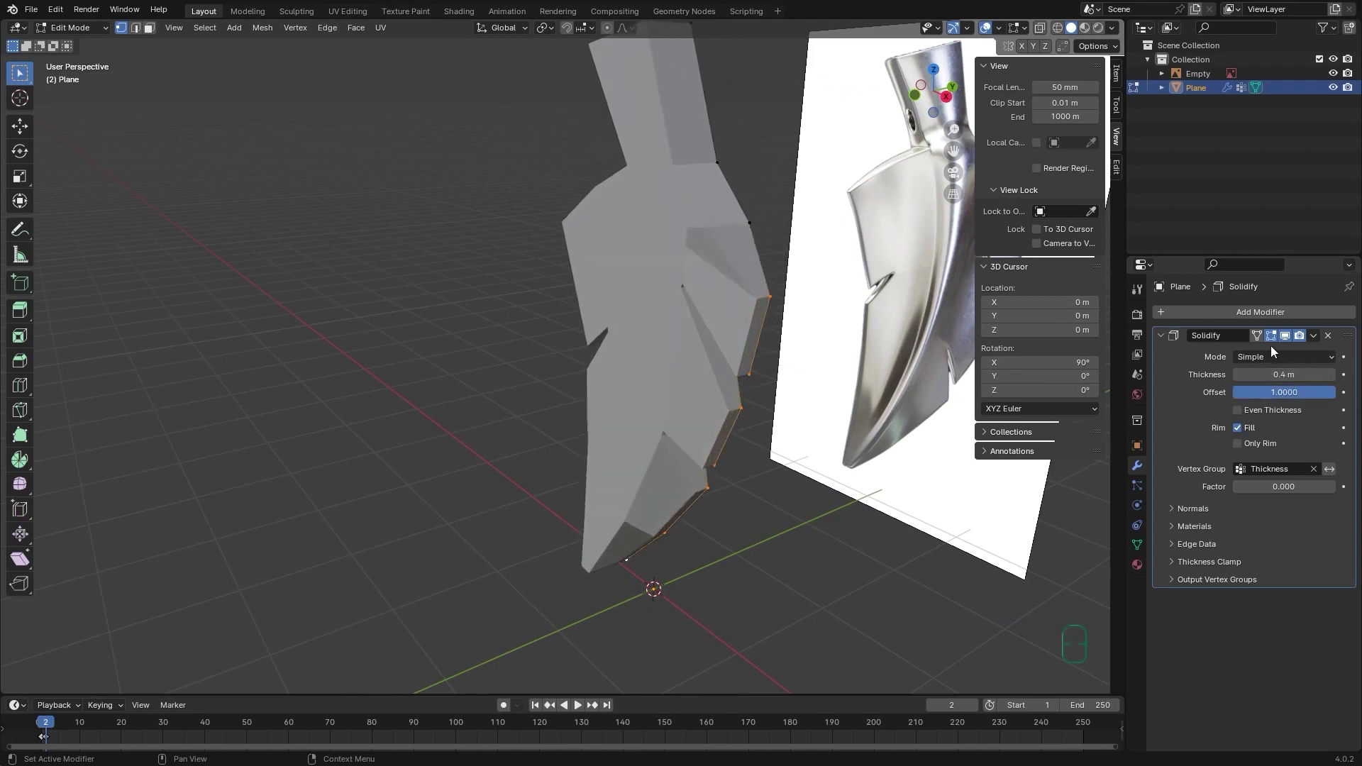
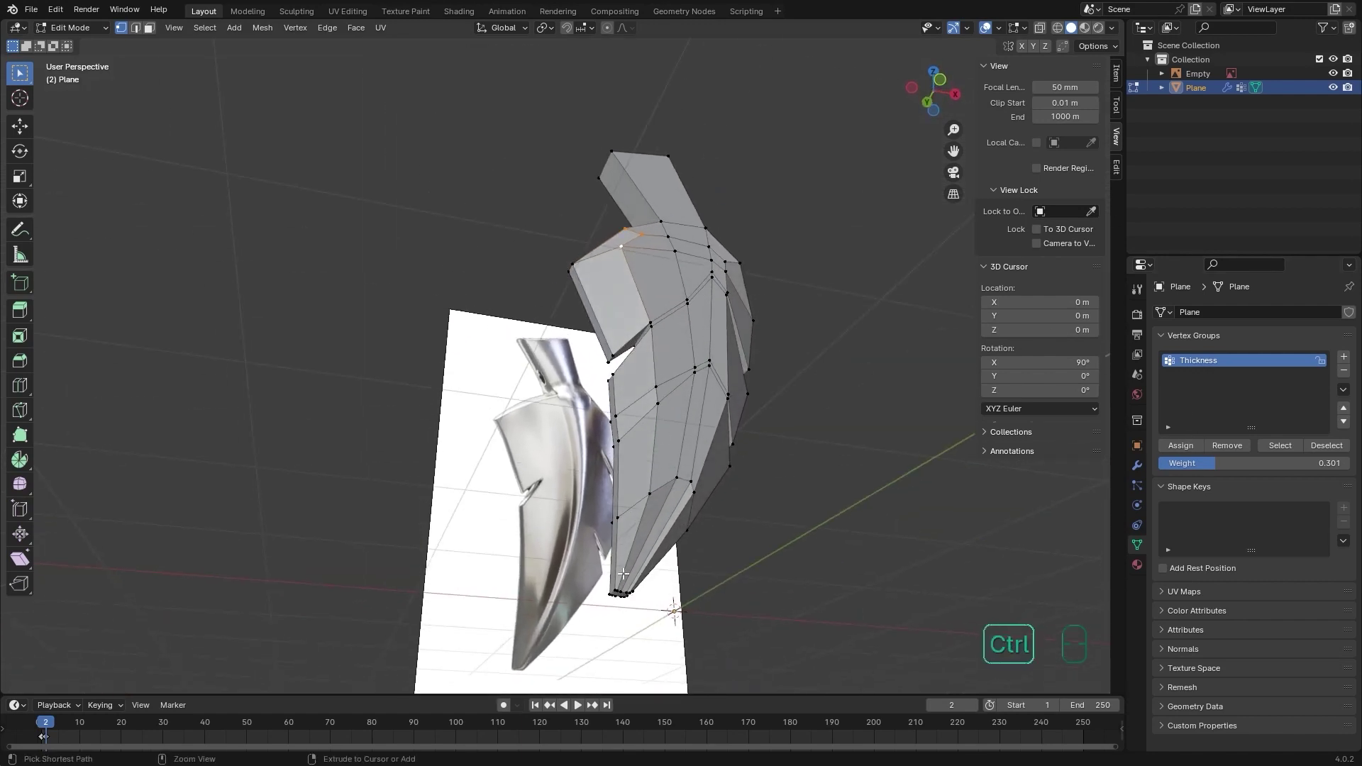
Raise the stem vertices' Thickness group weight from 0.462 to 0.812.
left_click_drag(714, 391, 681, 364)
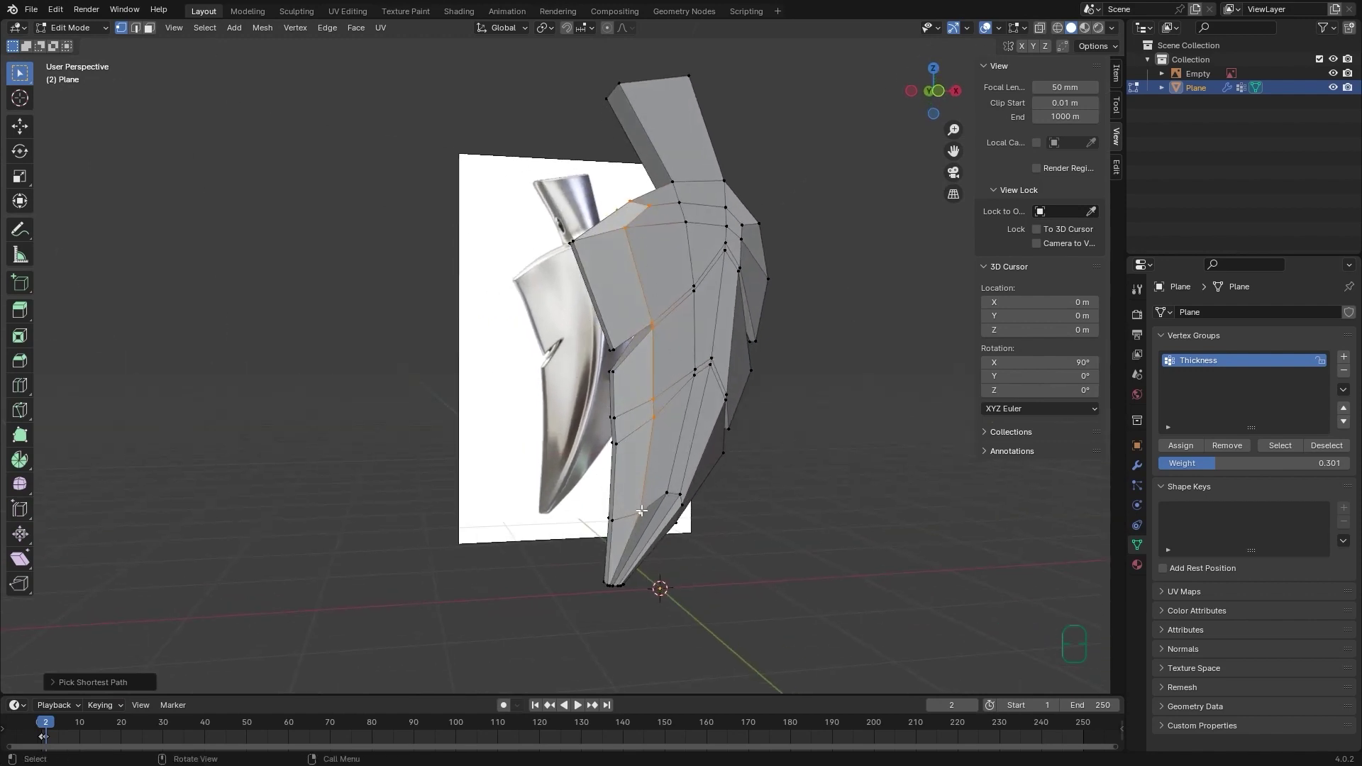
left_click_drag(643, 446, 620, 460)
middle_click(647, 505)
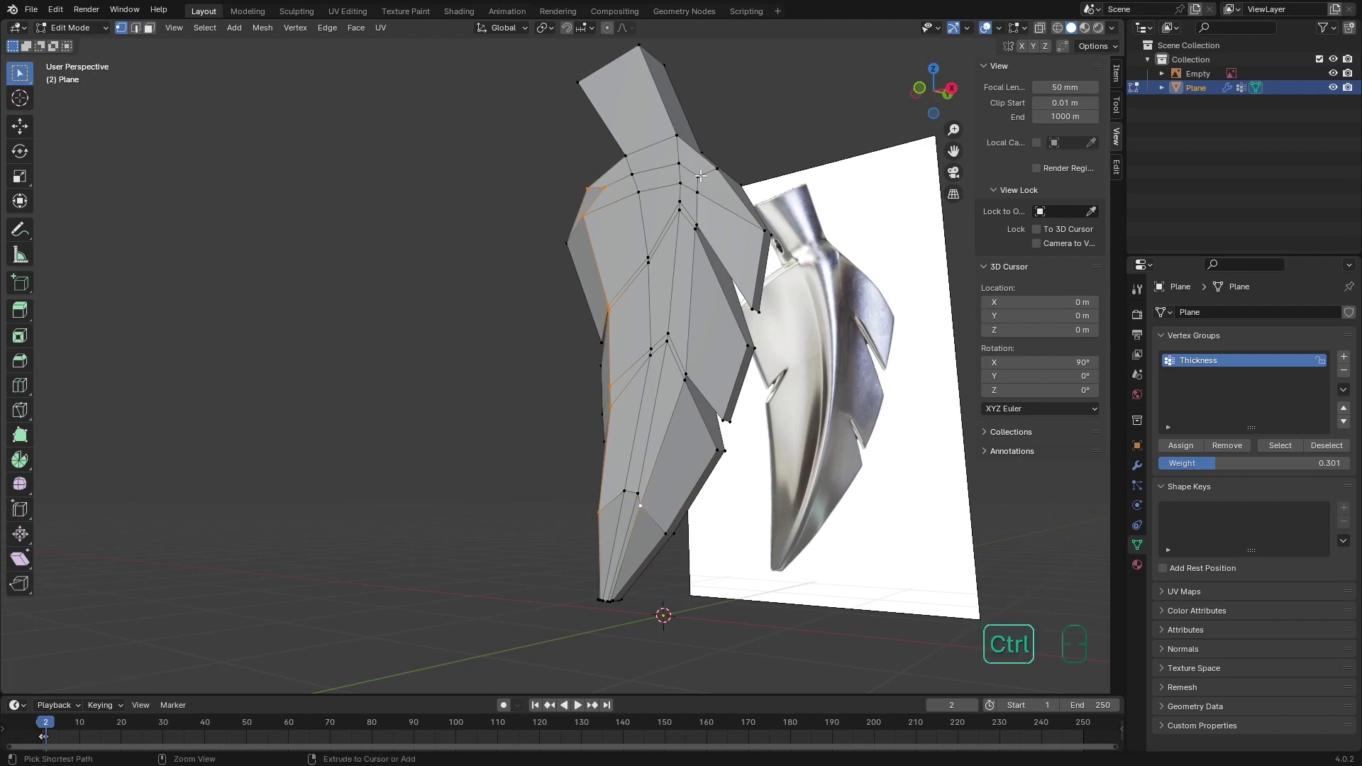
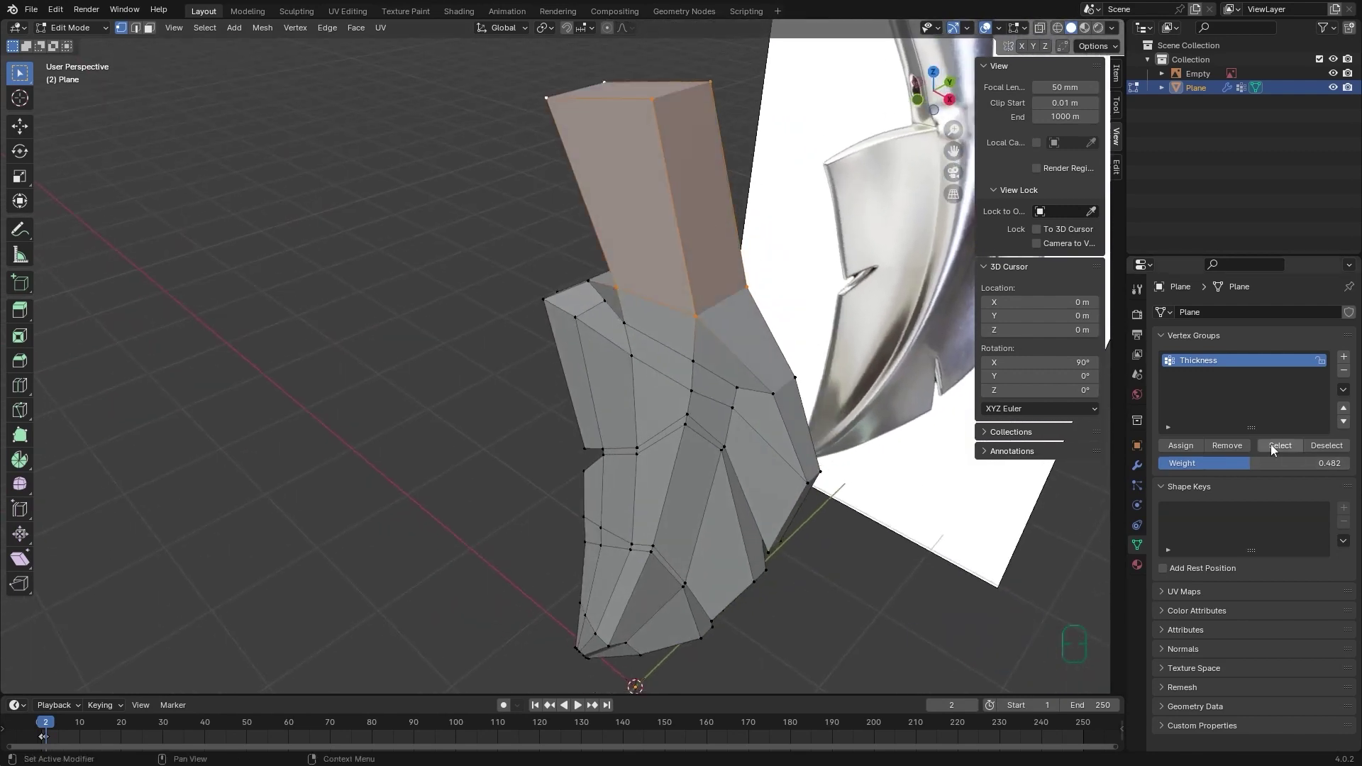
left_click_drag(1256, 465, 1313, 461)
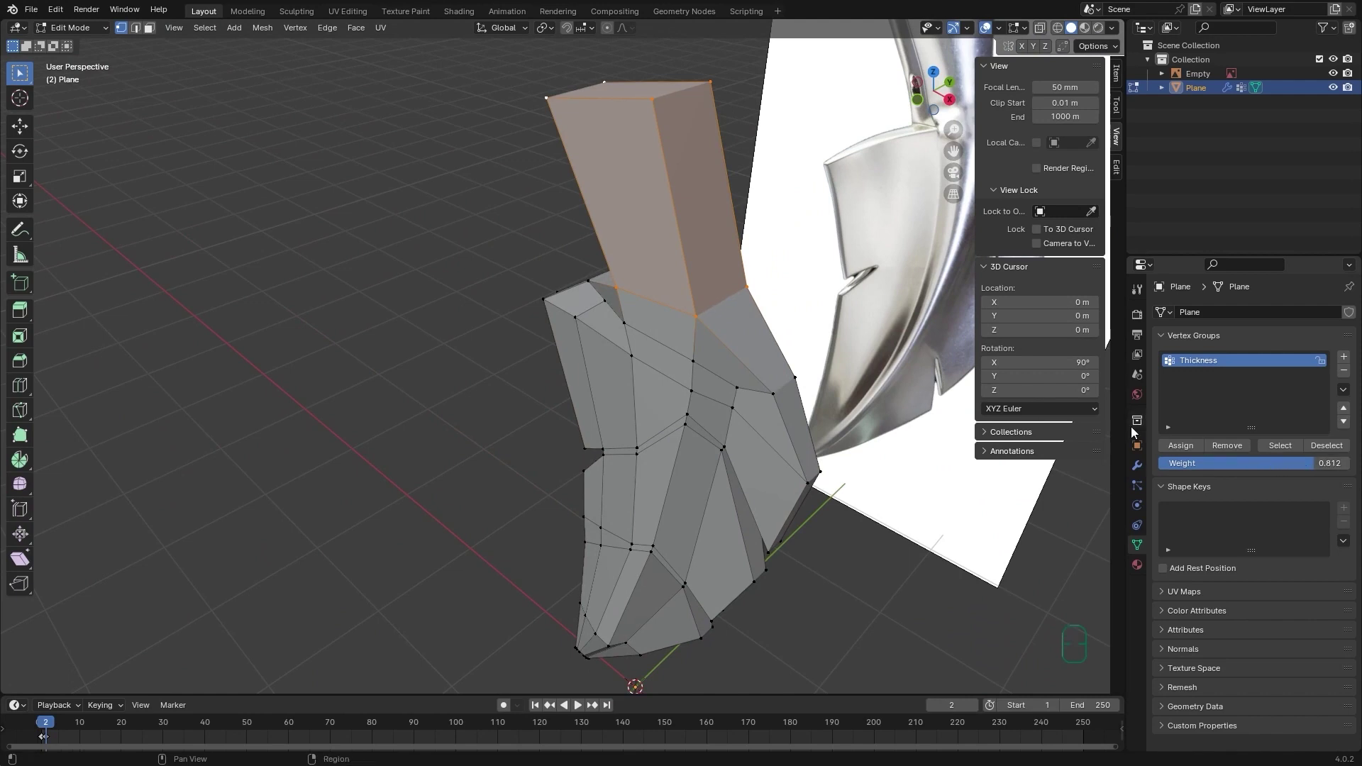
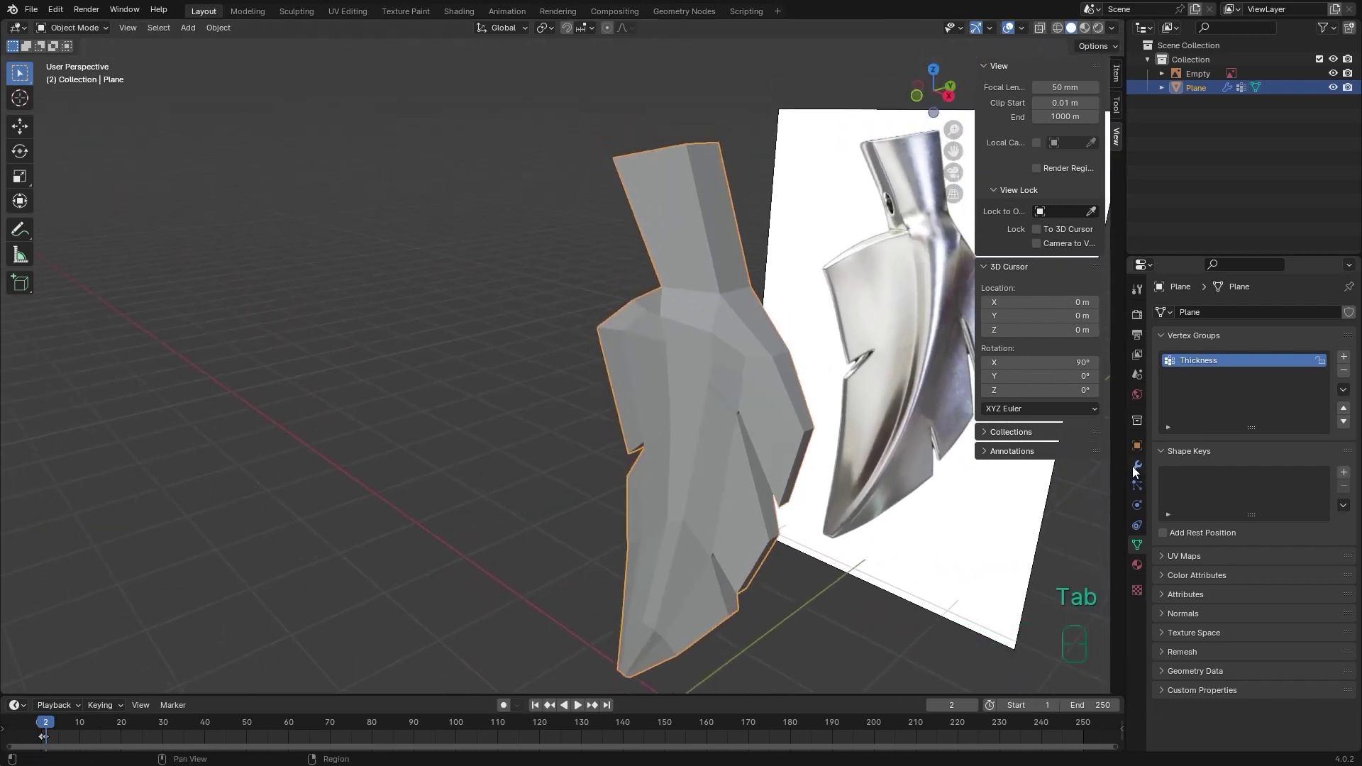
Increase the Solidify thickness on the leaf from 0.4 m to 0.5 m.
middle_click(686, 418)
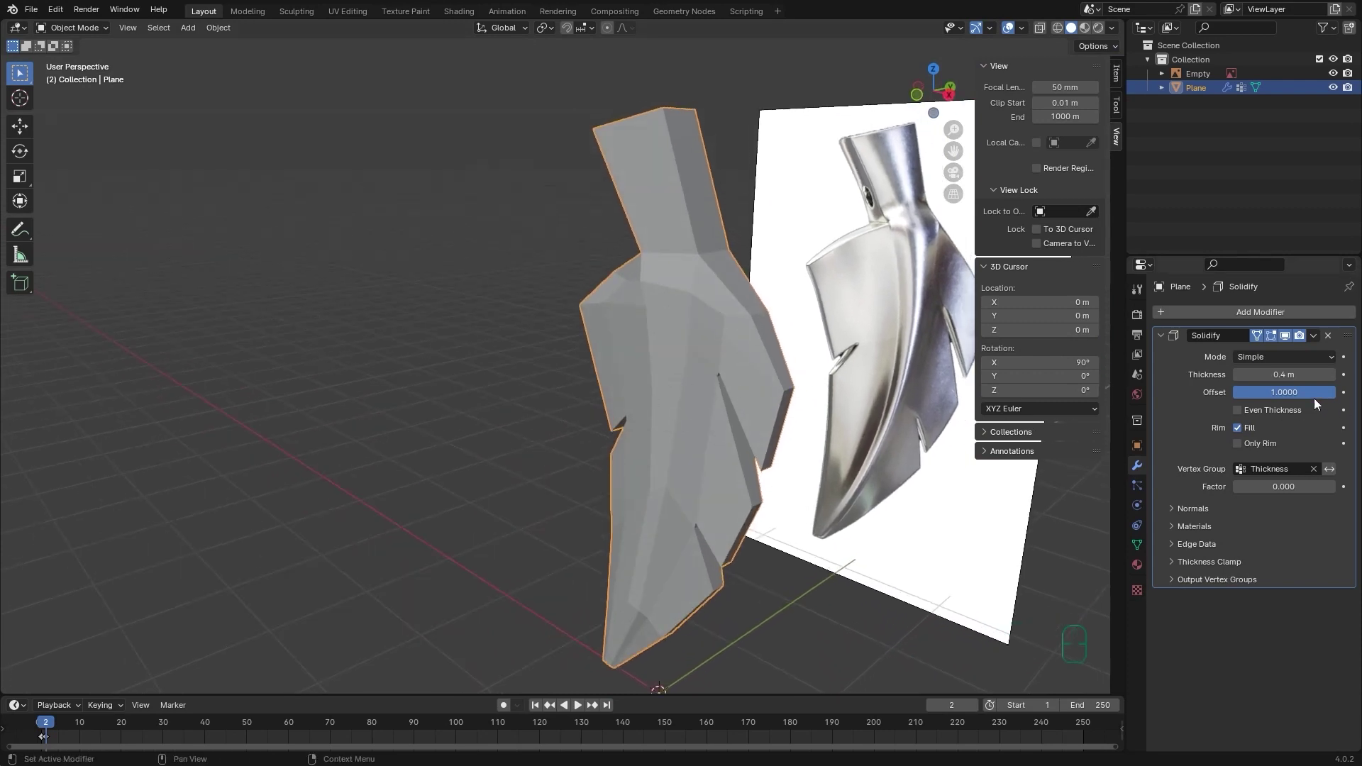
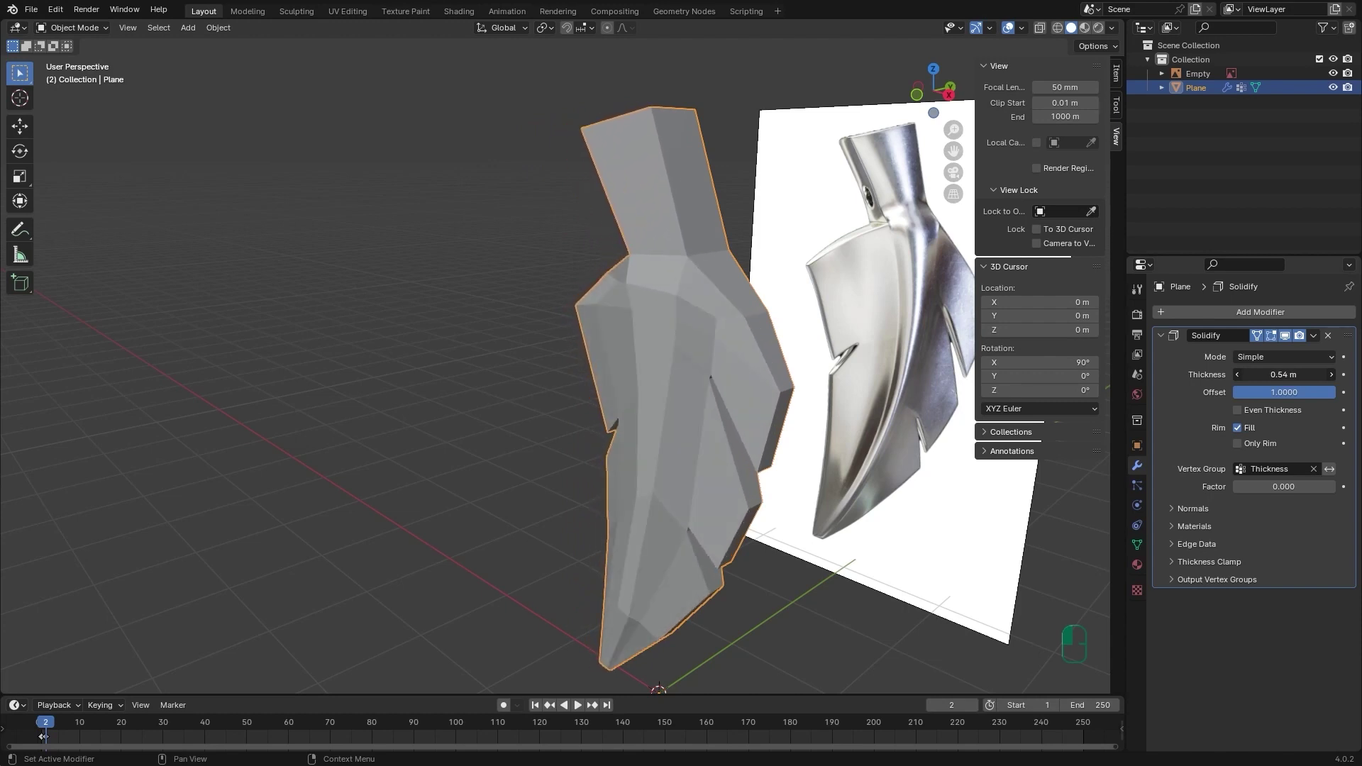
key("Tab")
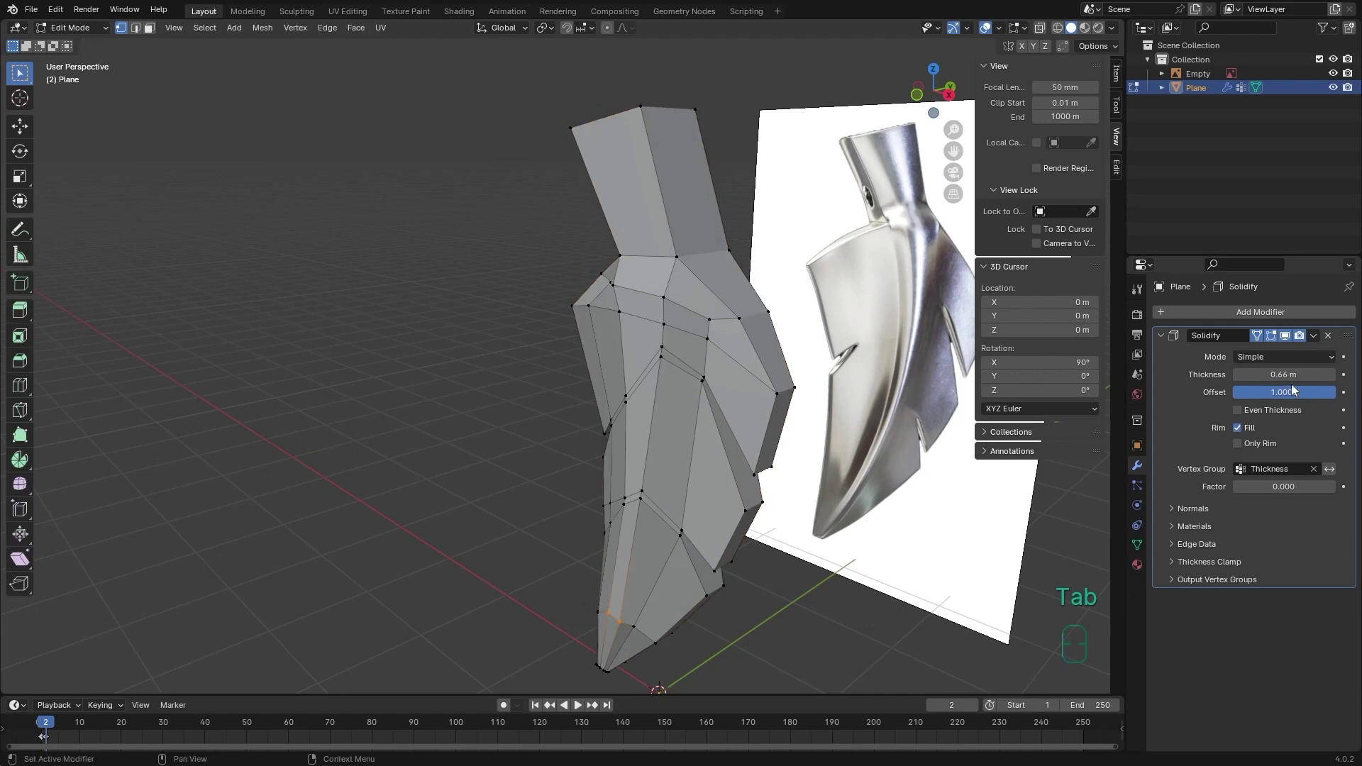
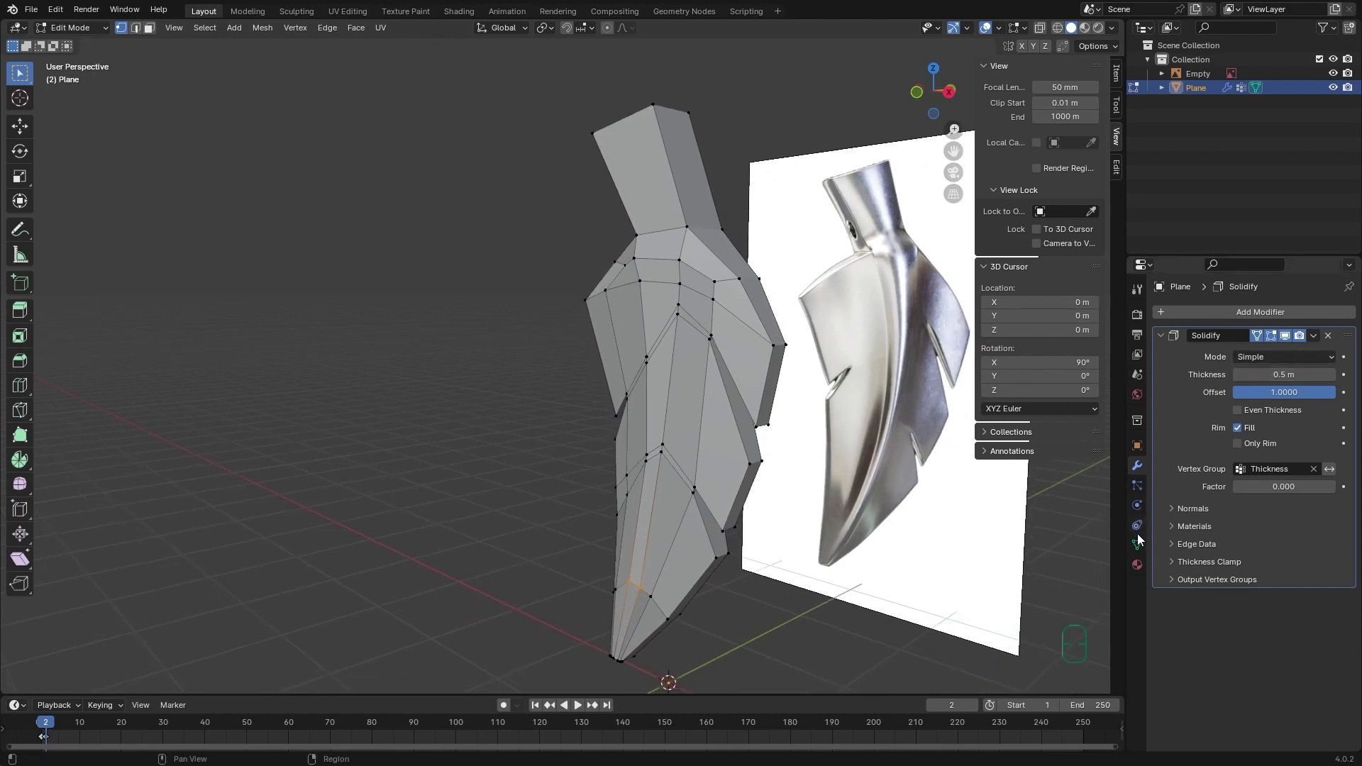
left_click(1138, 548)
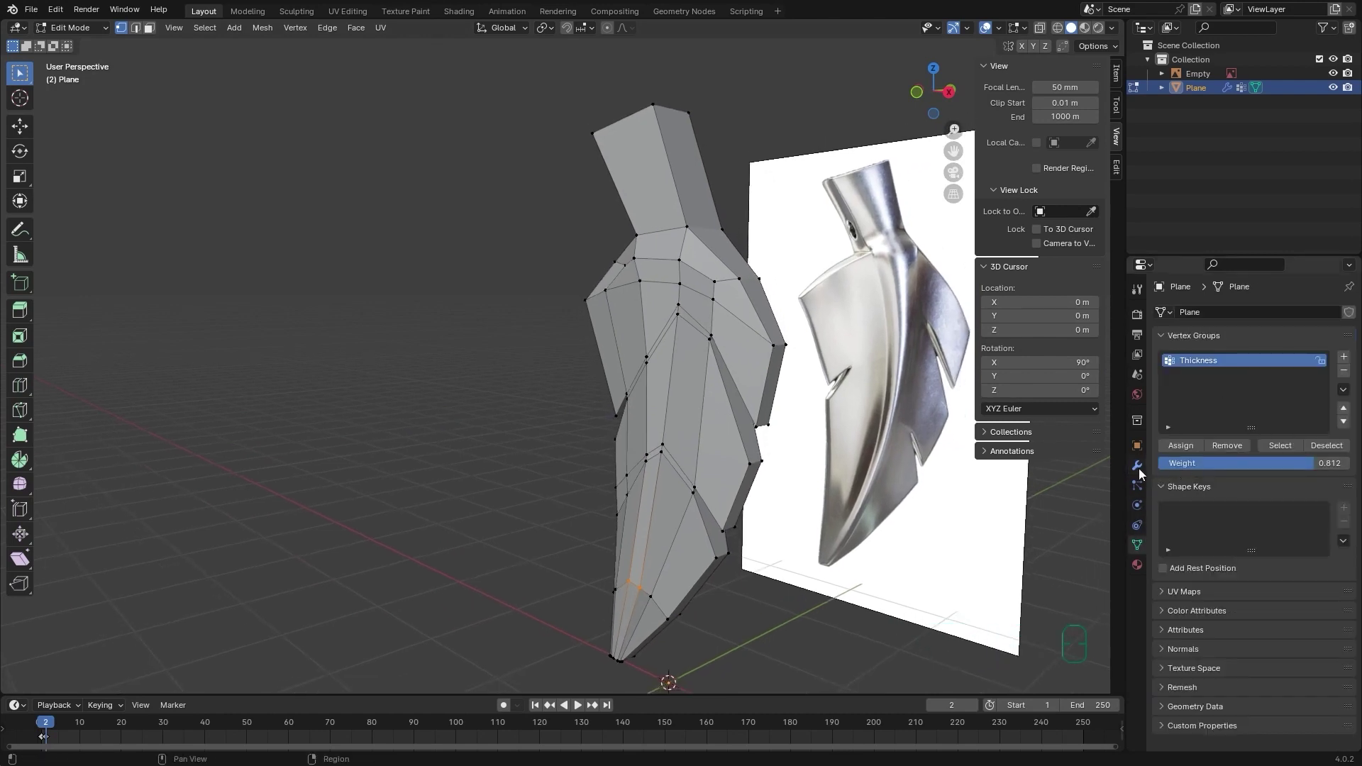
left_click(1141, 473)
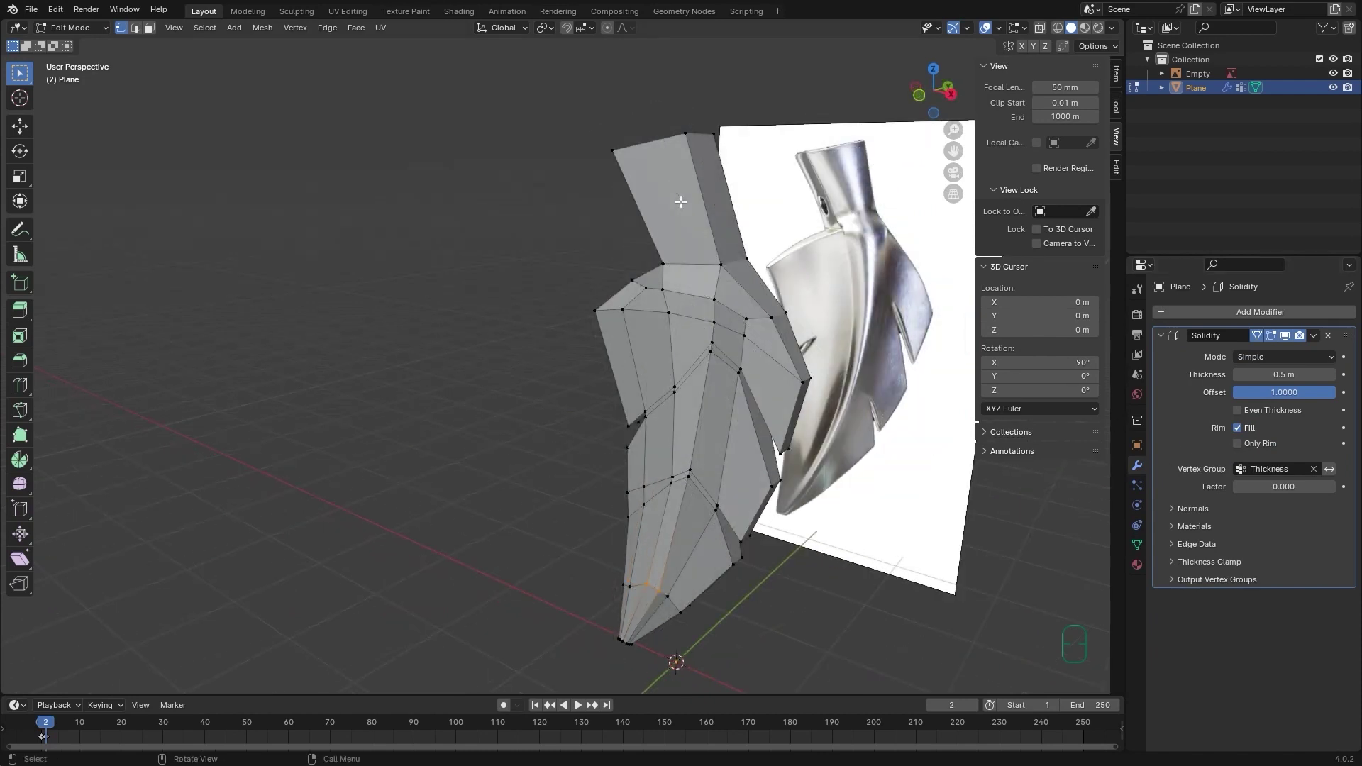
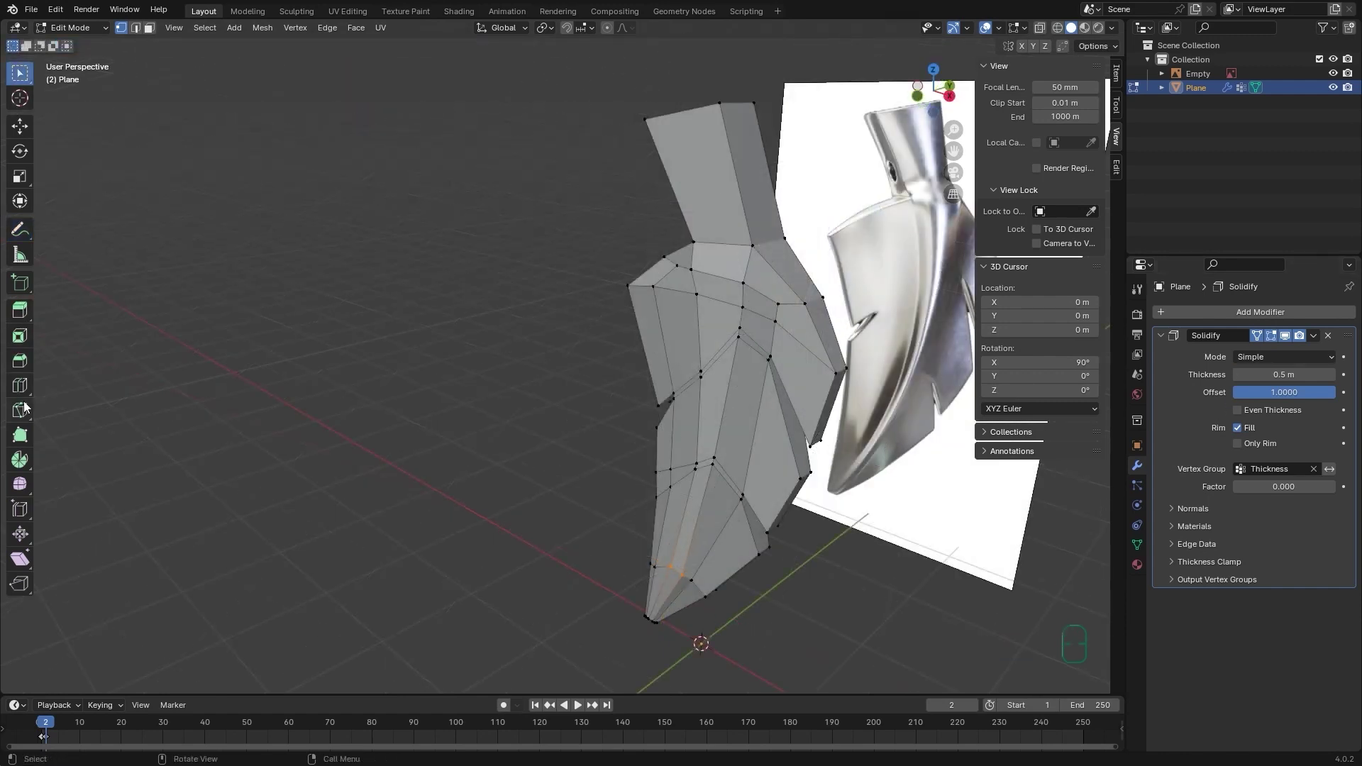
Move the leaf's middle-line vertices along Y twice to shape the ridge, then leave Edit Mode.
left_click(27, 395)
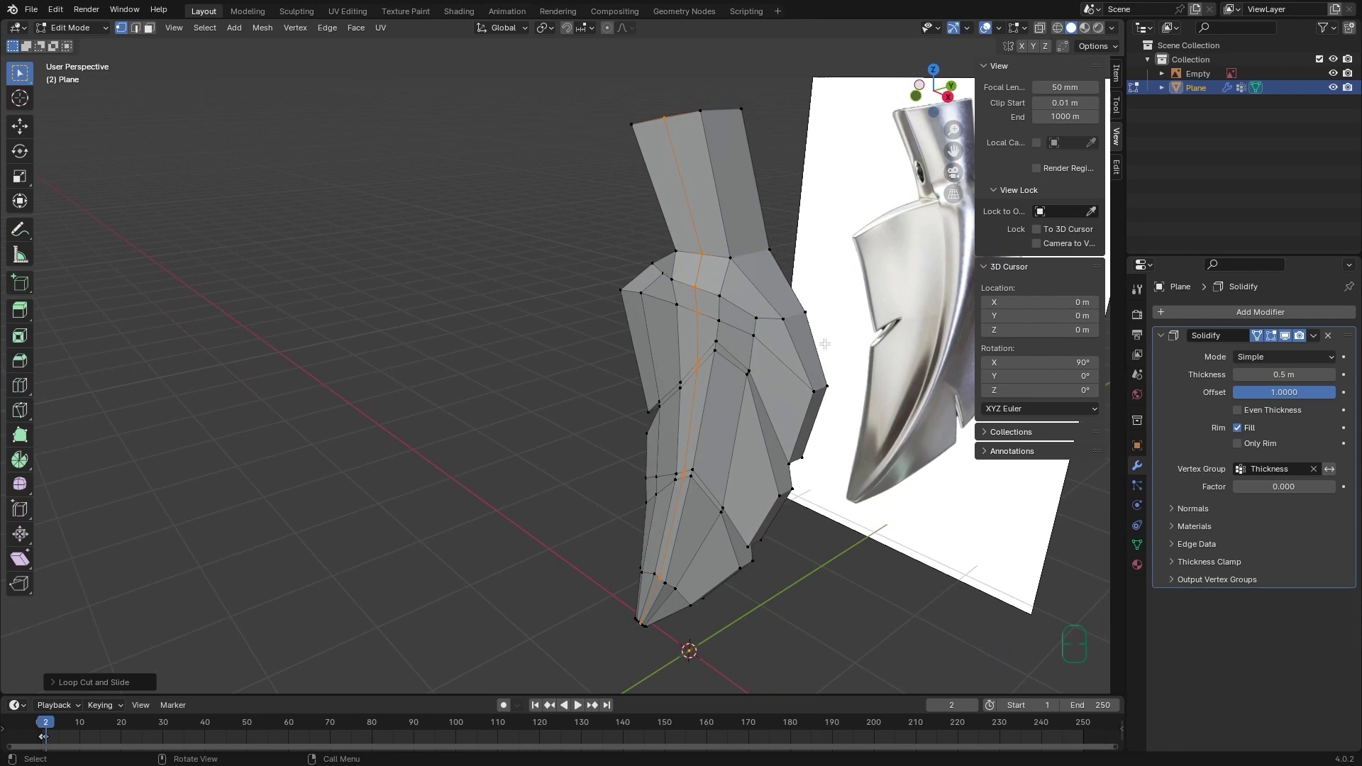
key("g")
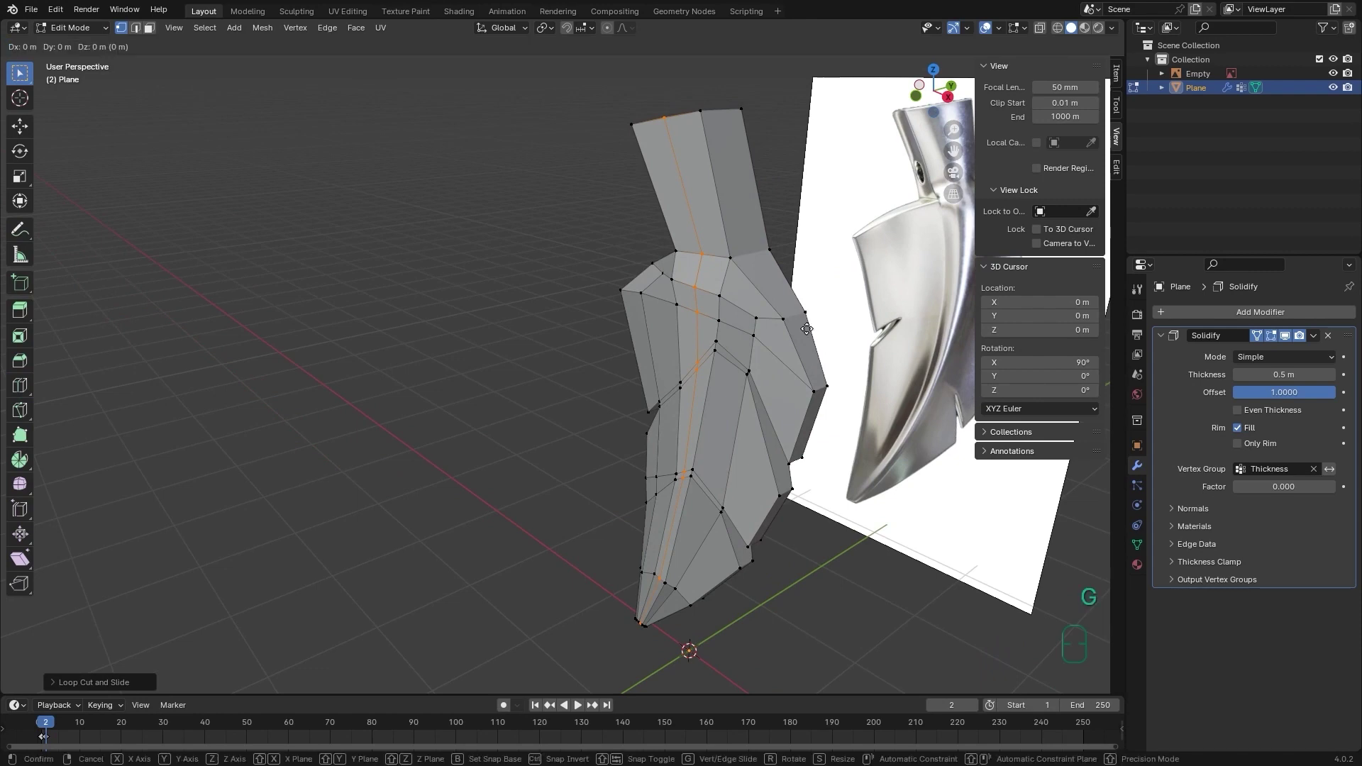
key("y")
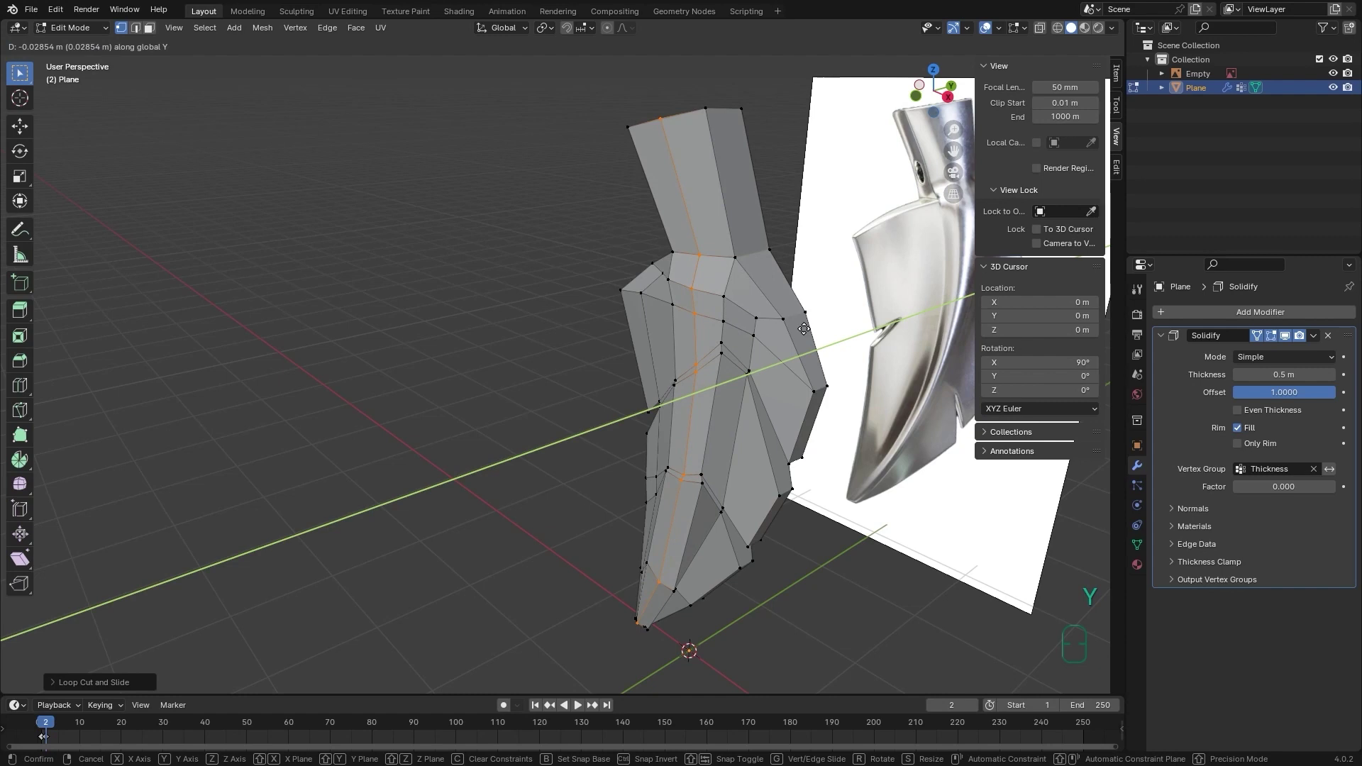
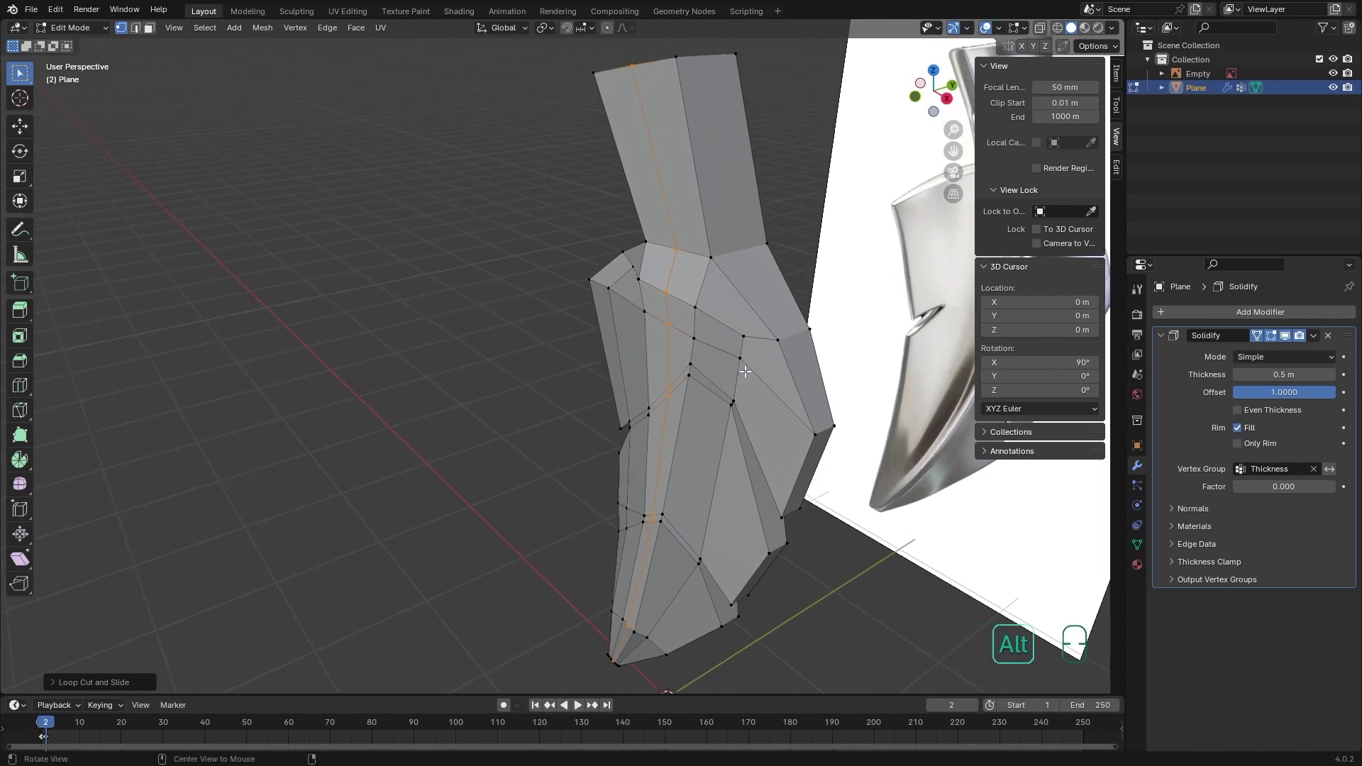
key("g")
key("y")
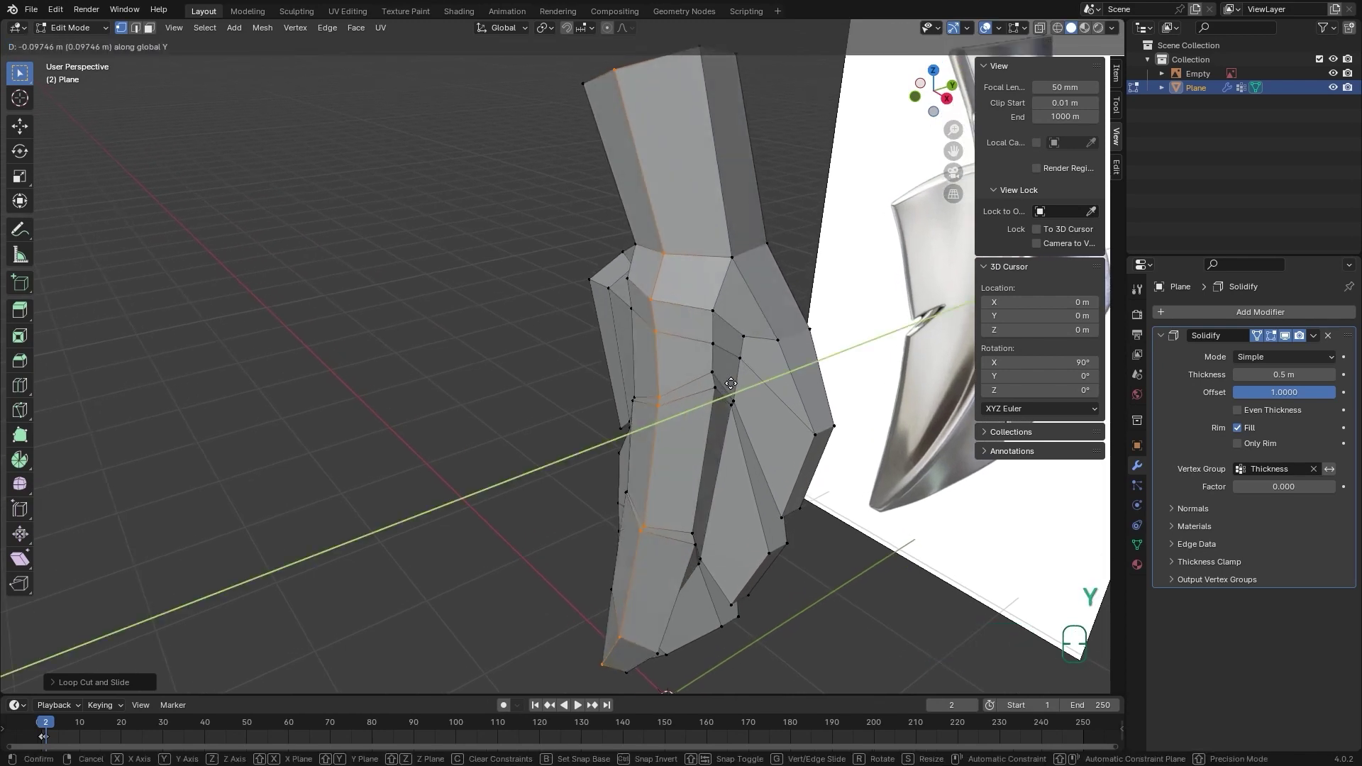
key("Tab")
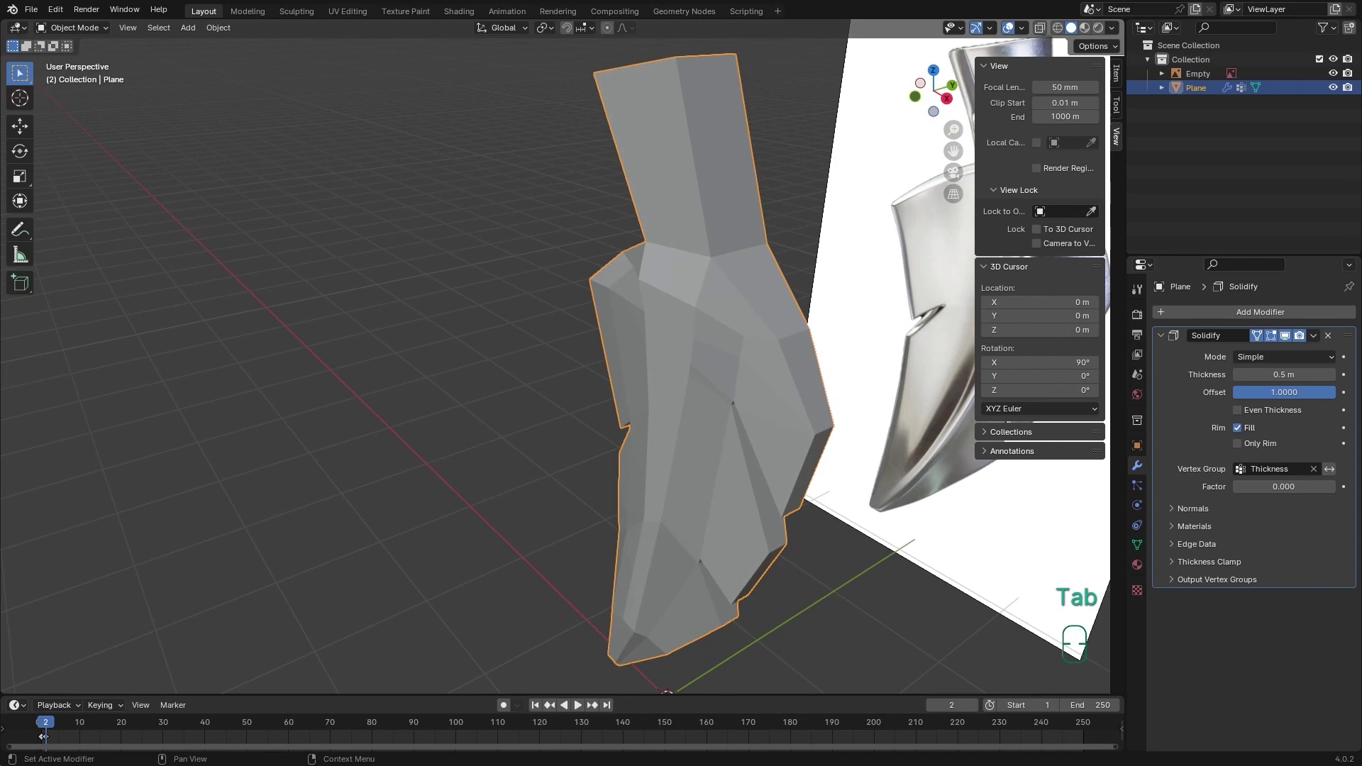
Apply the Solidify modifier so the leaf's thickness becomes real geometry.
left_click_drag(1319, 335, 1283, 358)
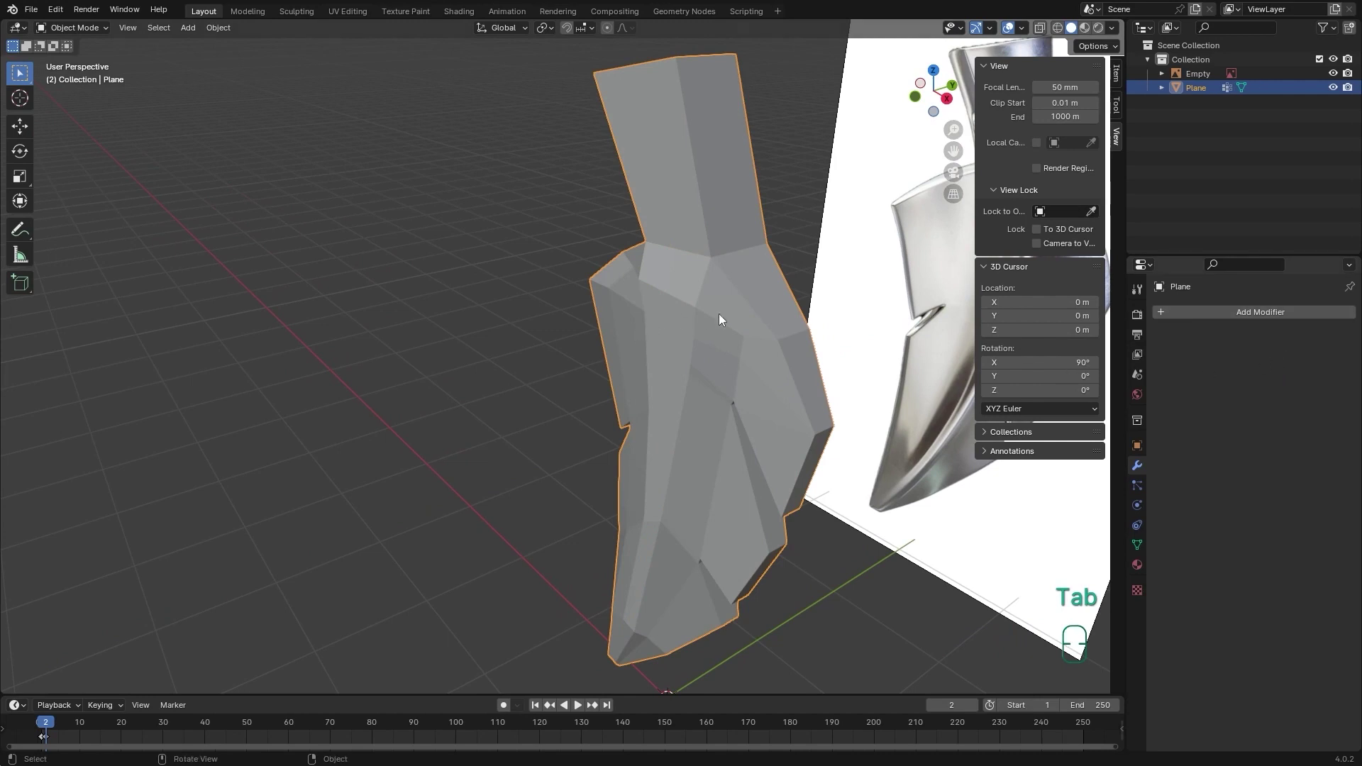
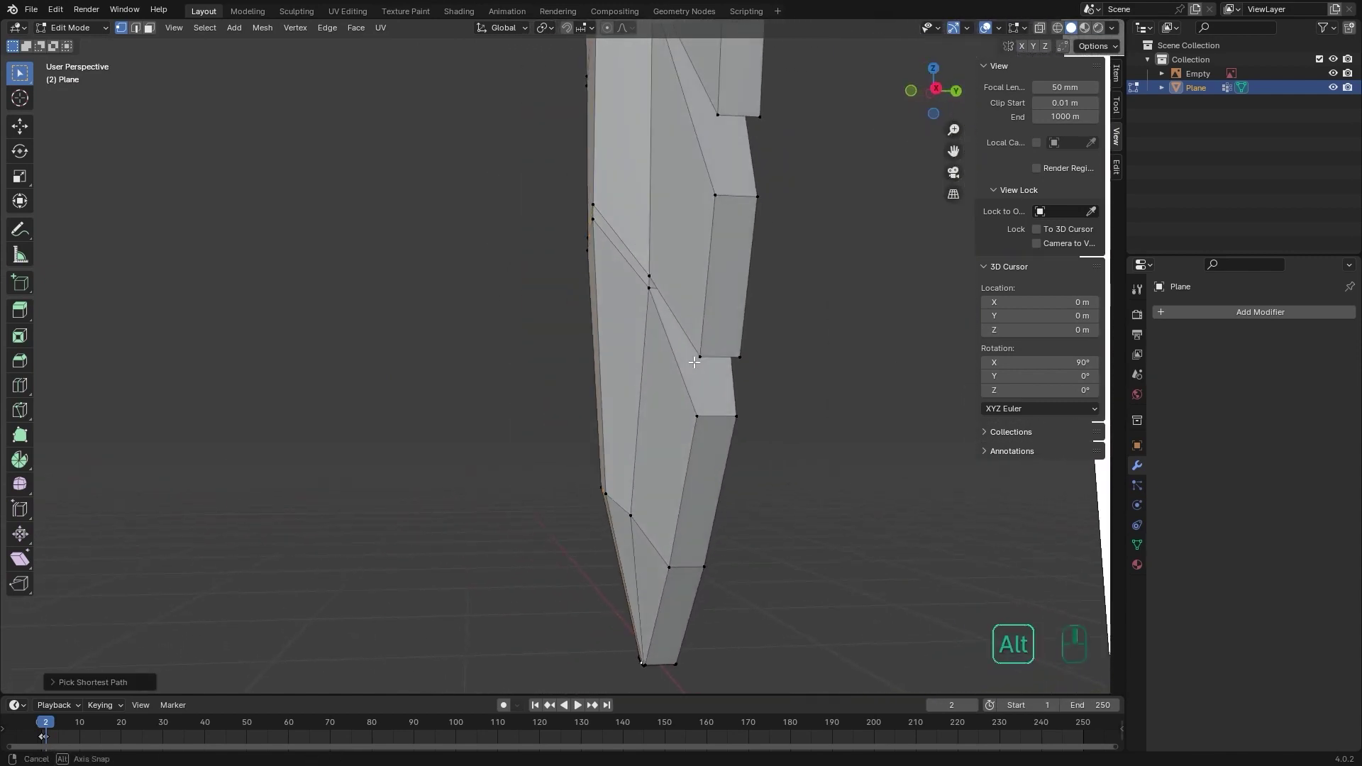
Shift the selected edge vertices along Y twice and confirm their new position.
key("g")
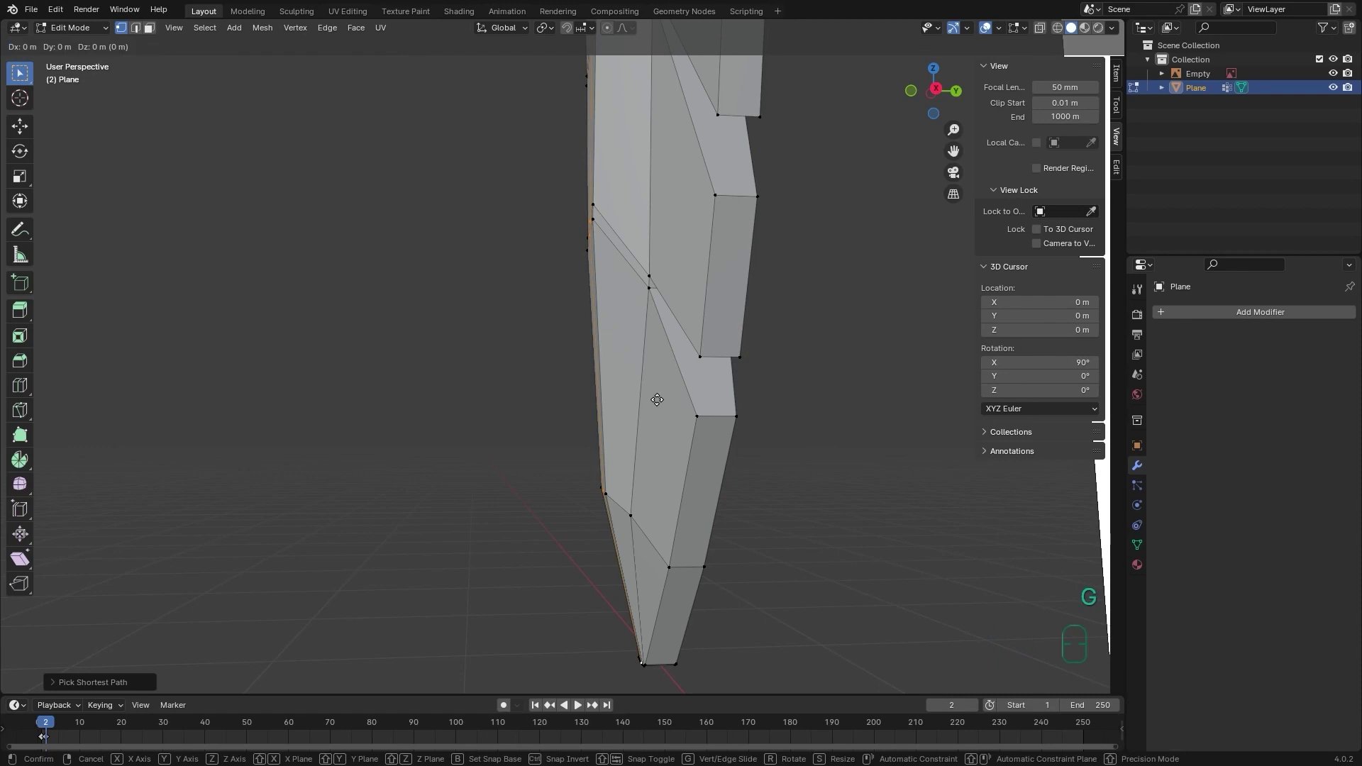
key("y")
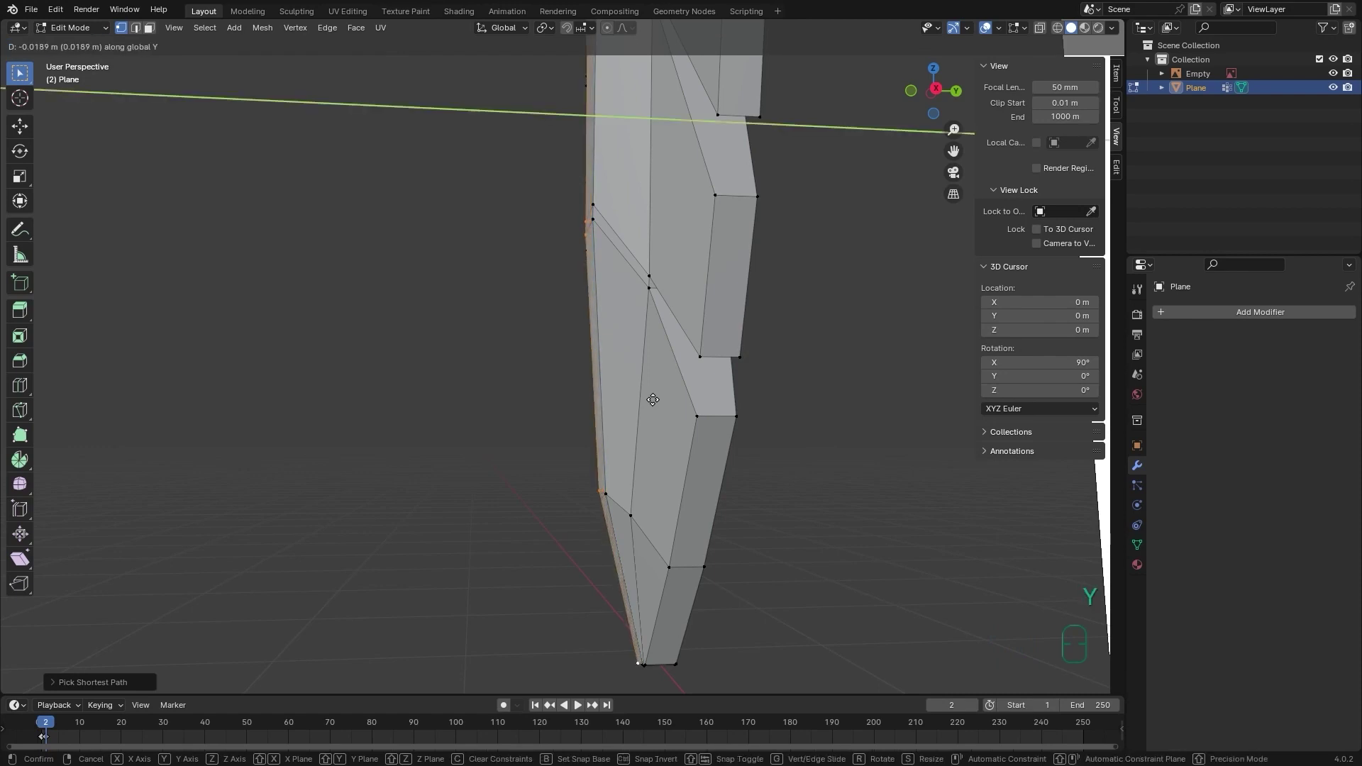
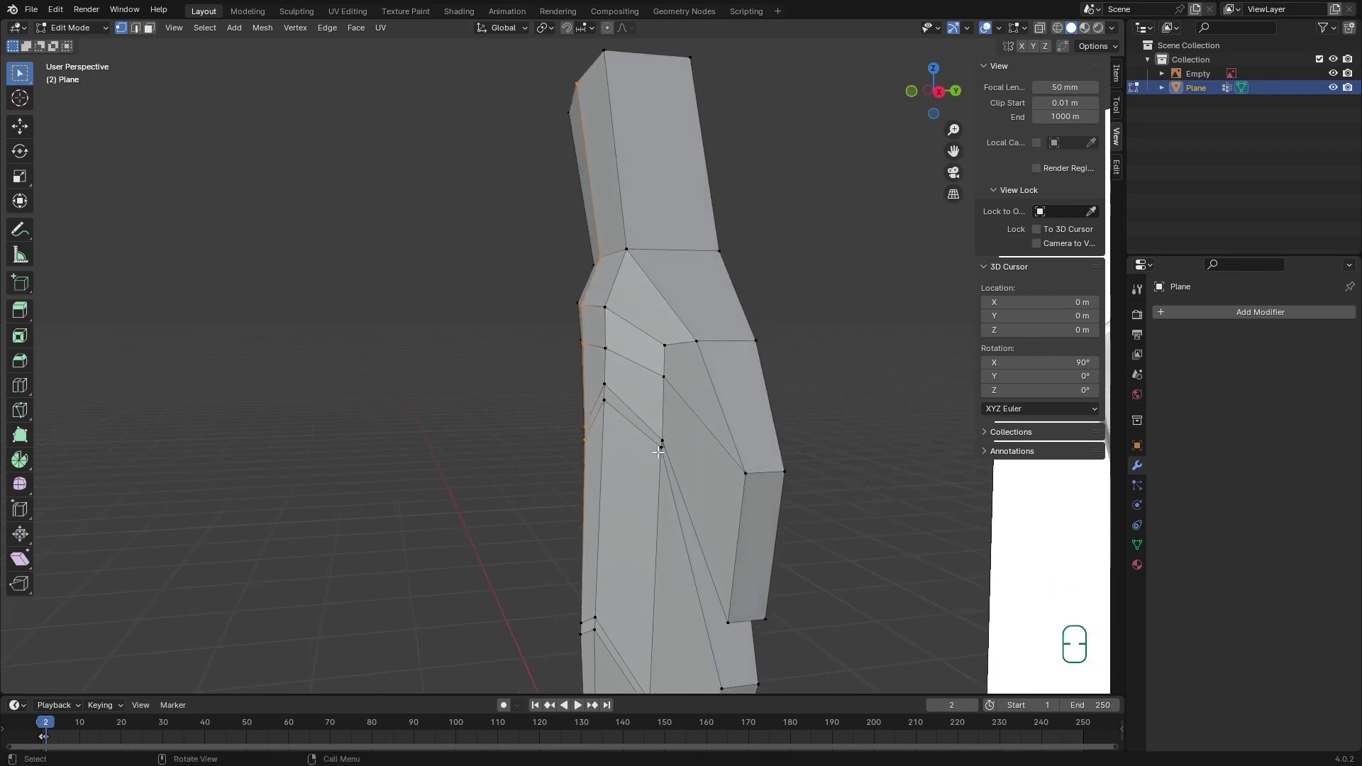
key("g")
key("y")
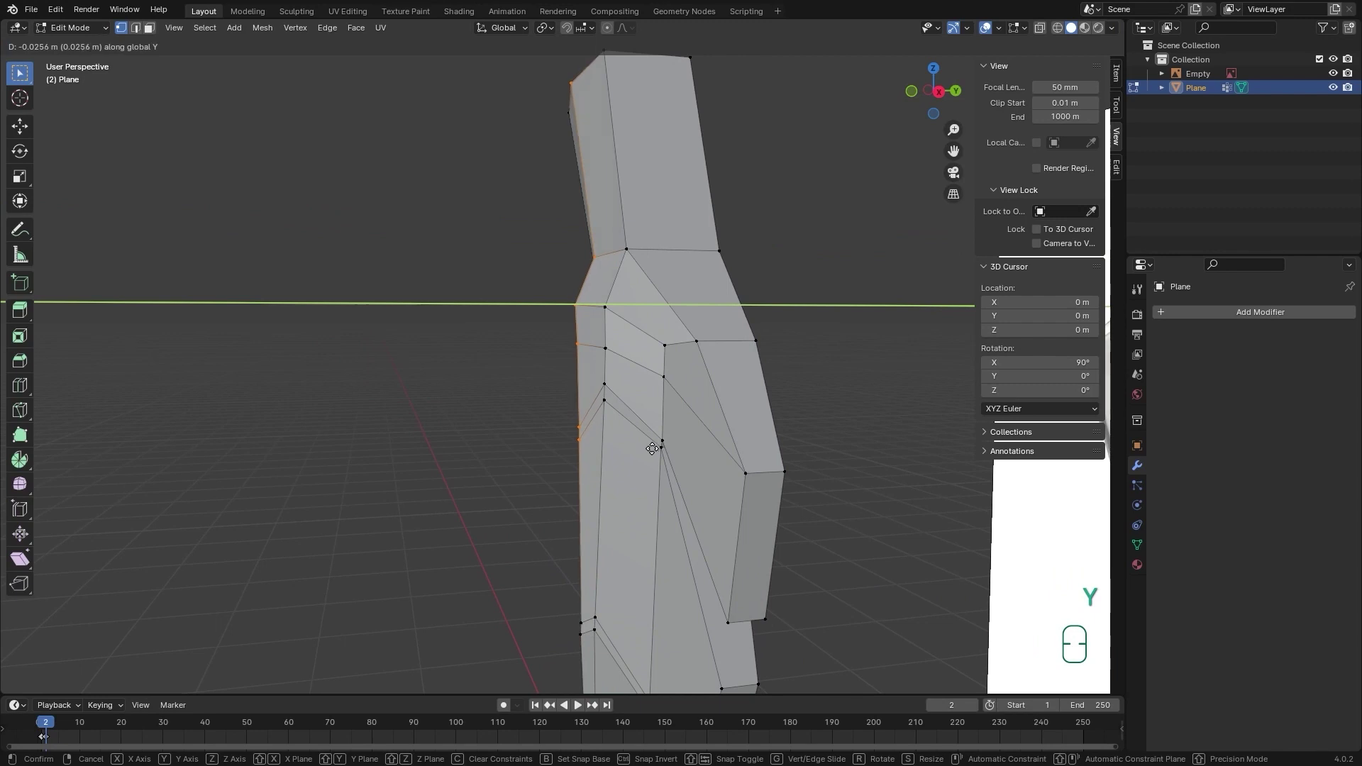
left_click(655, 445)
Inspect the edge from another angle, select a vertex there and move it along Y.
left_click_drag(641, 371, 668, 400)
left_click_drag(688, 422, 652, 453)
middle_click(707, 398)
middle_click(691, 388)
middle_click(688, 385)
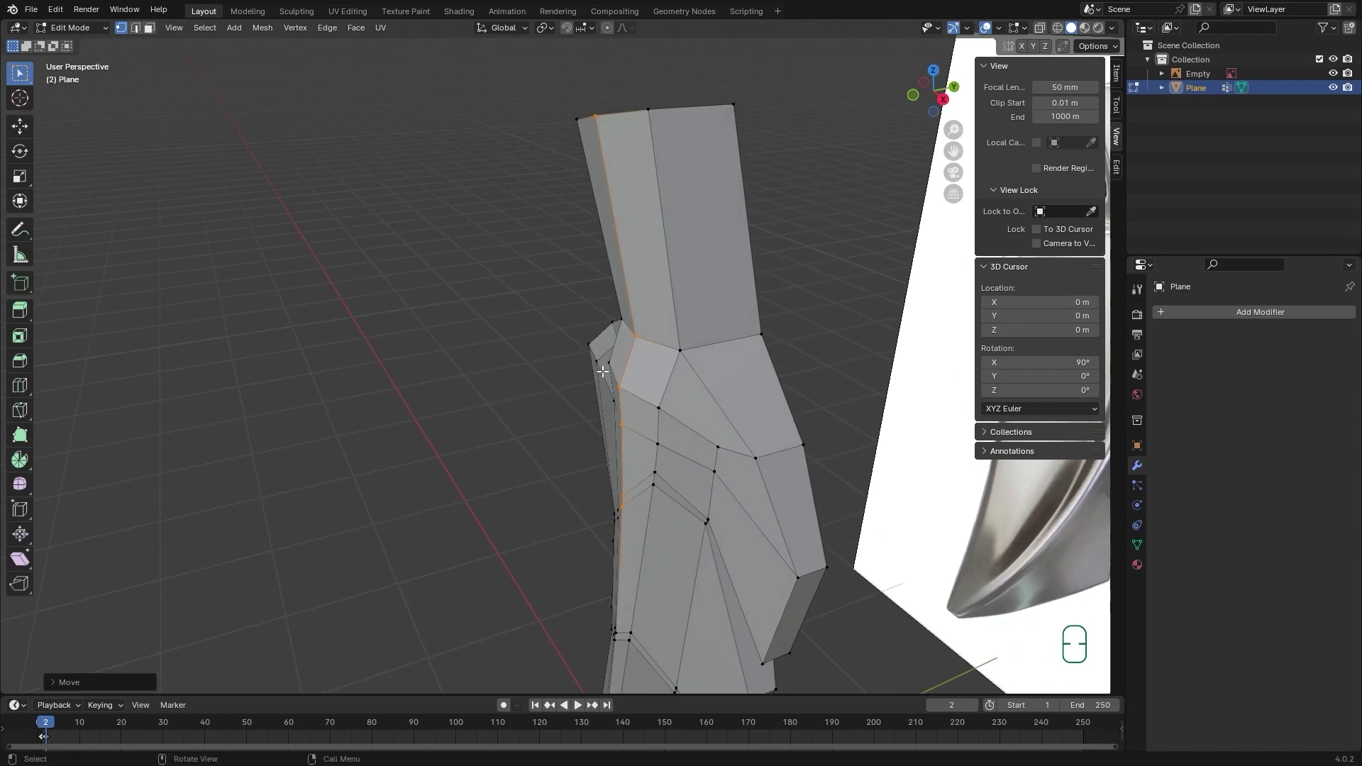
left_click(631, 429)
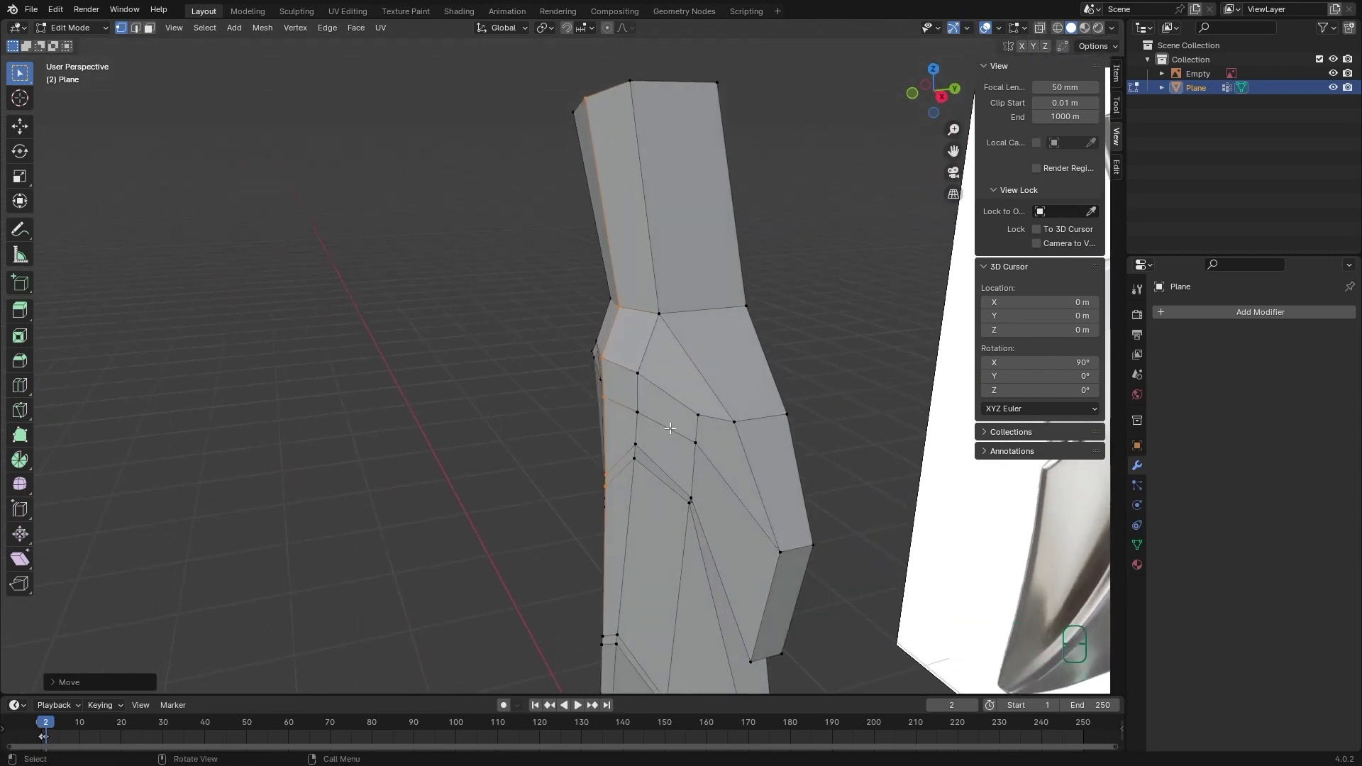
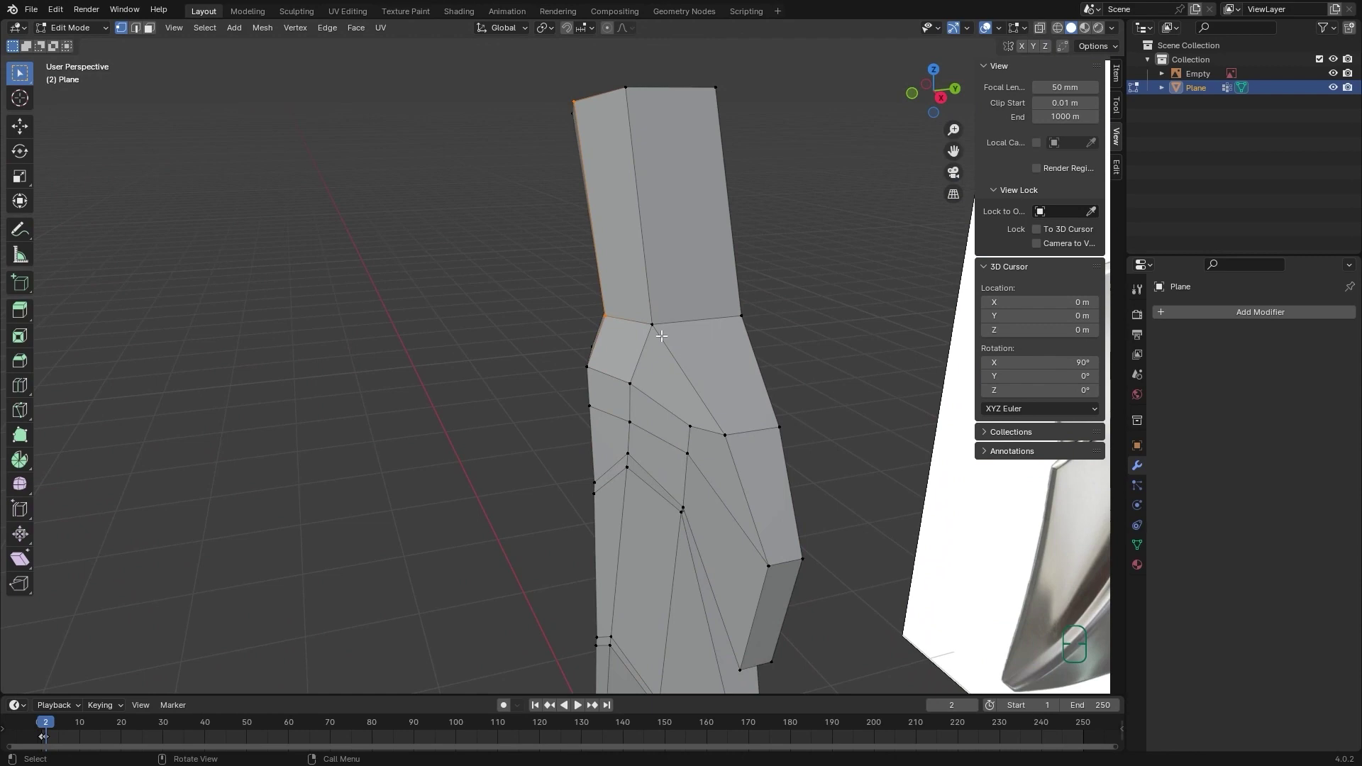
key("g")
key("y")
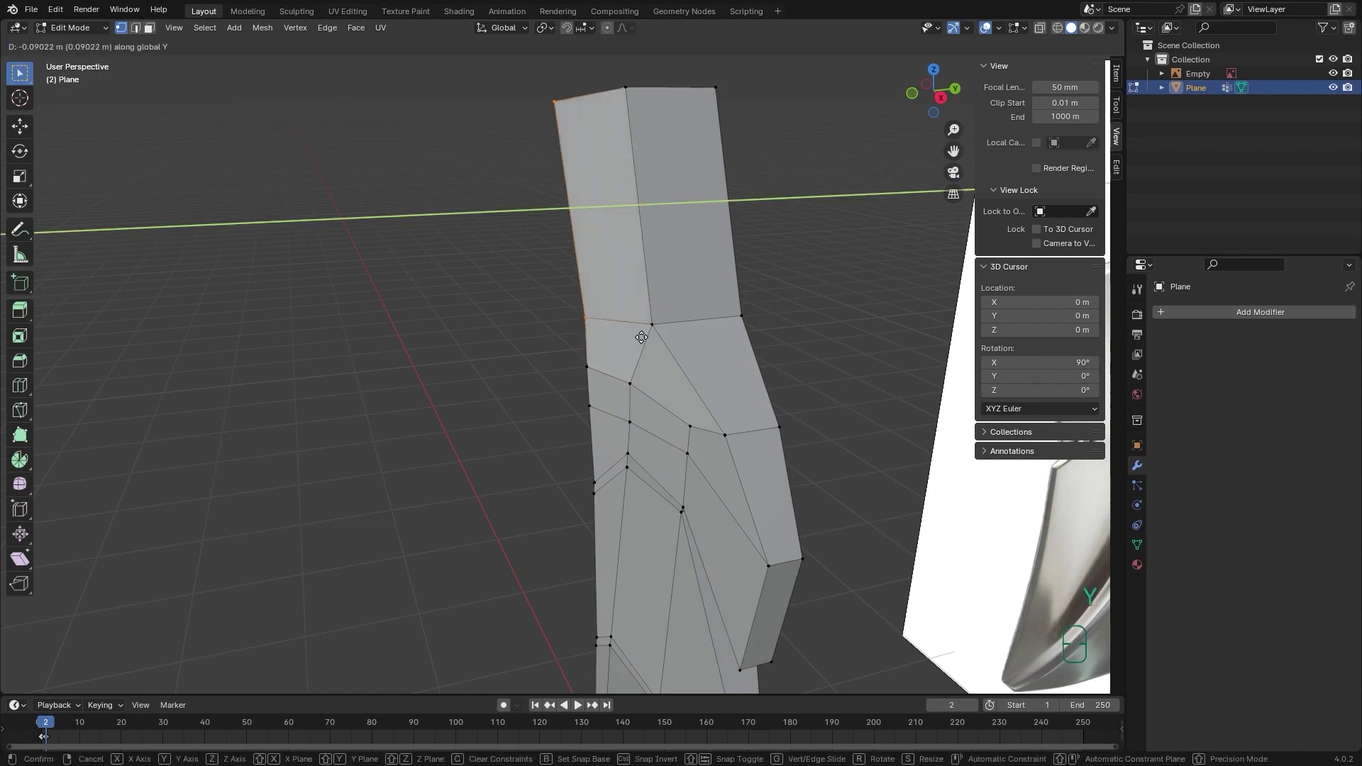
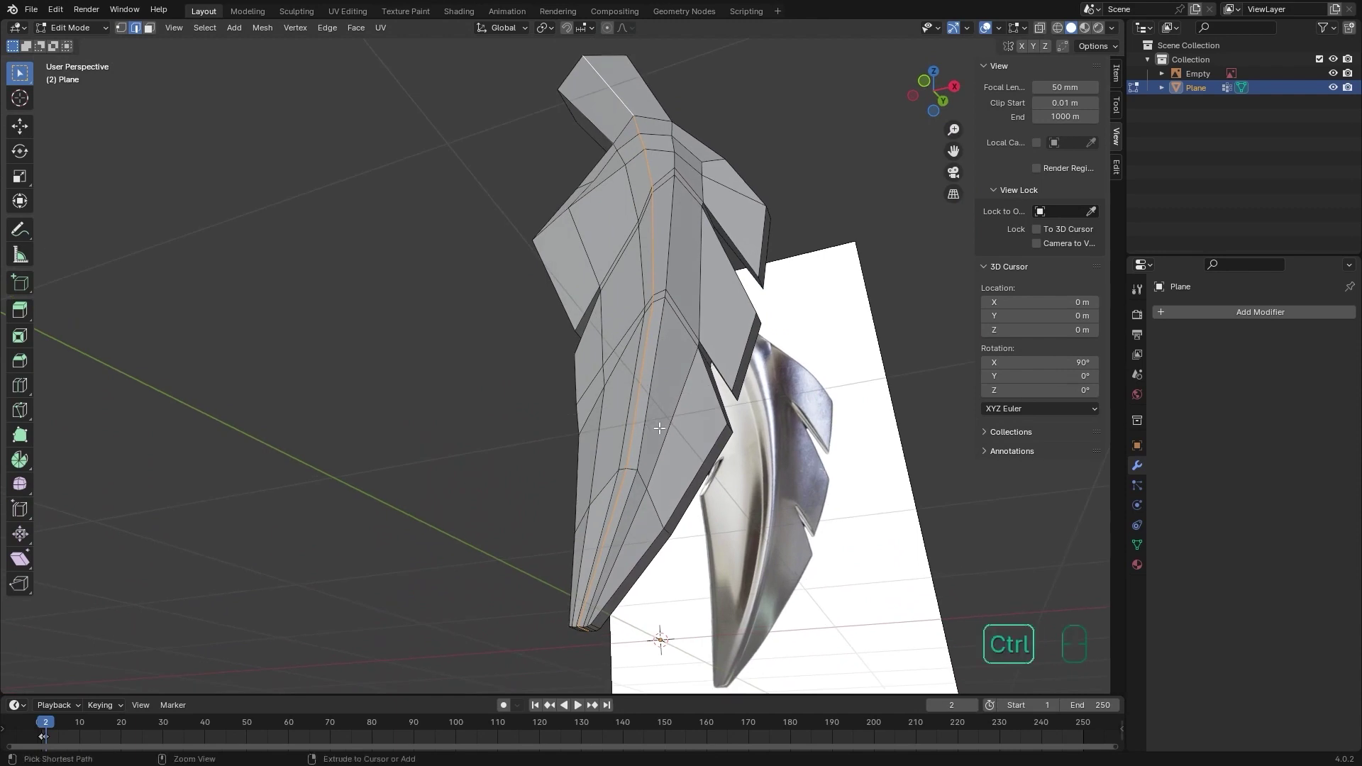
Bevel the central rib edge loop with Ctrl+B into a wide two-segment strip.
key("ctrl+b")
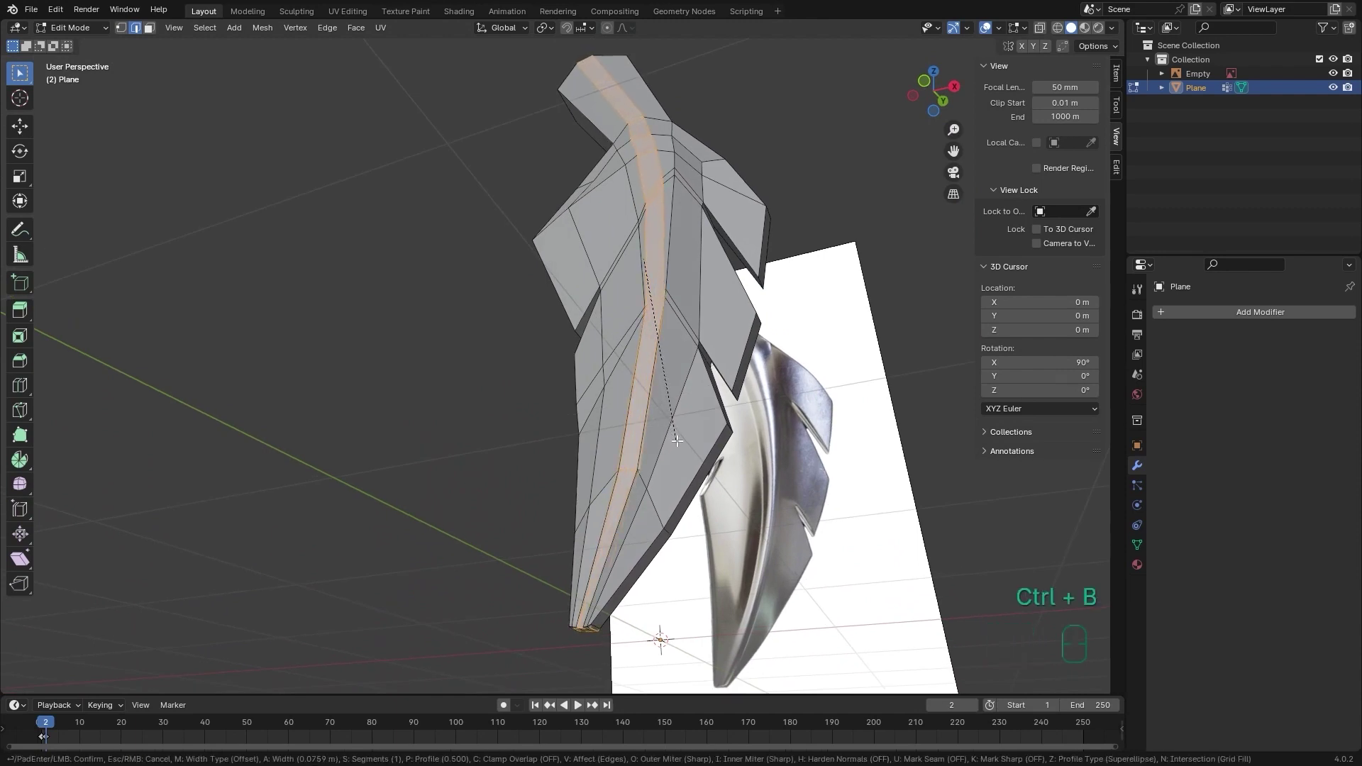
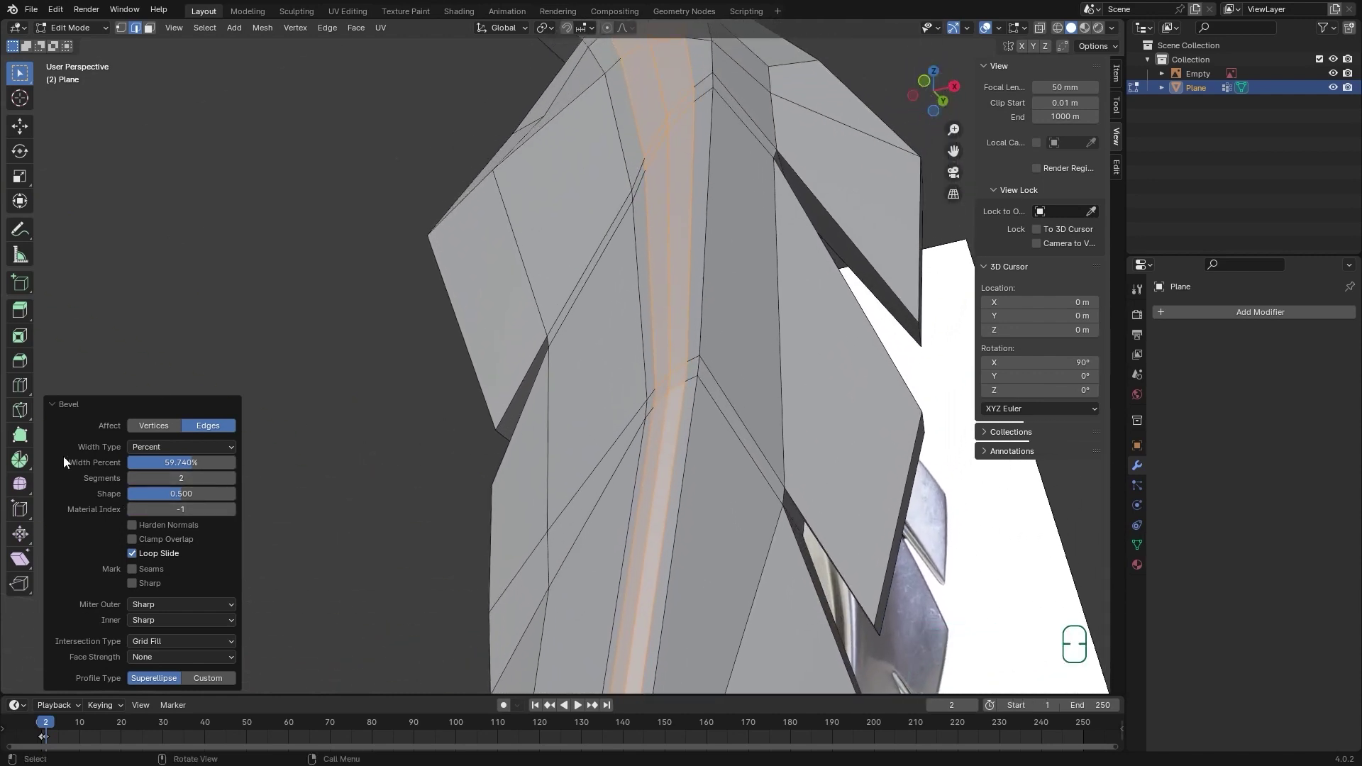
Draw annotation strokes across the beveled rib and view them from the side.
left_click(31, 235)
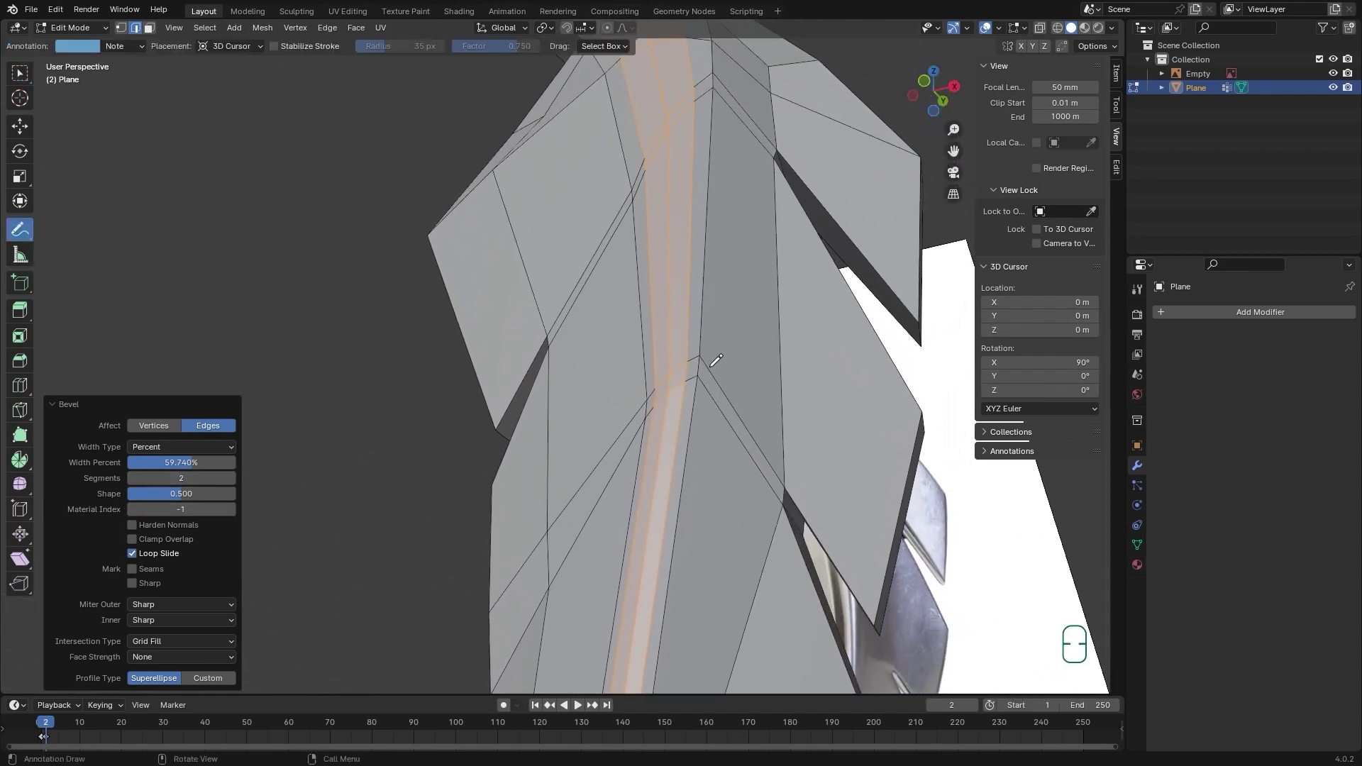
left_click_drag(704, 345, 703, 351)
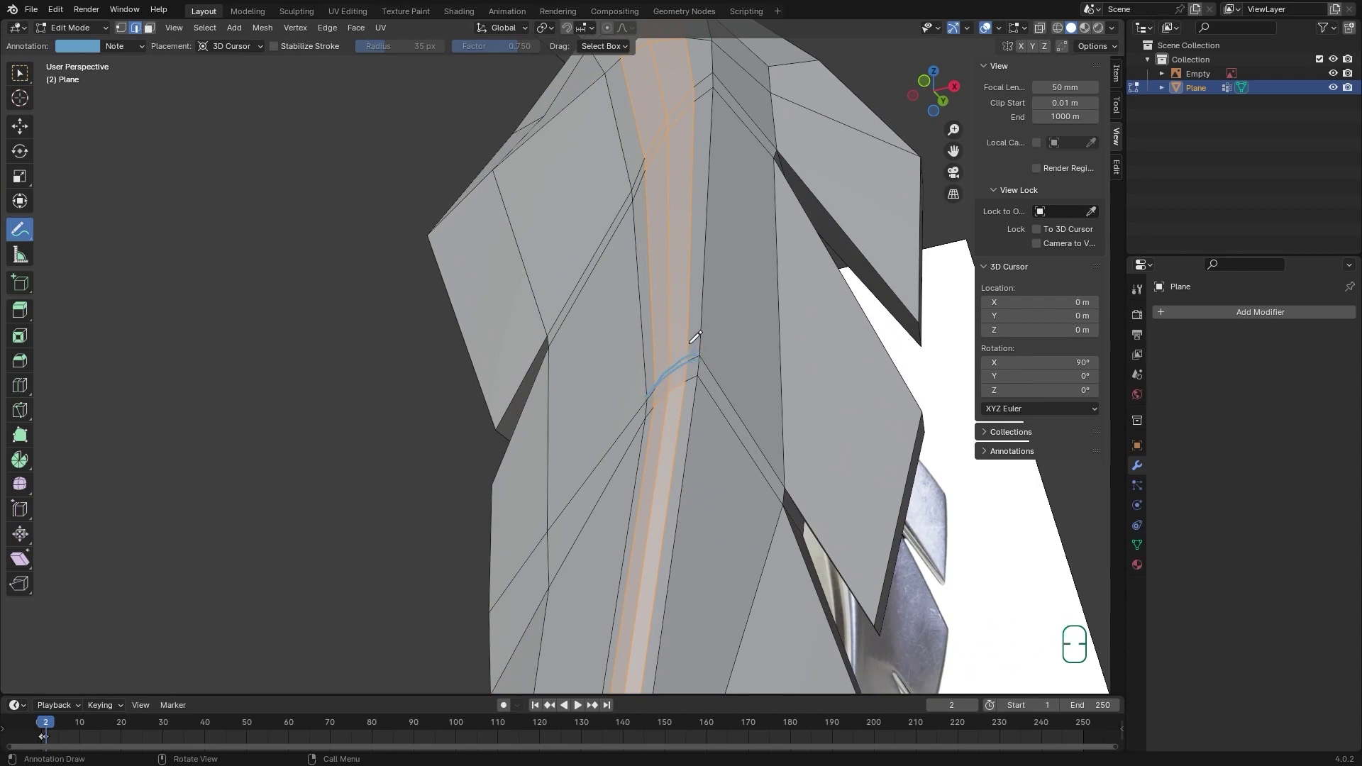
left_click_drag(696, 334, 699, 364)
left_click(662, 369)
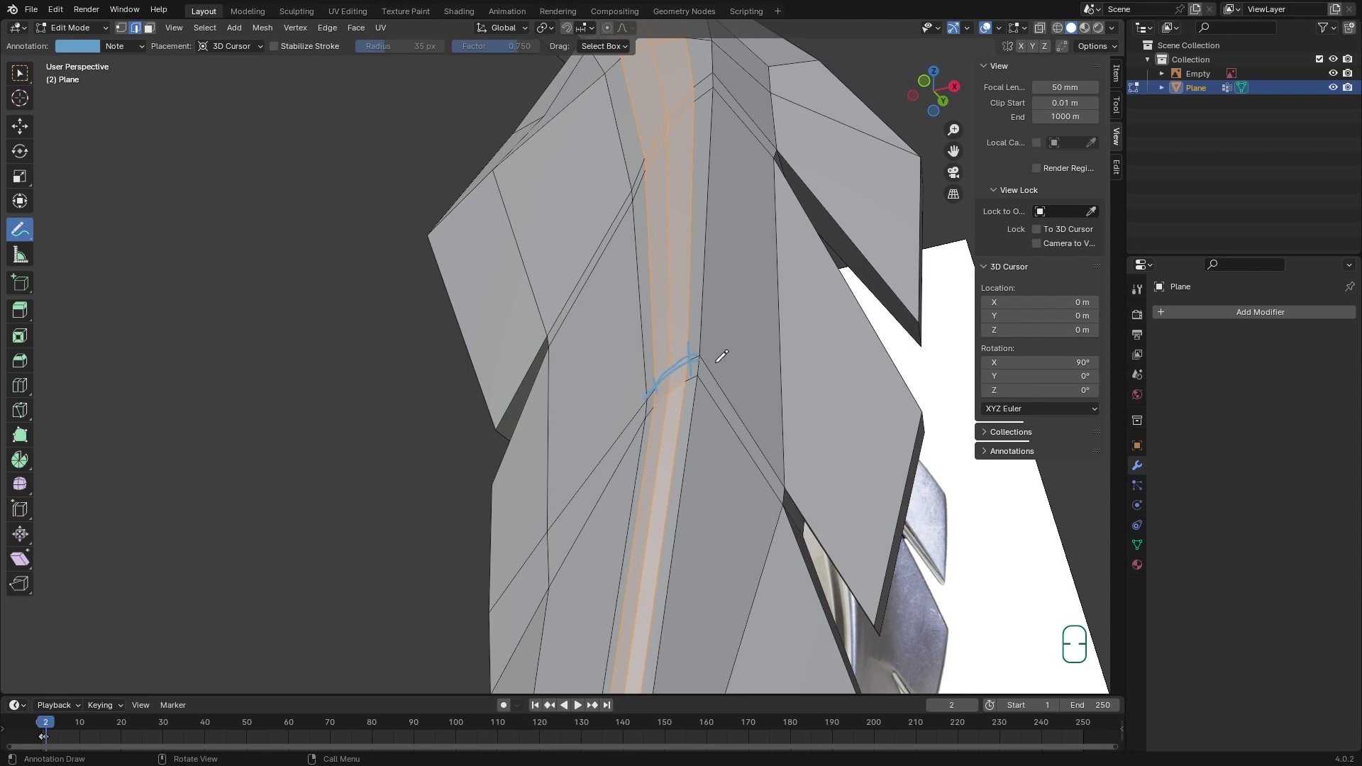
left_click_drag(716, 339, 701, 324)
middle_click(733, 347)
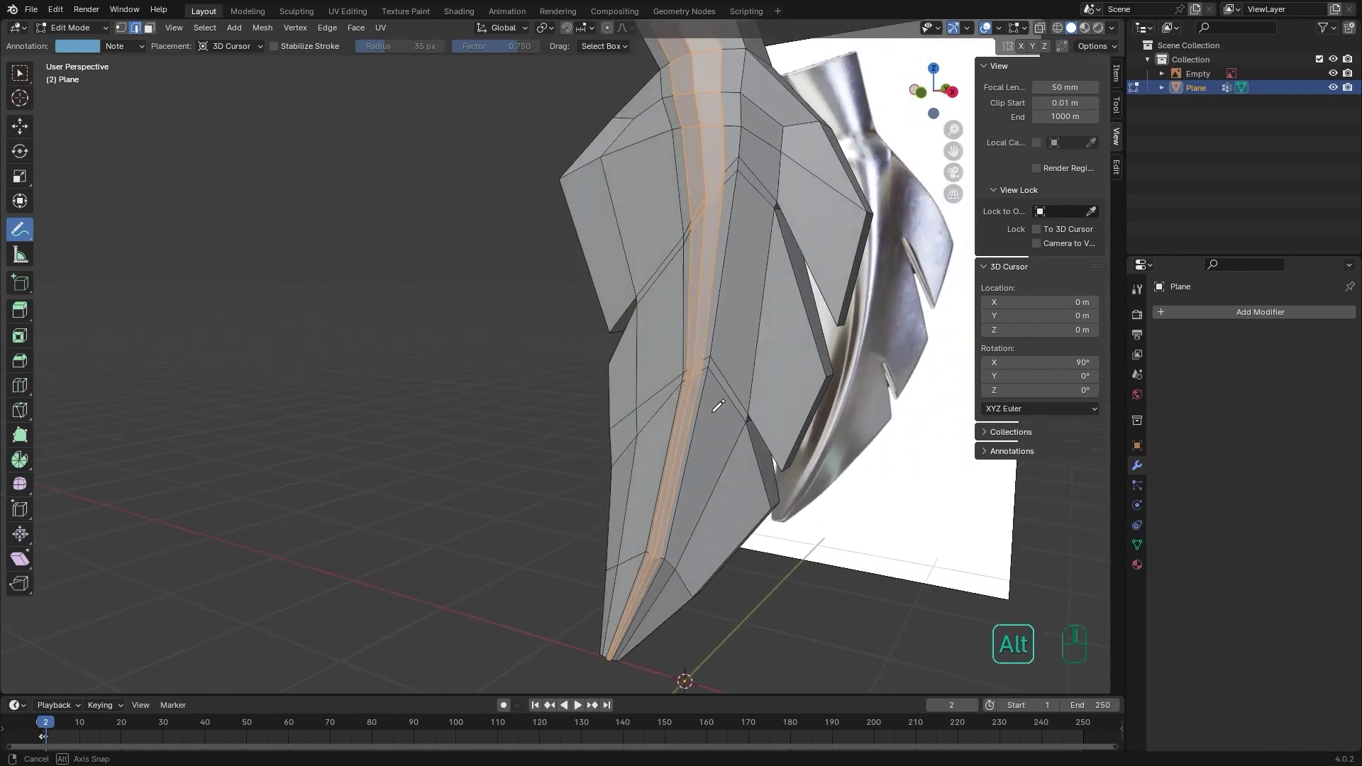
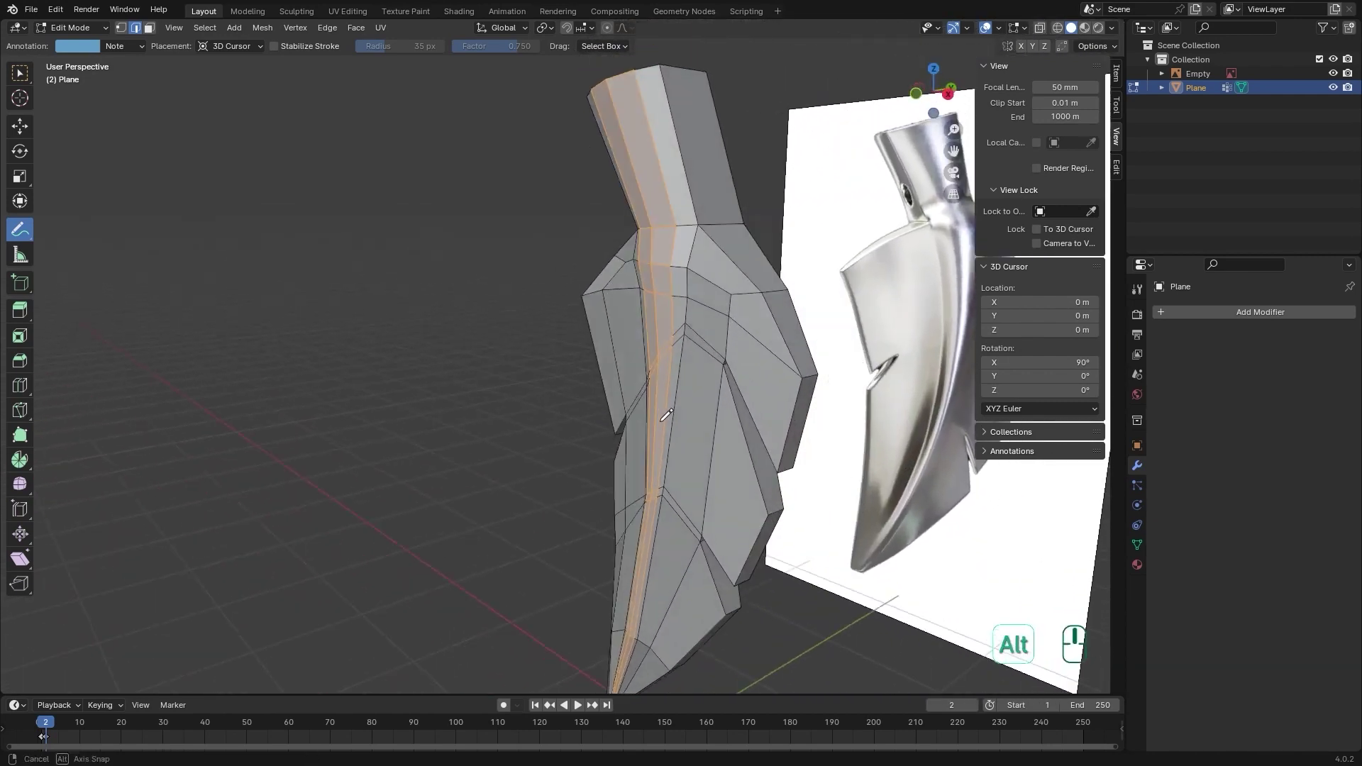
Return to vertex selection, look over the leaf's rib groove, then leave Edit Mode.
key("w")
key("1")
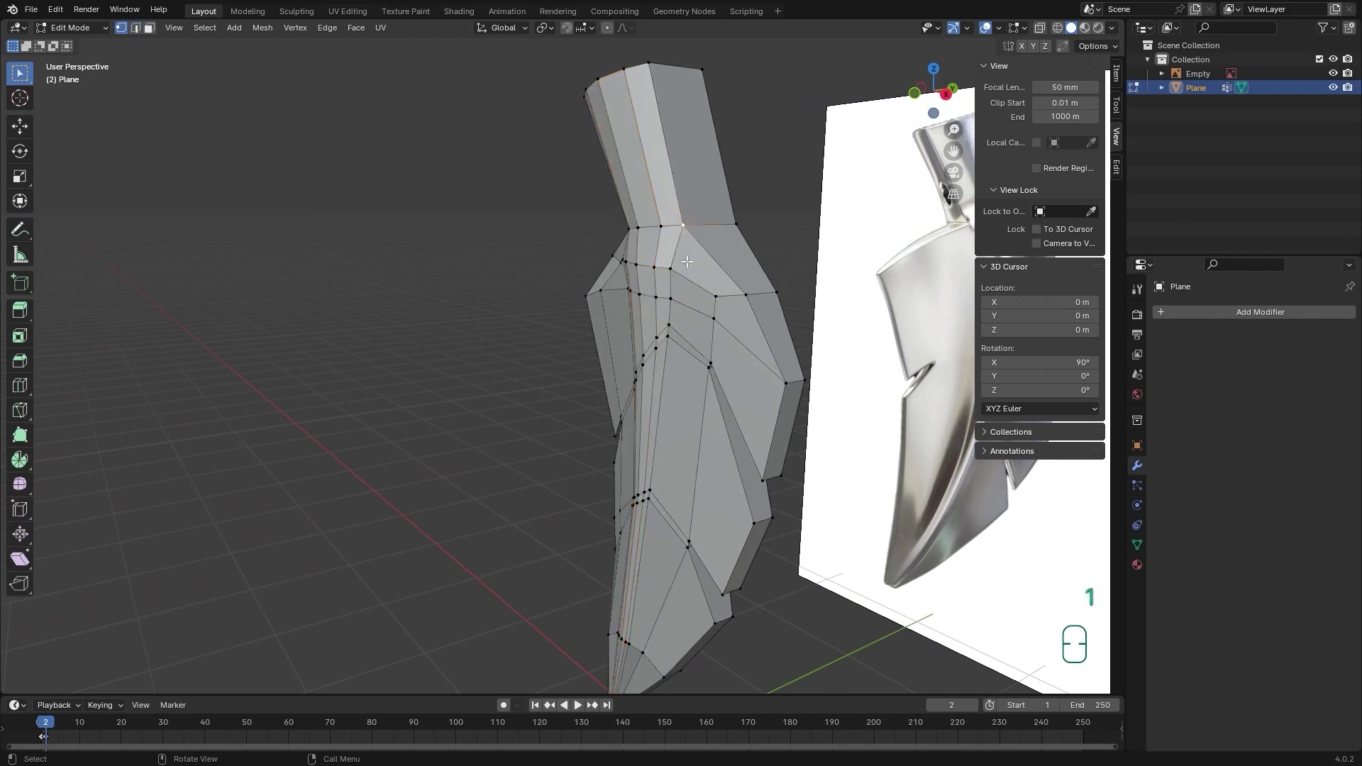
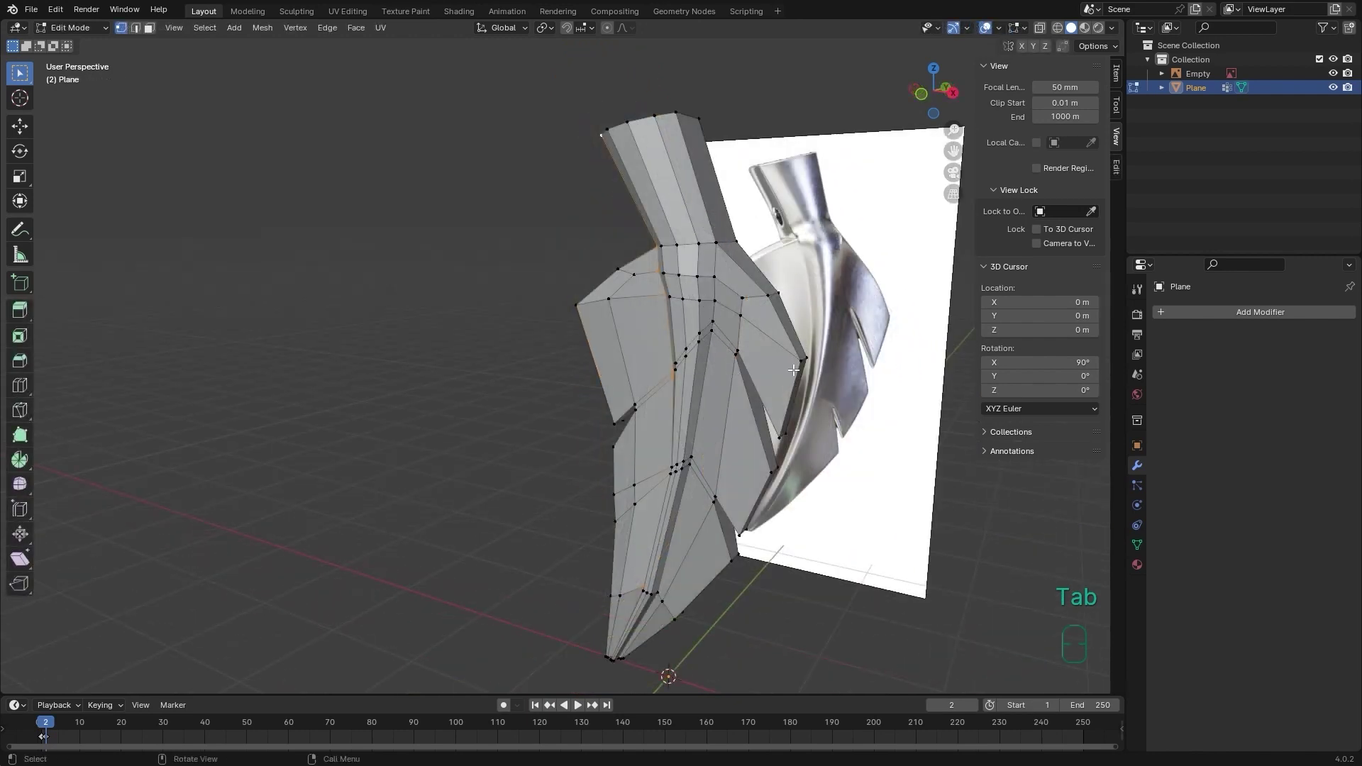
middle_click(805, 389)
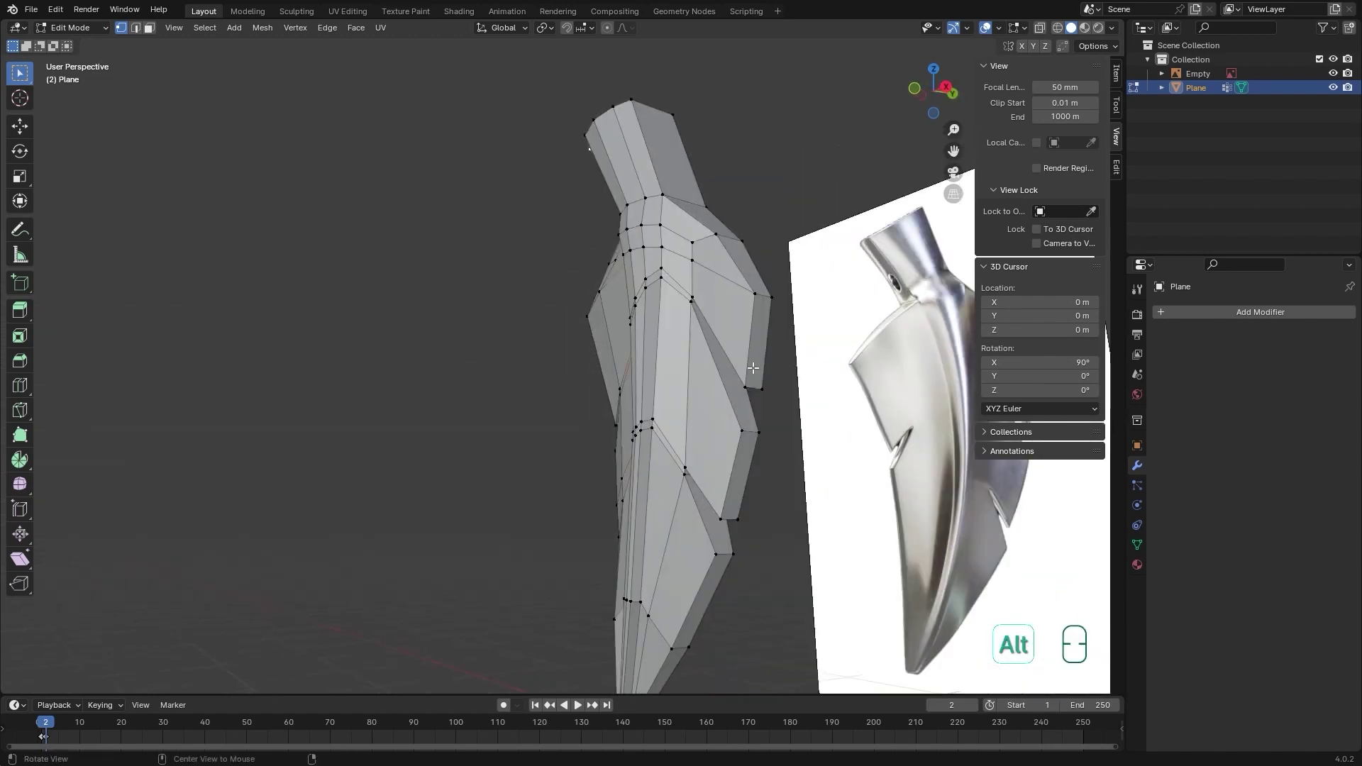
left_click_drag(774, 345, 784, 364)
left_click_drag(750, 342, 777, 341)
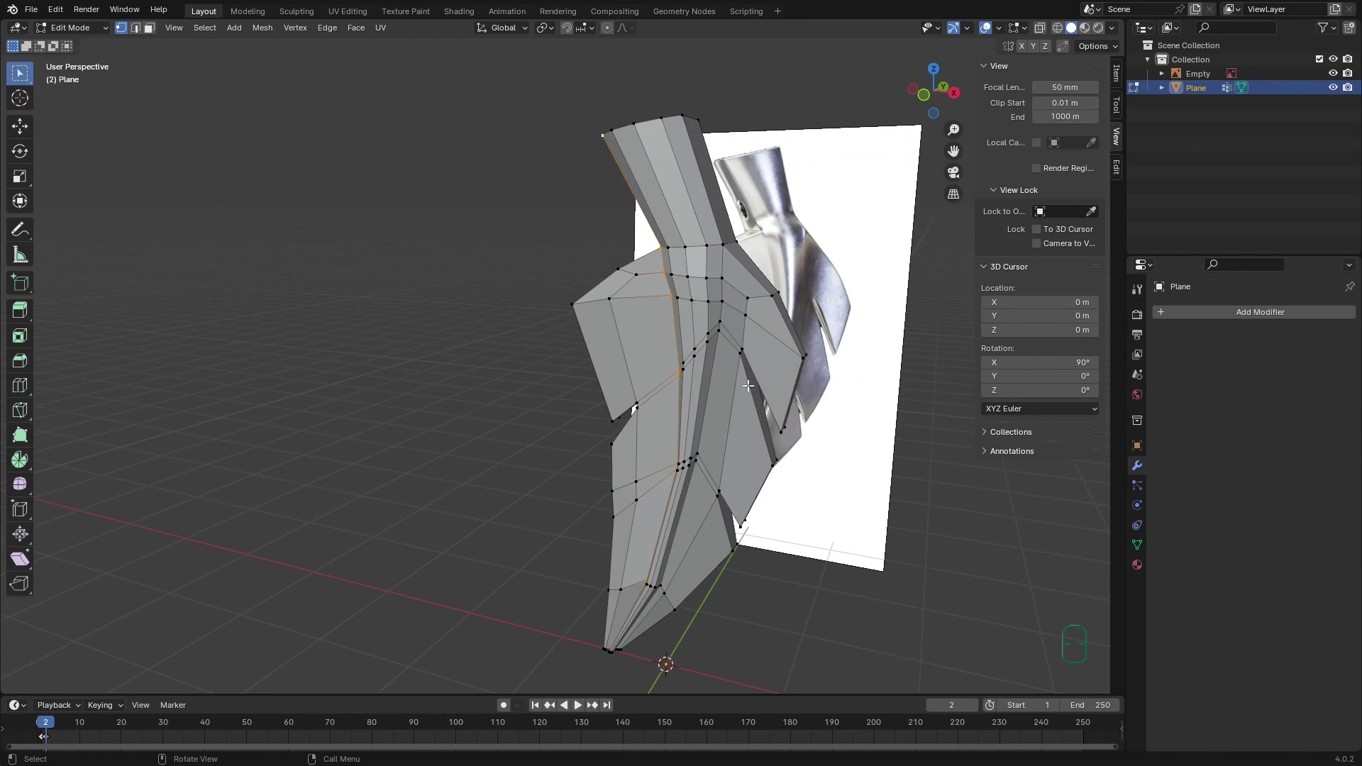
left_click_drag(746, 415, 727, 408)
key("Tab")
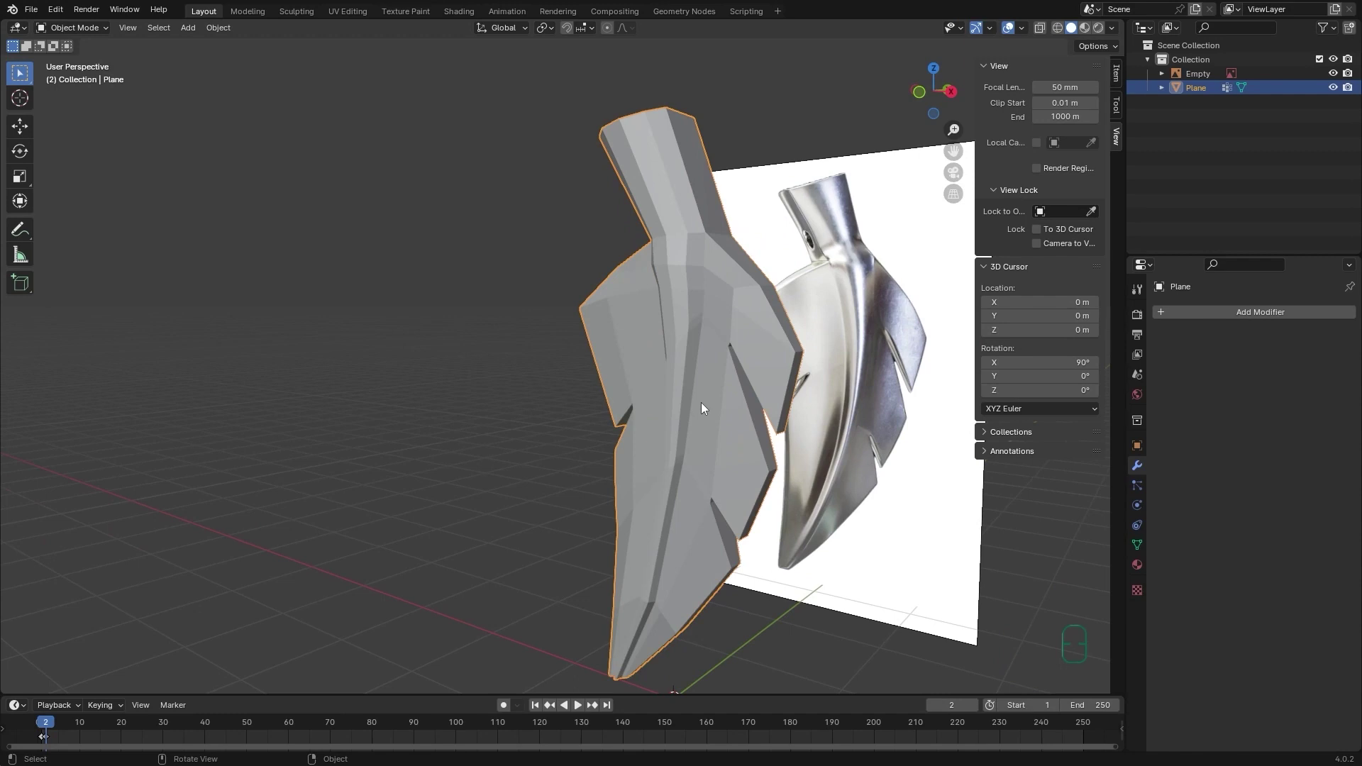
key("Tab")
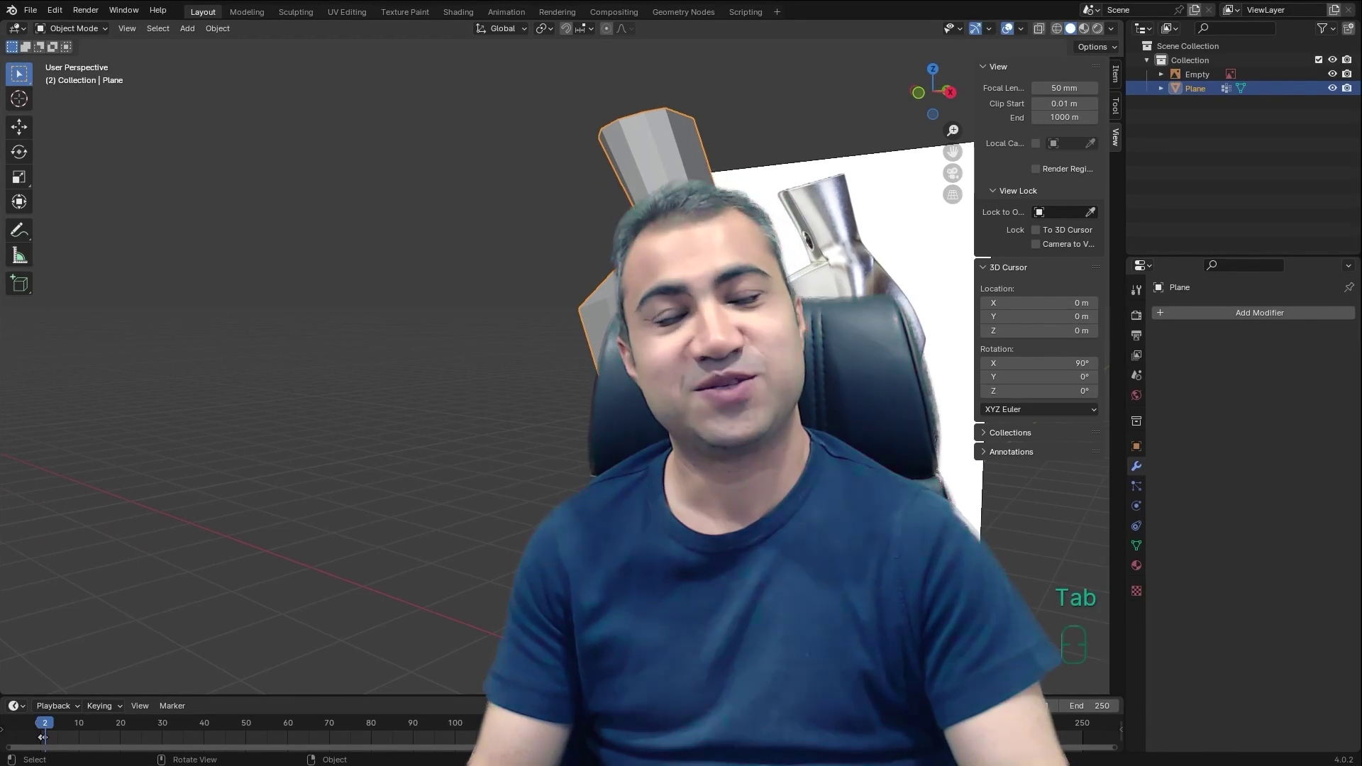